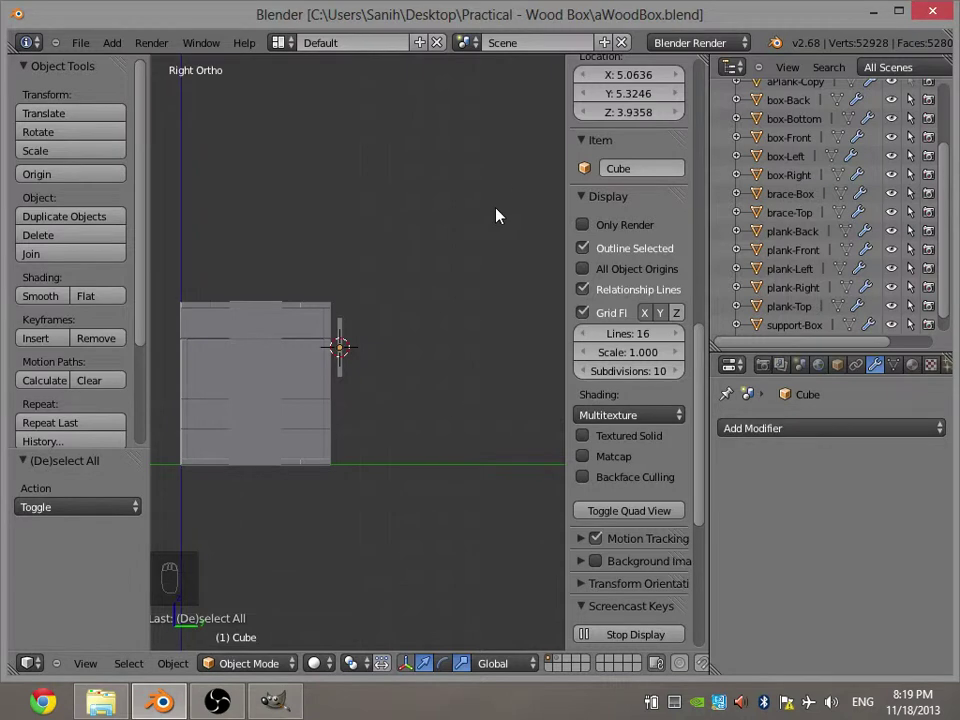
# Scale the hinge strap down along Y only so it becomes a thin flat plate.
pyautogui.press('n')
pyautogui.moveTo(444, 300); pyautogui.dragTo(535, 336)
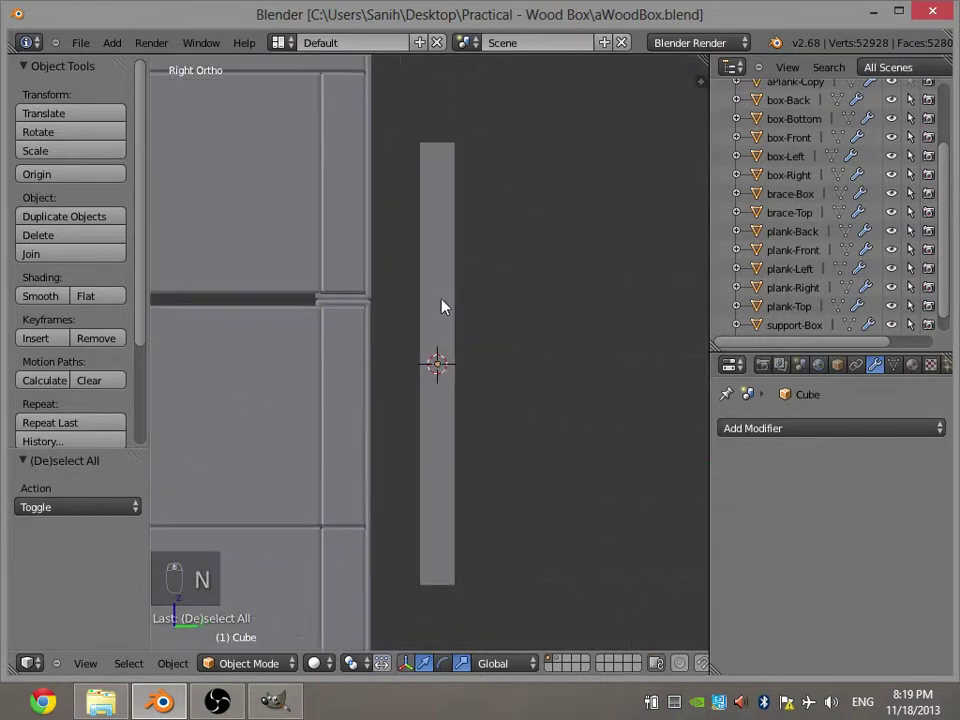
pyautogui.middleClick(448, 346)
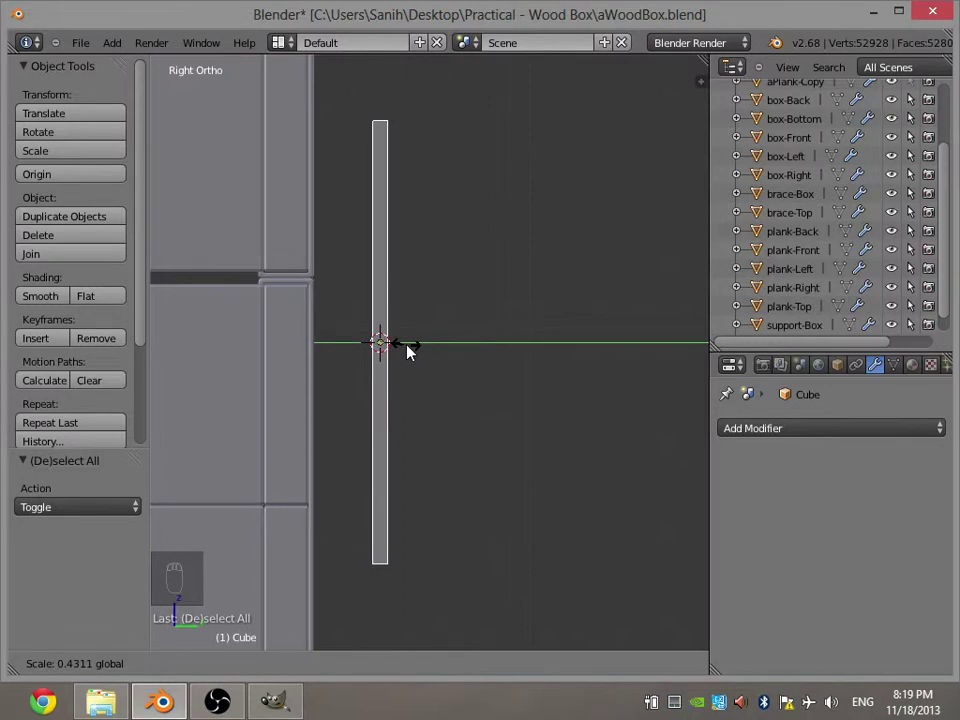
pyautogui.moveTo(413, 351); pyautogui.dragTo(427, 320)
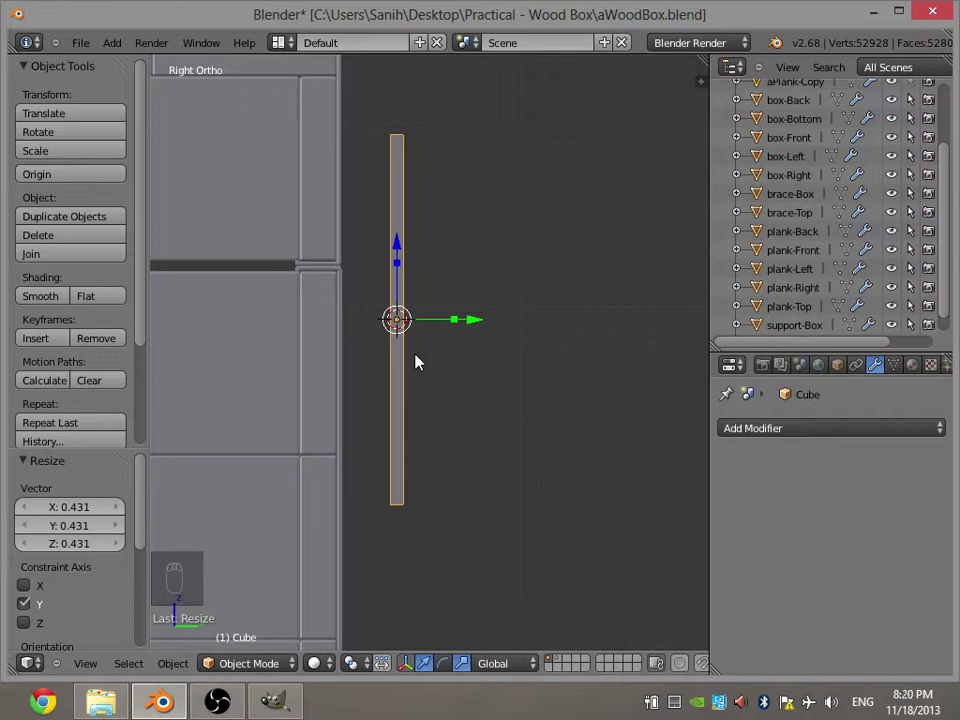
# Loop-cut two edge loops through the strap's thickness and spread them toward its front and back faces.
pyautogui.press('ctrl+s')
pyautogui.press('Tab')
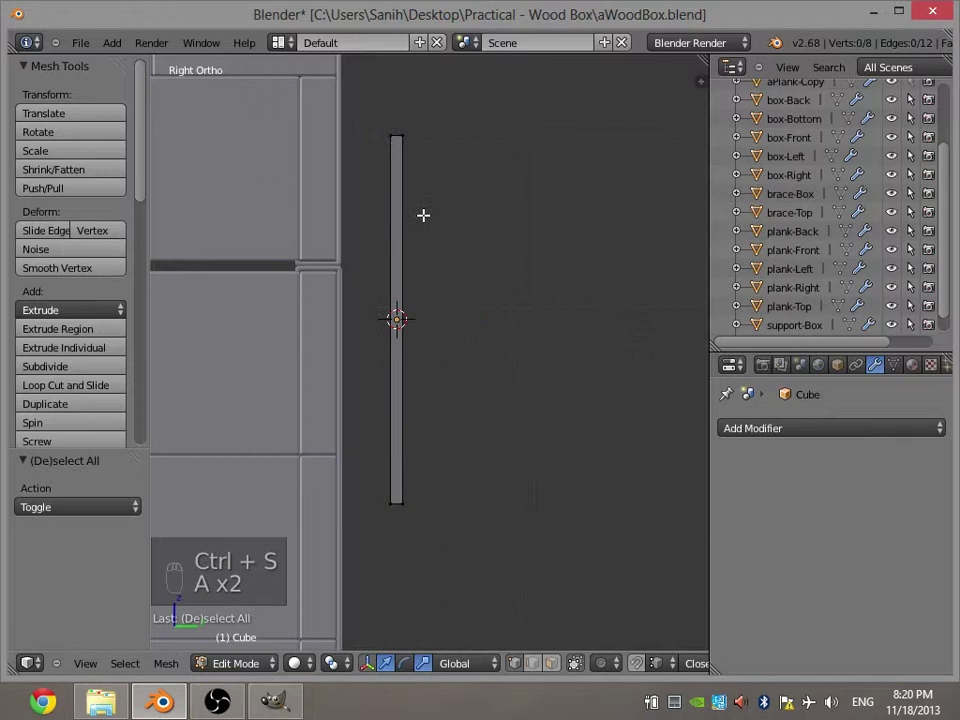
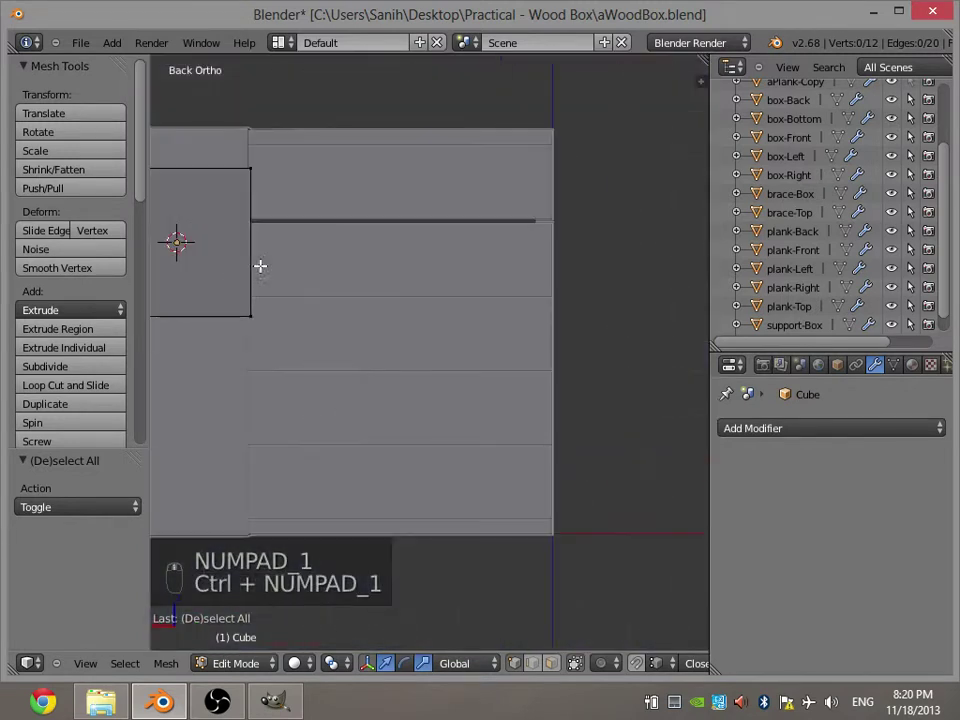
pyautogui.press('ctrl+r')
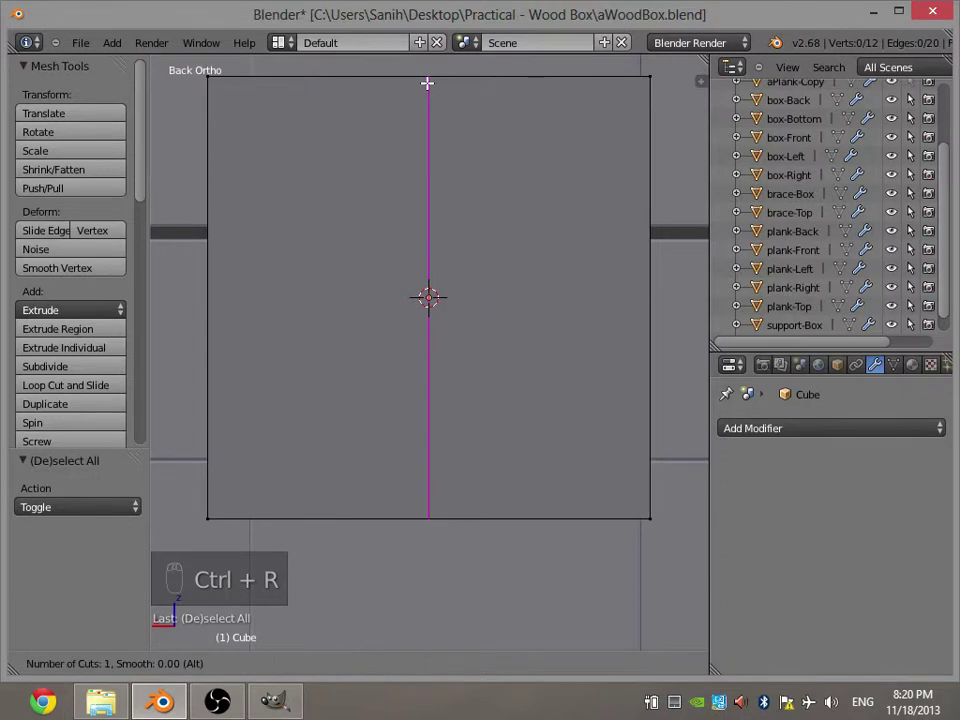
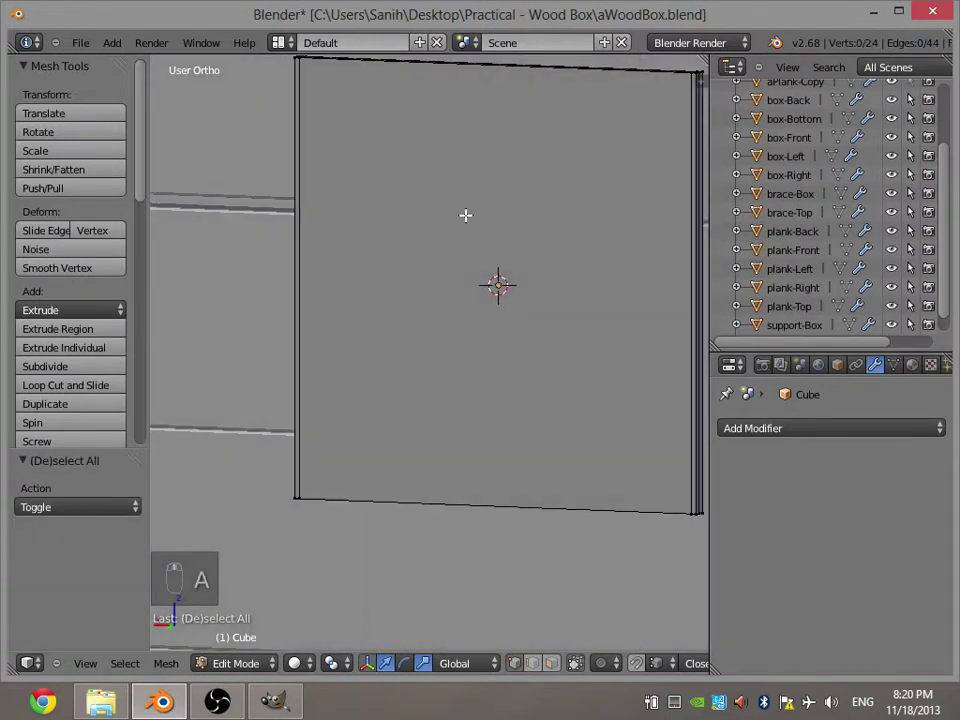
pyautogui.press('KP_1')
pyautogui.press('KP_3')
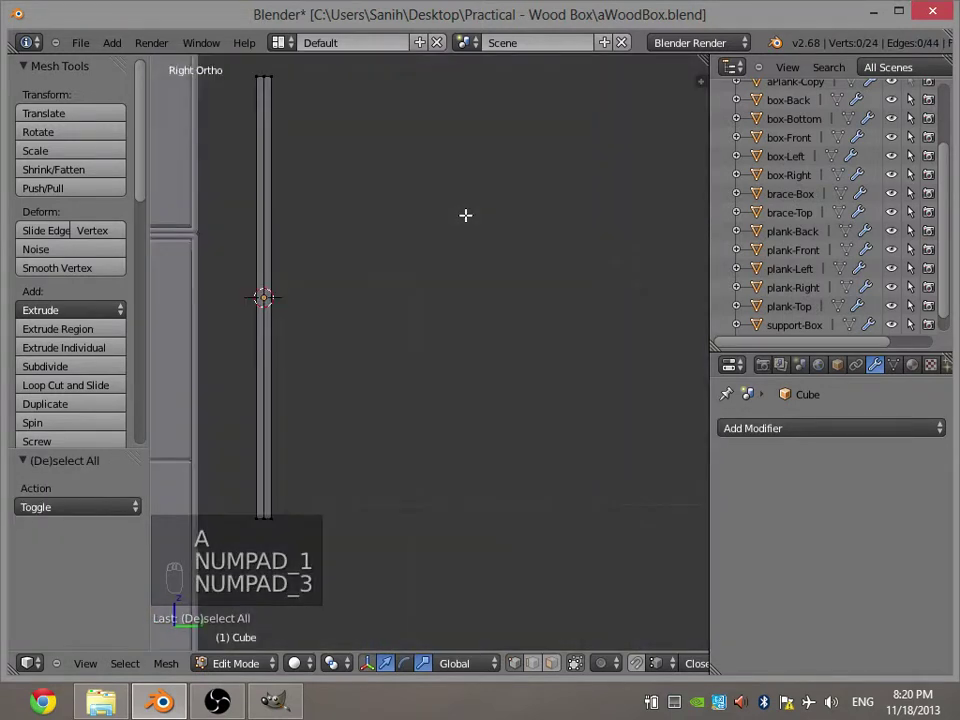
pyautogui.press('ctrl+r')
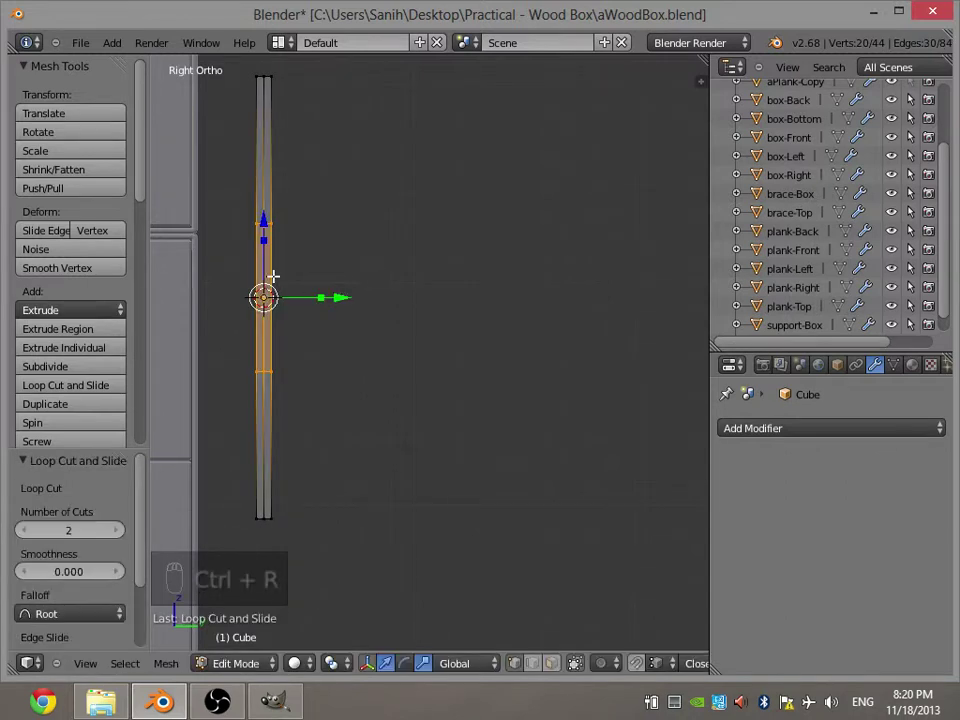
pyautogui.moveTo(264, 240); pyautogui.dragTo(252, 125)
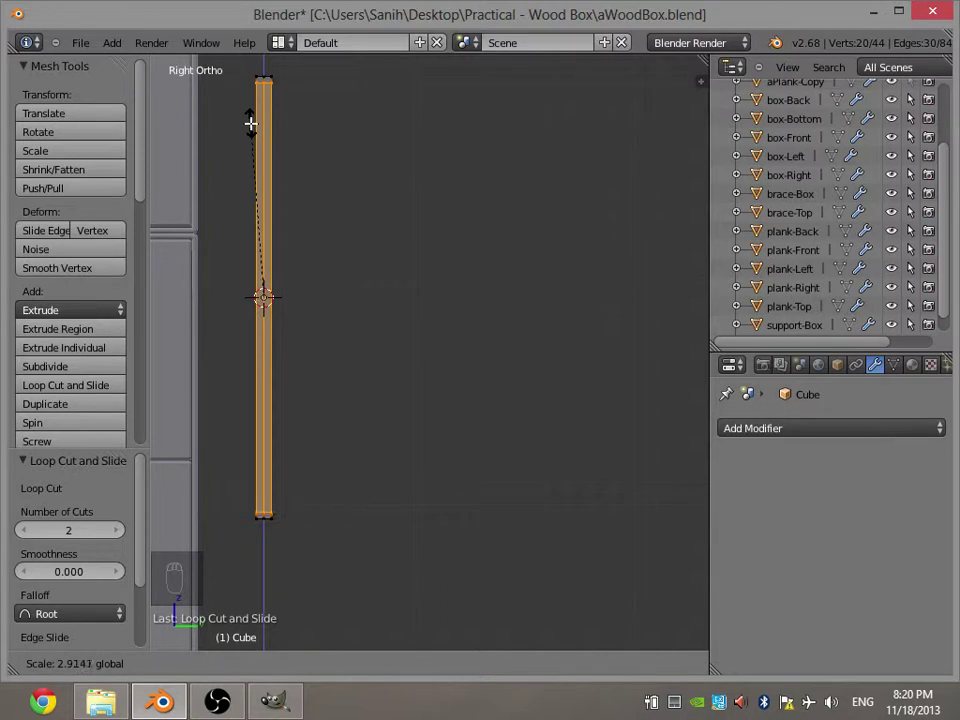
pyautogui.press('a')
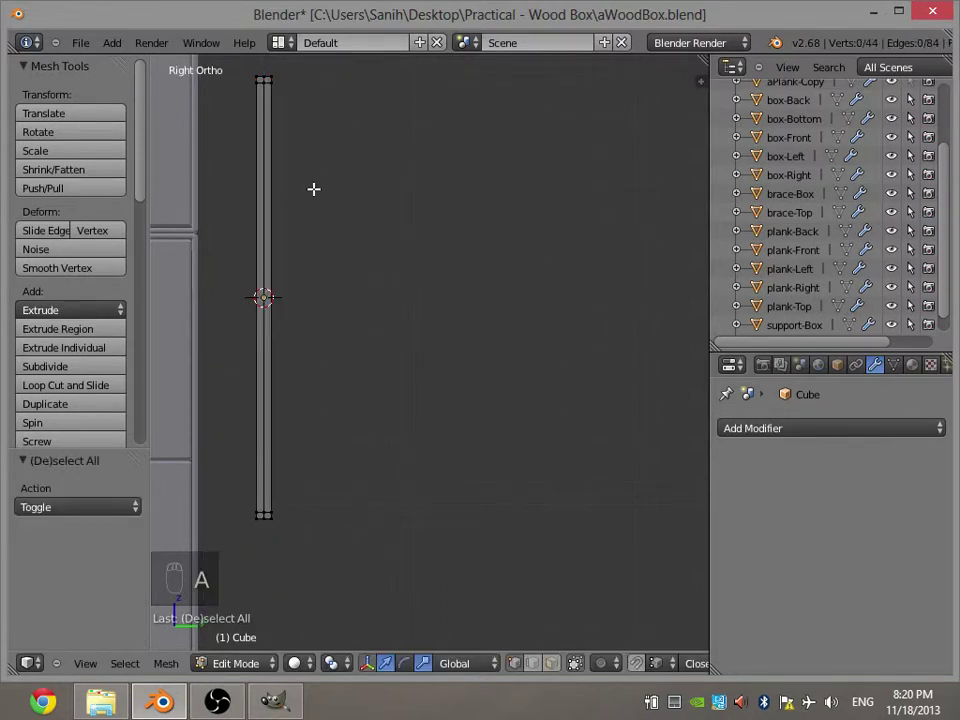
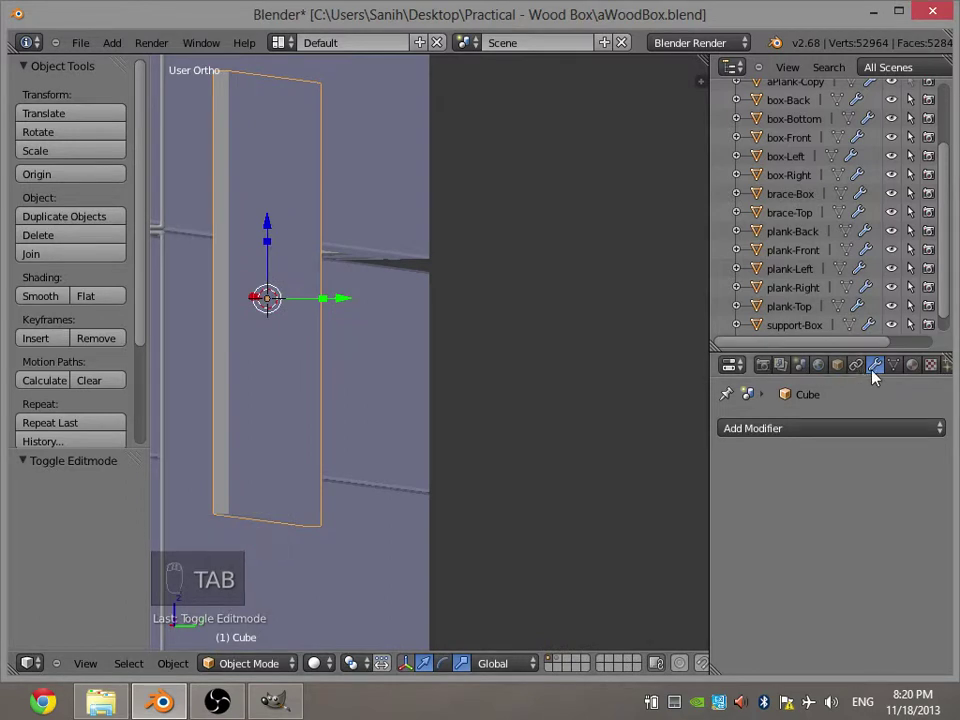
# Add a Subdivision Surface modifier to the strap and inspect its rounded edge.
pyautogui.press('a')
pyautogui.moveTo(534, 326); pyautogui.dragTo(890, 372)
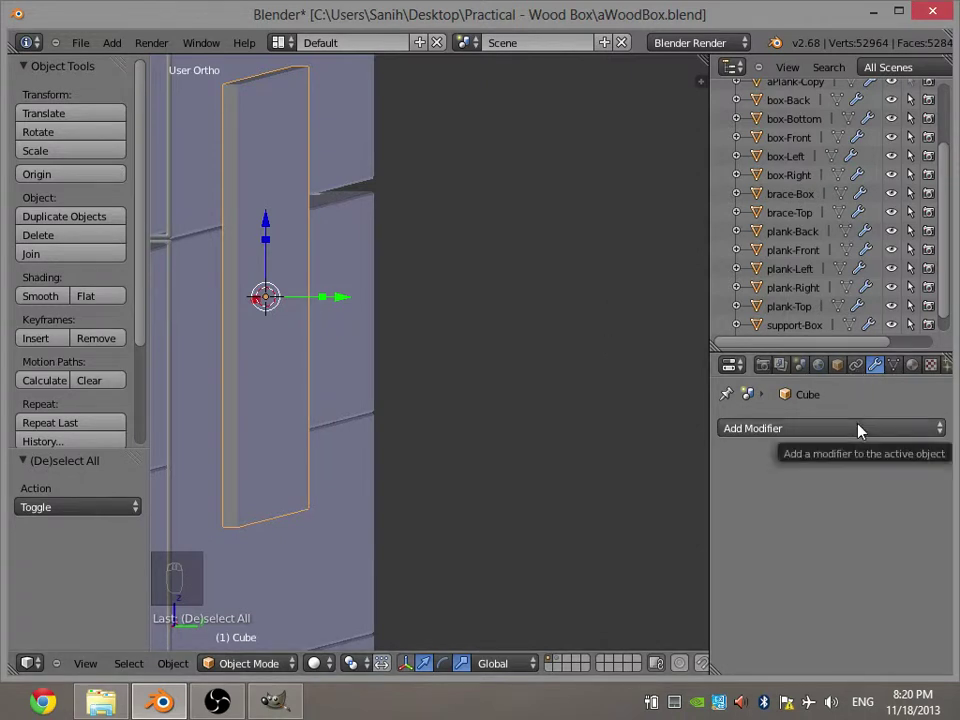
pyautogui.moveTo(864, 430); pyautogui.dragTo(929, 468)
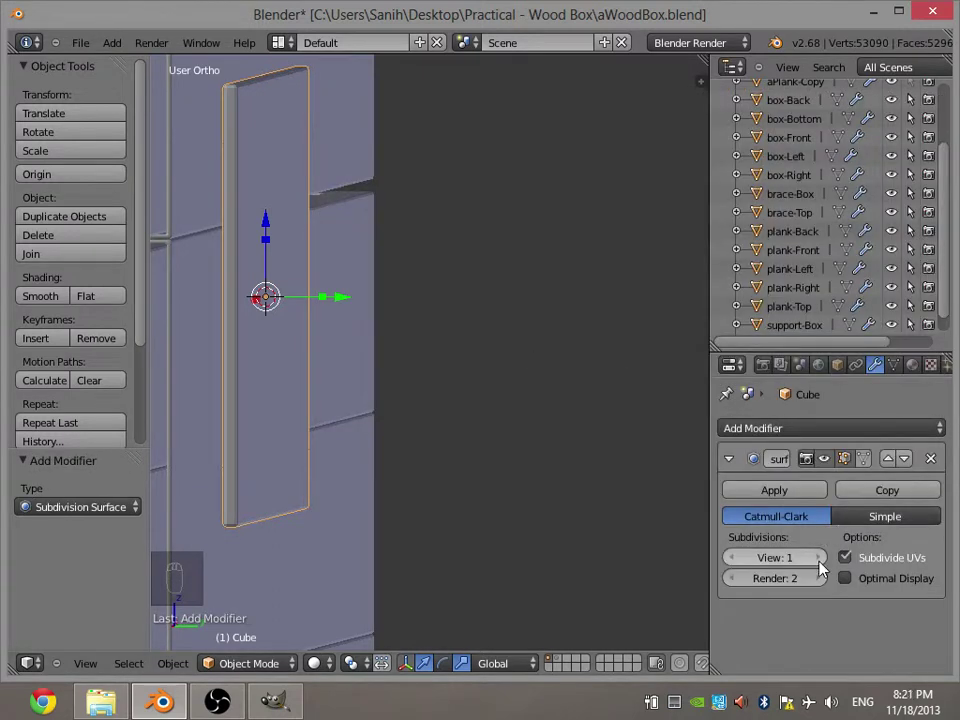
pyautogui.moveTo(828, 567); pyautogui.dragTo(753, 559)
pyautogui.click(742, 560)
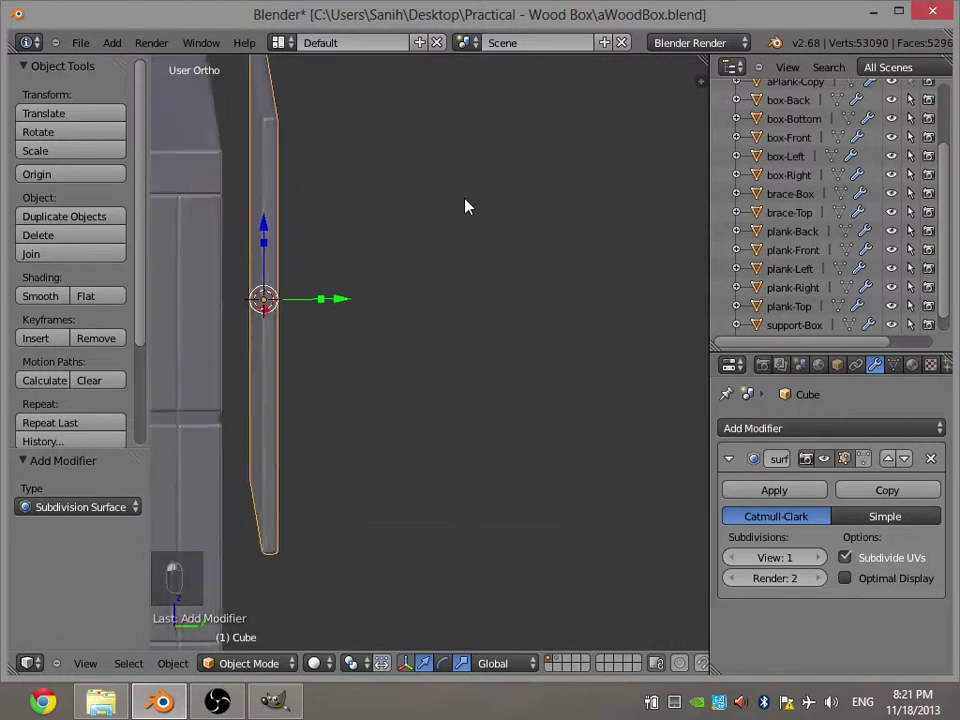
# Enter Edit Mode on the strap in wireframe and start brush-selecting its vertices.
pyautogui.press('a')
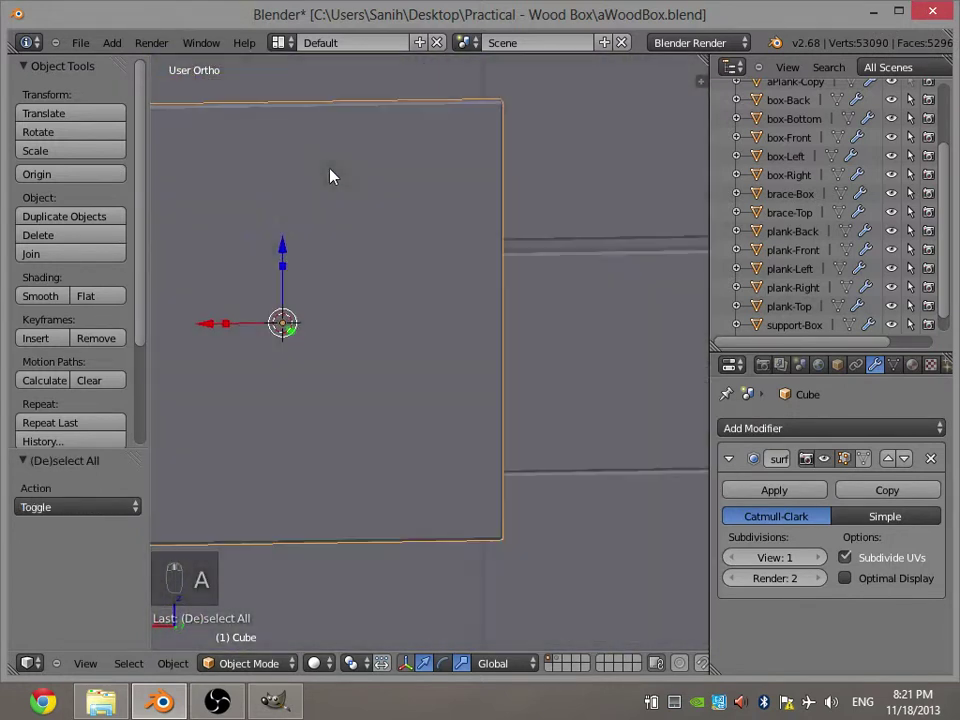
pyautogui.press('KP_1')
pyautogui.press('KP_3')
pyautogui.press('ctrl+KP_3')
pyautogui.press('ctrl+KP_1')
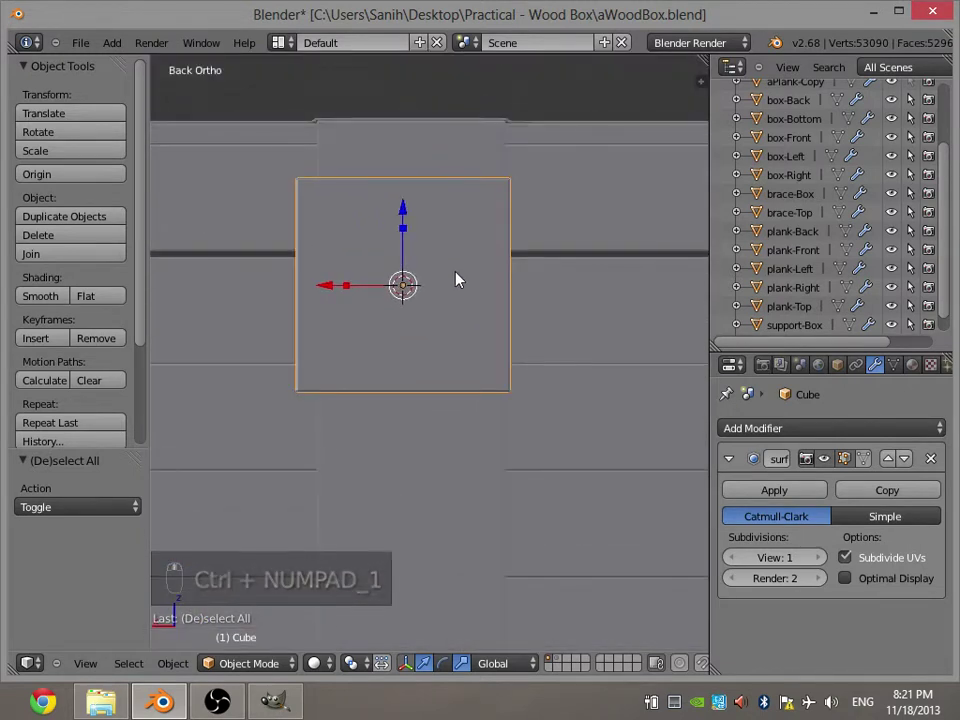
pyautogui.press('Tab')
pyautogui.press('a')
pyautogui.press('a')
pyautogui.press('z')
pyautogui.press('z')
pyautogui.press('z')
pyautogui.press('z')
pyautogui.press('z')
pyautogui.press('c')
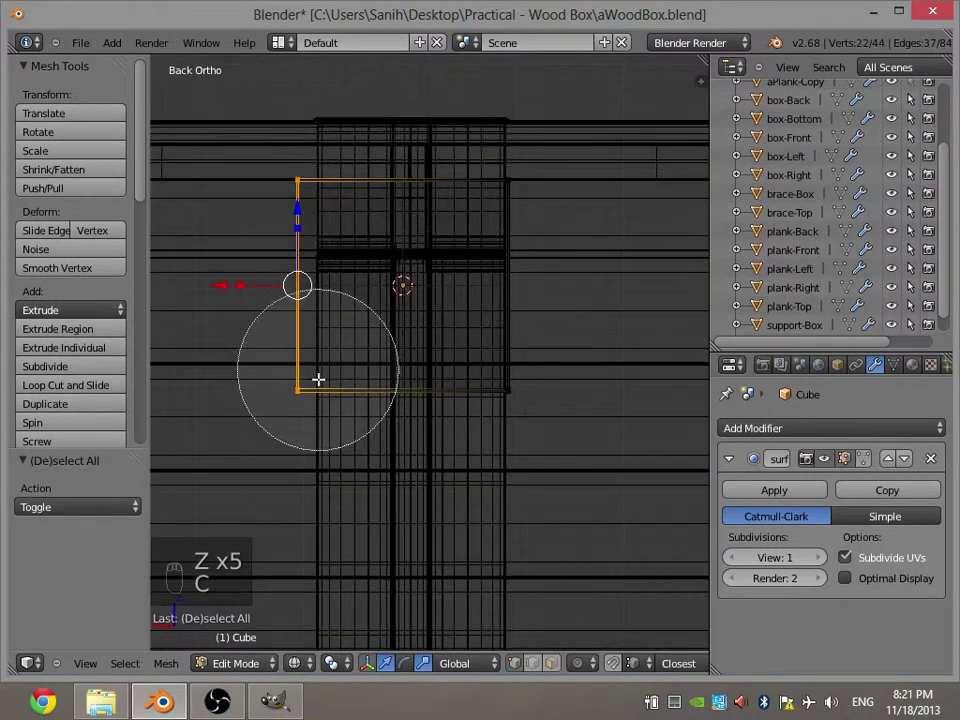
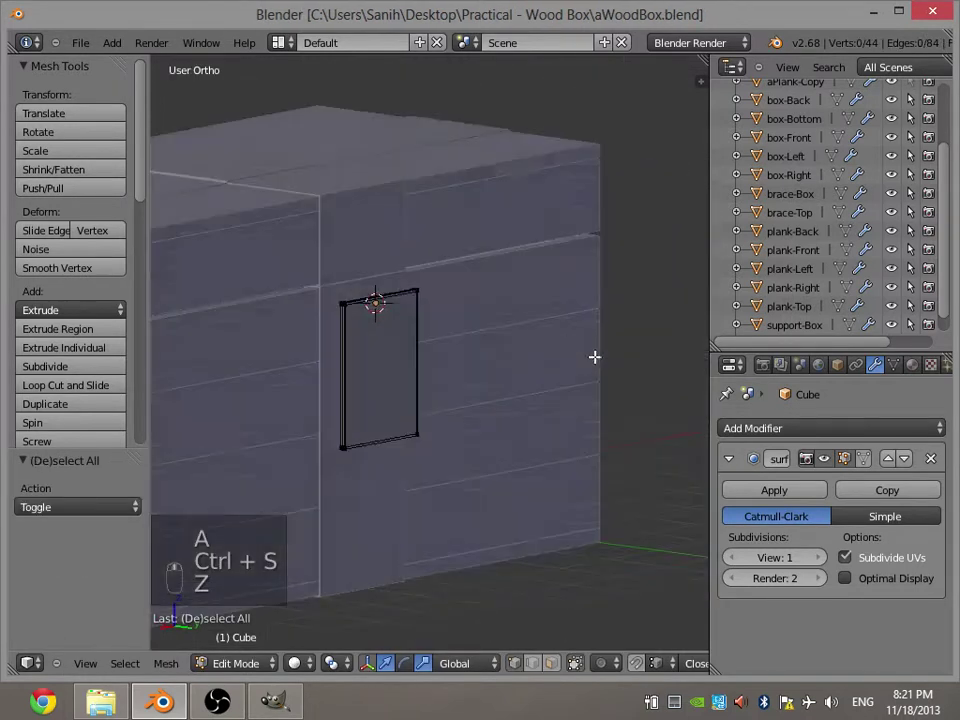
# View the strap side-on for shaping its top end and save the file.
pyautogui.press('KP_1')
pyautogui.press('KP_3')
pyautogui.press('ctrl+s')
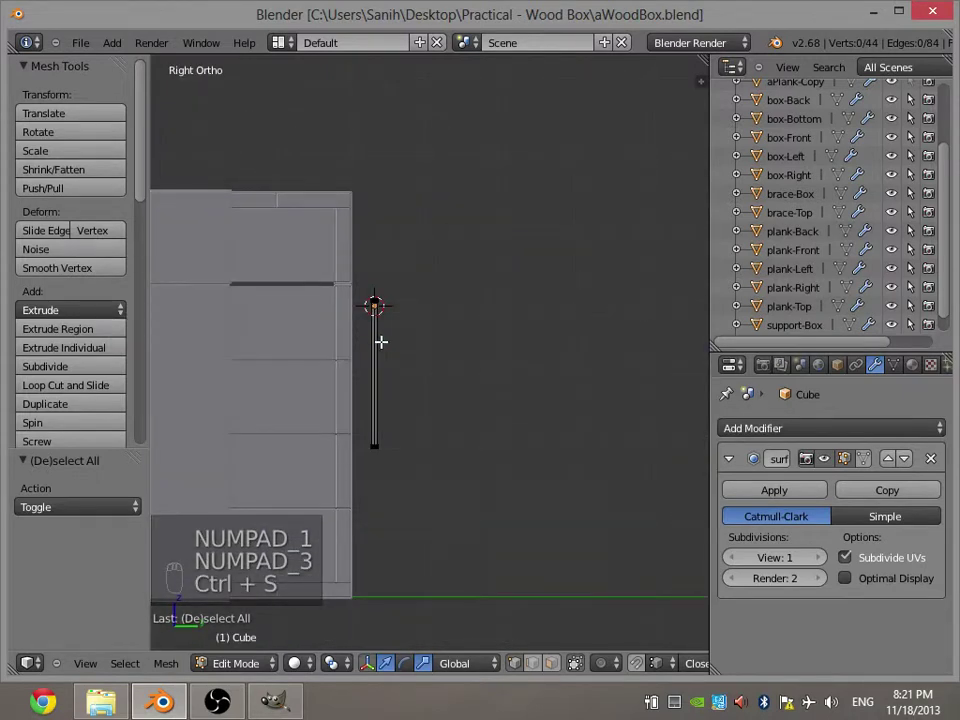
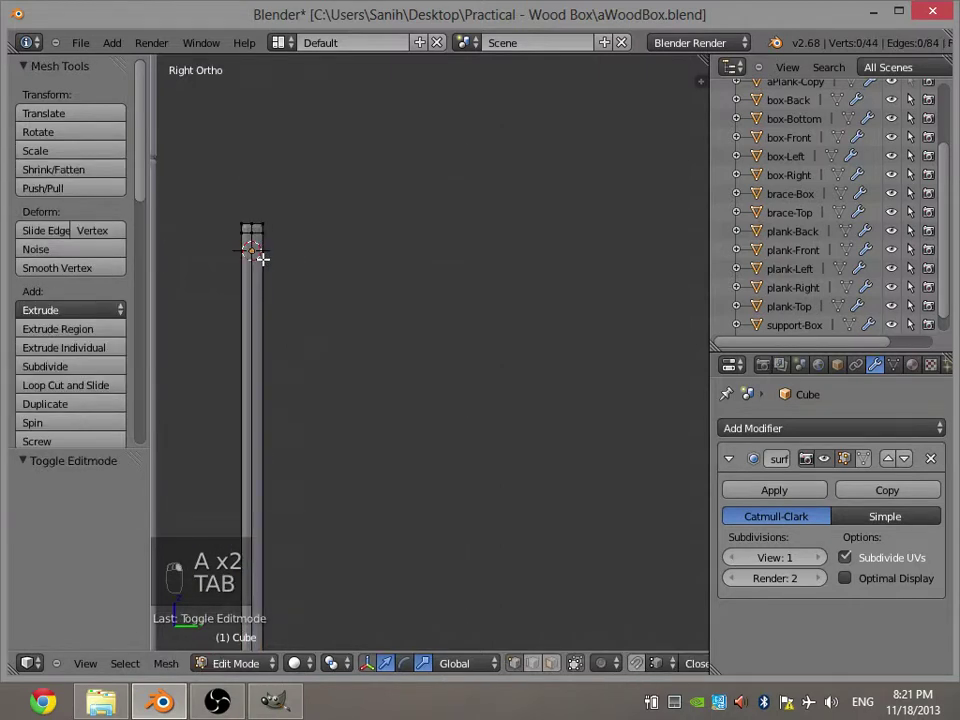
pyautogui.press('ctrl+s')
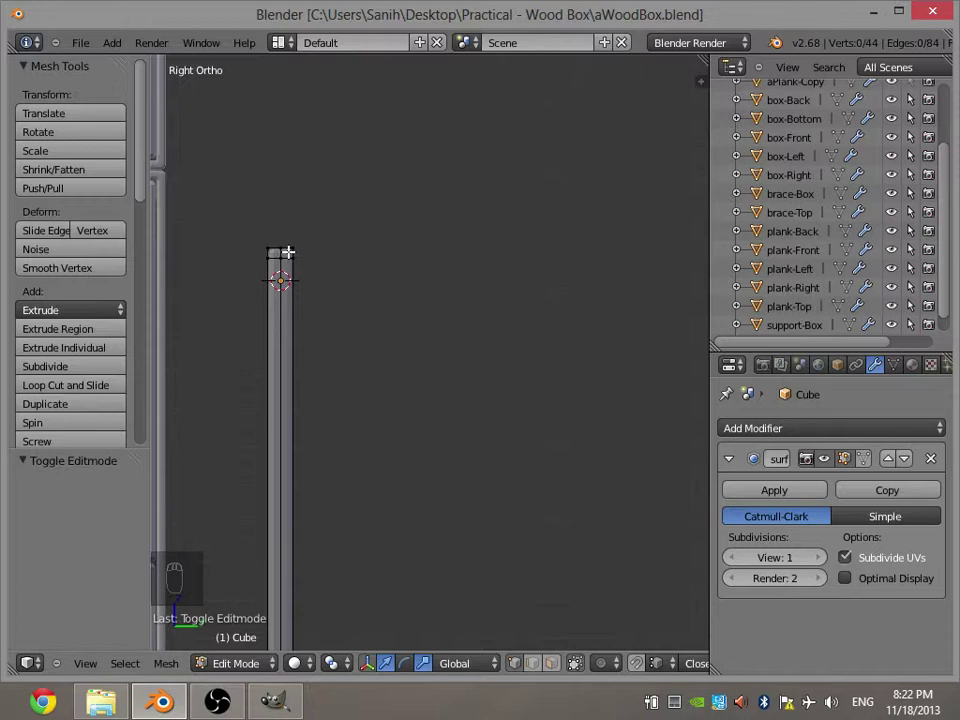
# Select the vertices at the strap's top end (22 of 44) in wireframe view.
pyautogui.press('Escape')
pyautogui.press('z')
pyautogui.press('a')
pyautogui.press('a')
pyautogui.press('c')
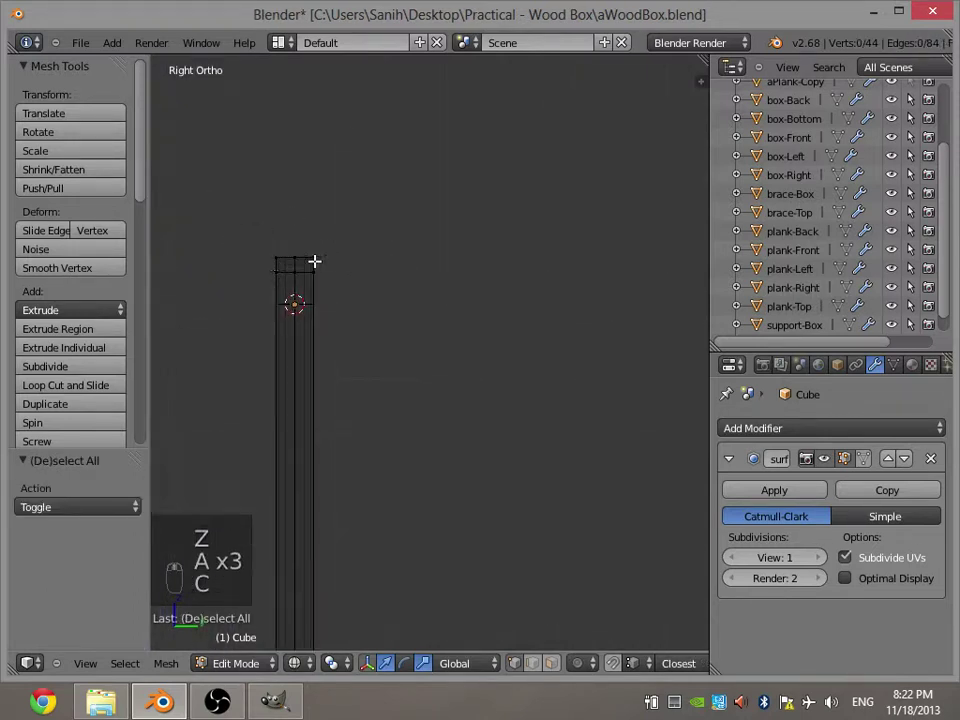
pyautogui.press('c')
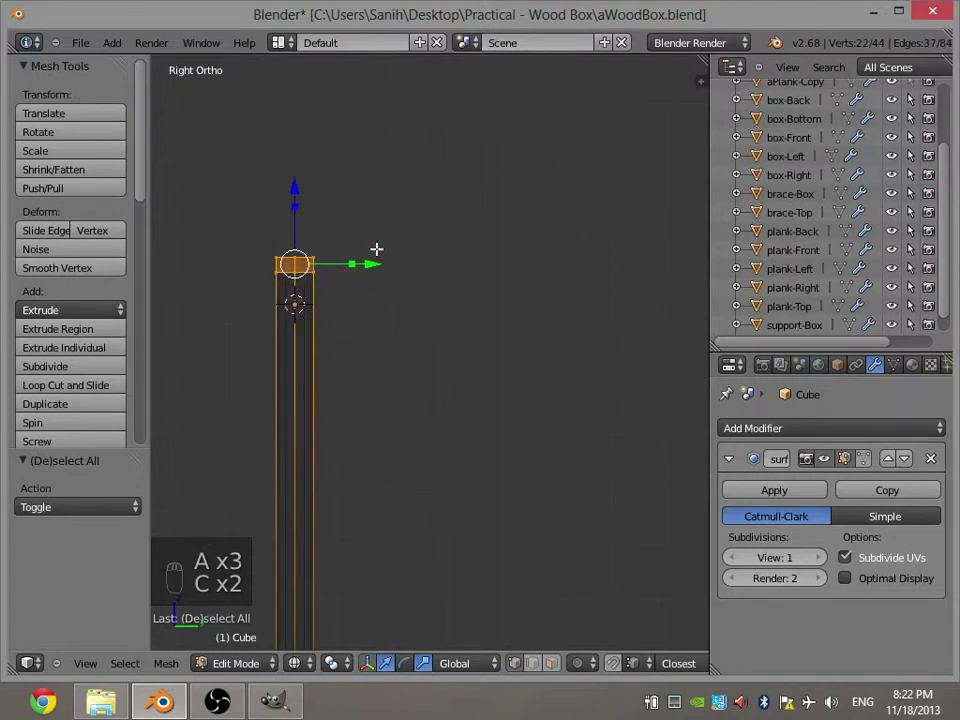
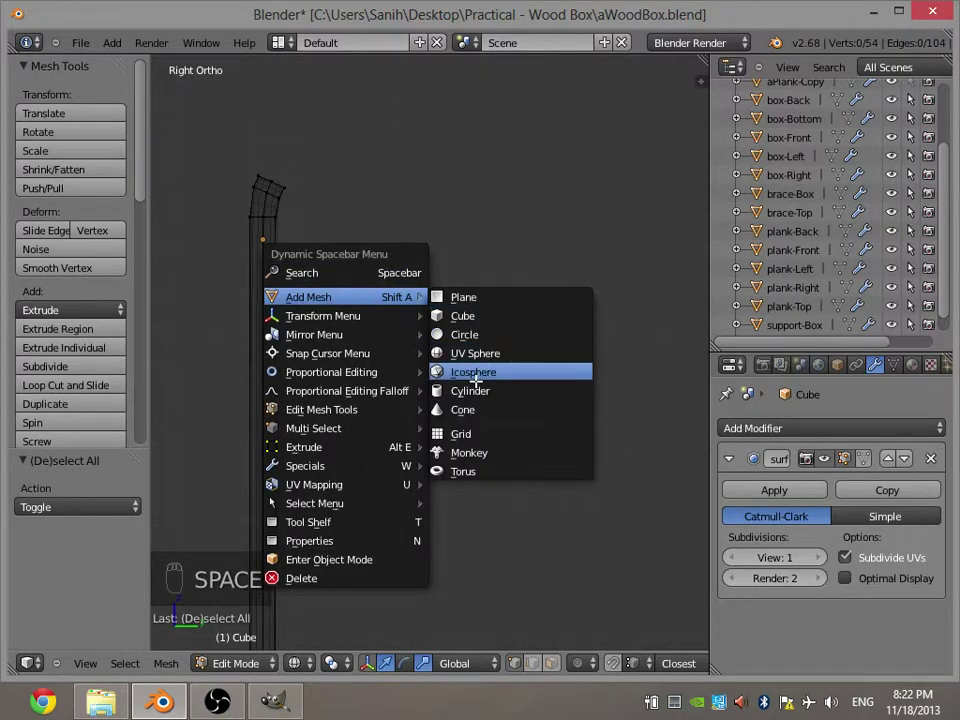
# Add a cylinder as the hinge pin guide and rotate it 90° to lie along the strap.
pyautogui.click(505, 351)
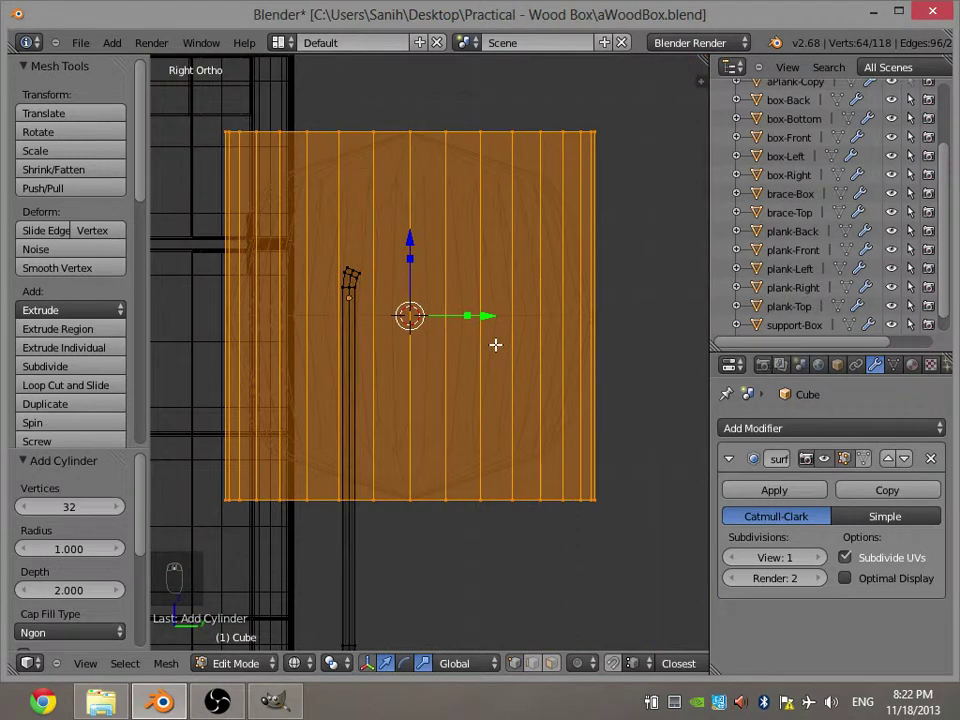
pyautogui.press('KP_3')
pyautogui.press('Tab')
pyautogui.press('Tab')
pyautogui.press('z')
pyautogui.press('z')
pyautogui.press('KP_3')
pyautogui.press('KP_1')
pyautogui.press('r')
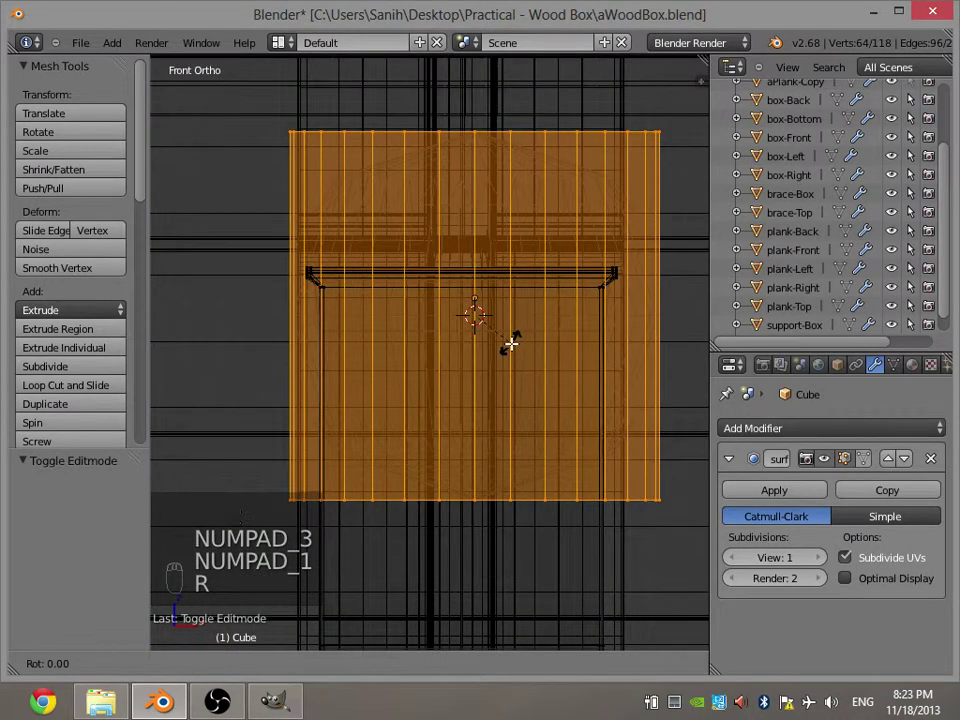
# Scale the cylinder down and move it beside the strap's bent top end.
pyautogui.press('KP_1')
pyautogui.press('KP_3')
pyautogui.press('s')
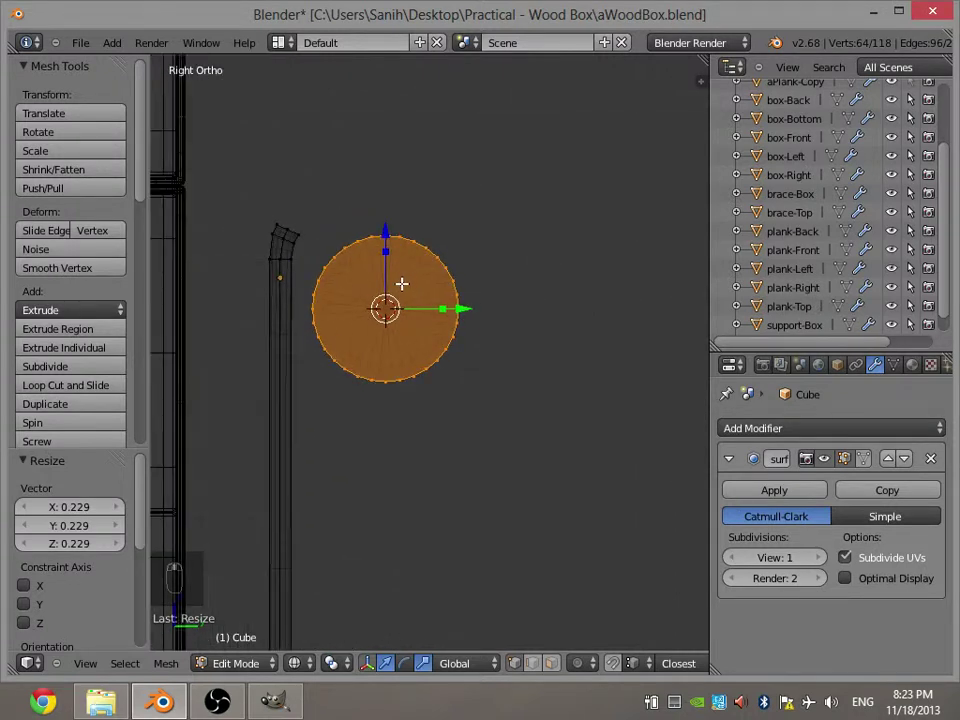
pyautogui.press('g')
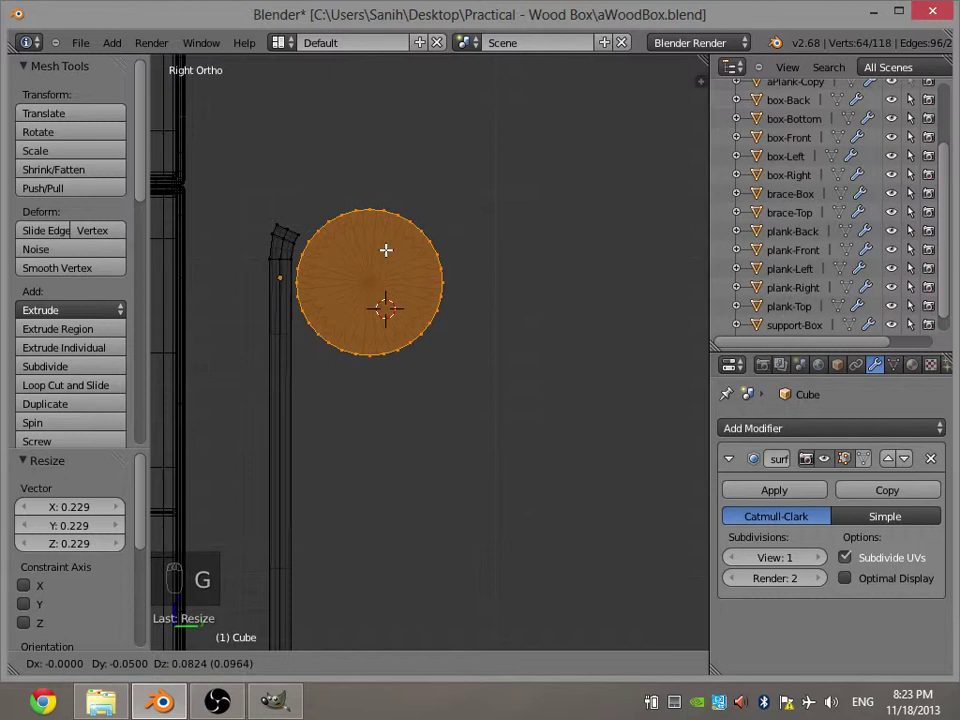
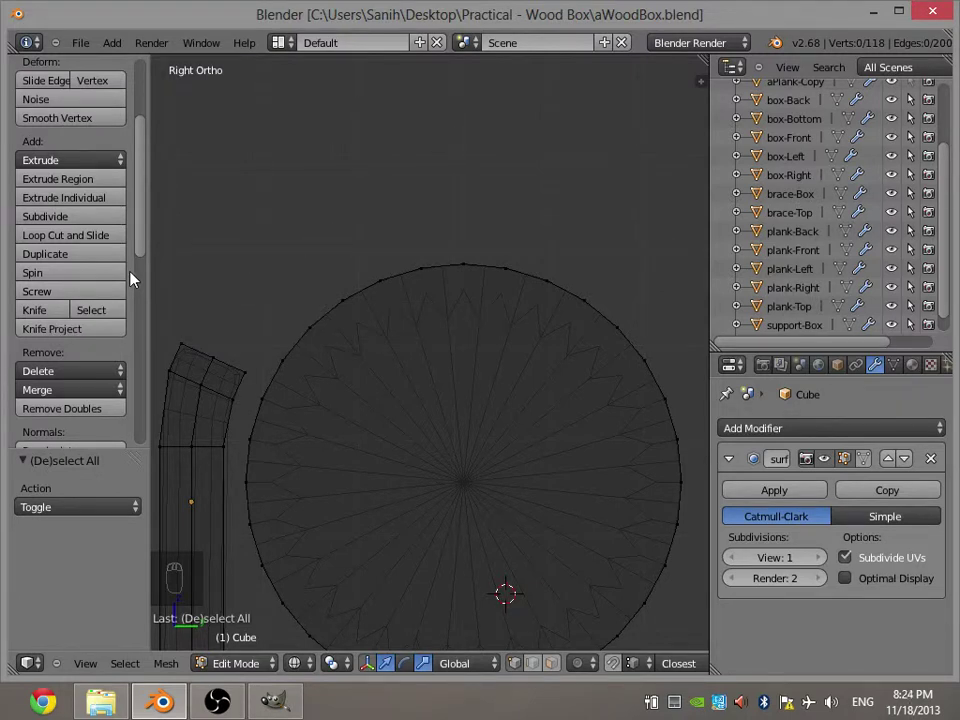
# Extrude the strap's end face in short sections, rotating and moving each to start curling over the guide circle.
pyautogui.press('c')
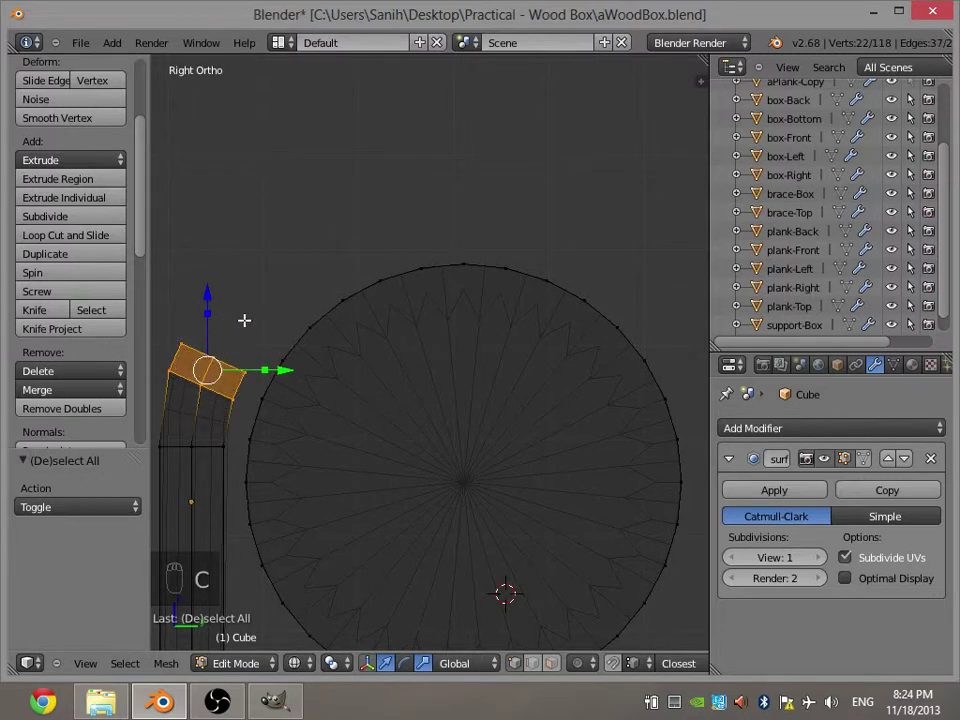
pyautogui.press('e')
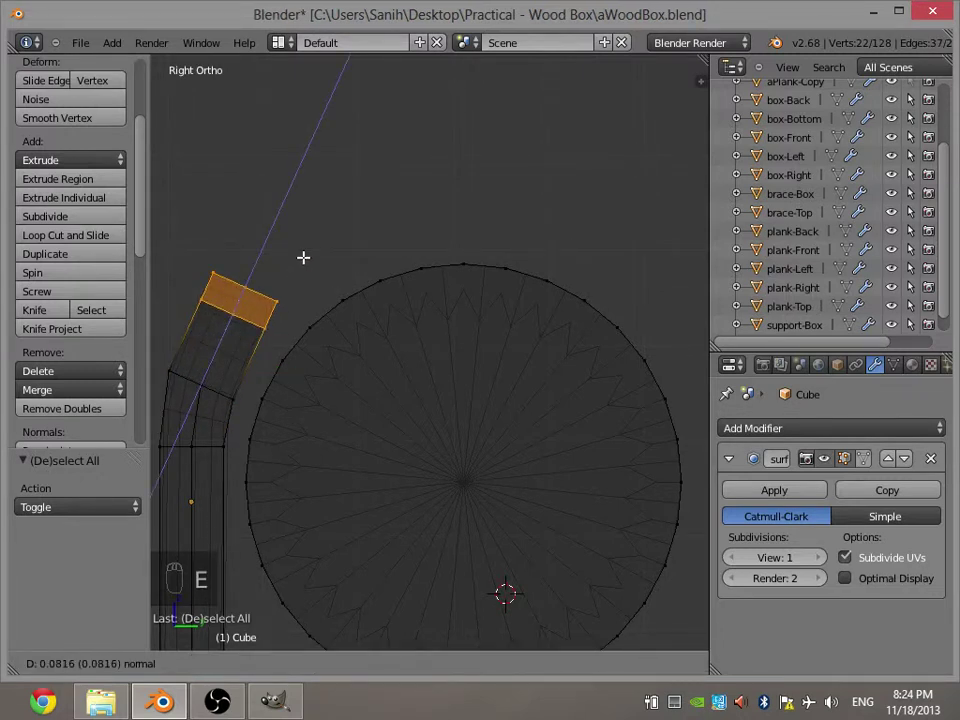
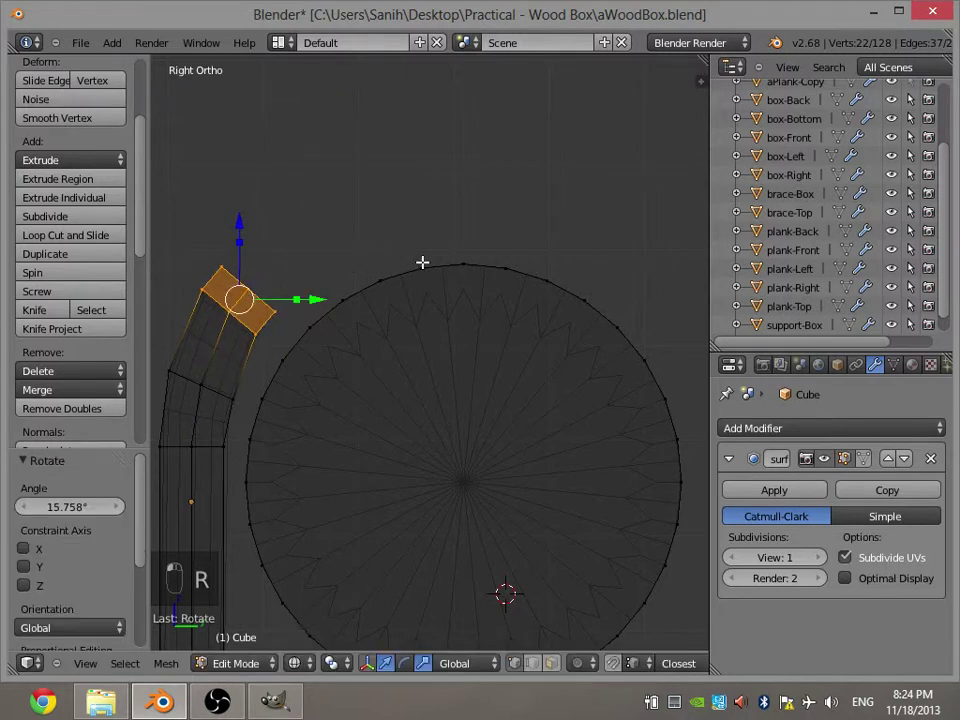
pyautogui.press('e')
pyautogui.press('r')
pyautogui.press('g')
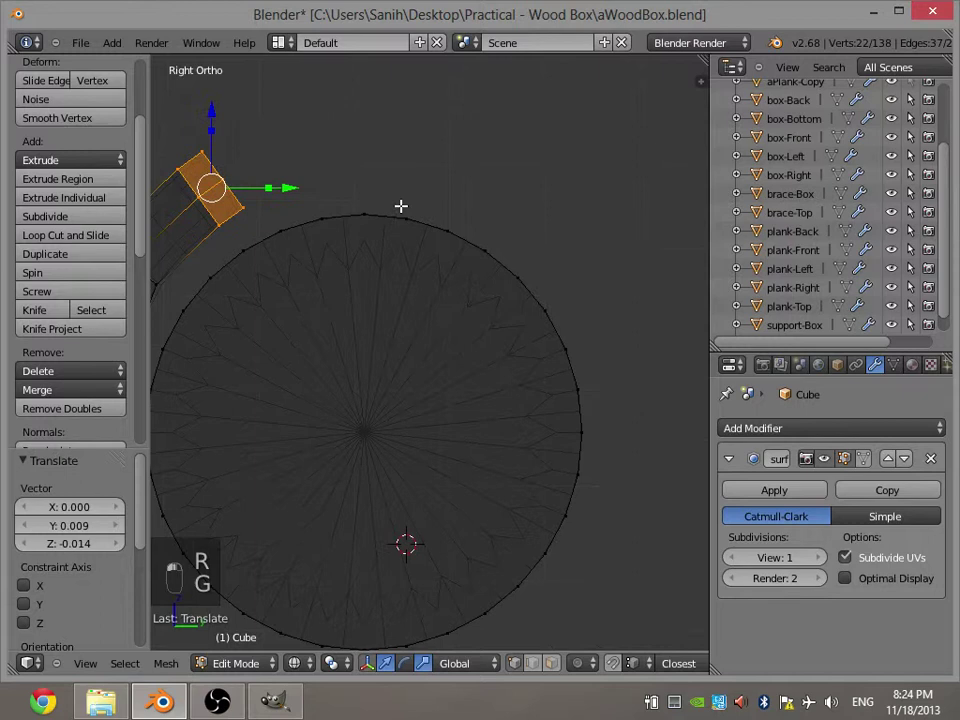
pyautogui.press('e')
pyautogui.press('r')
pyautogui.press('g')
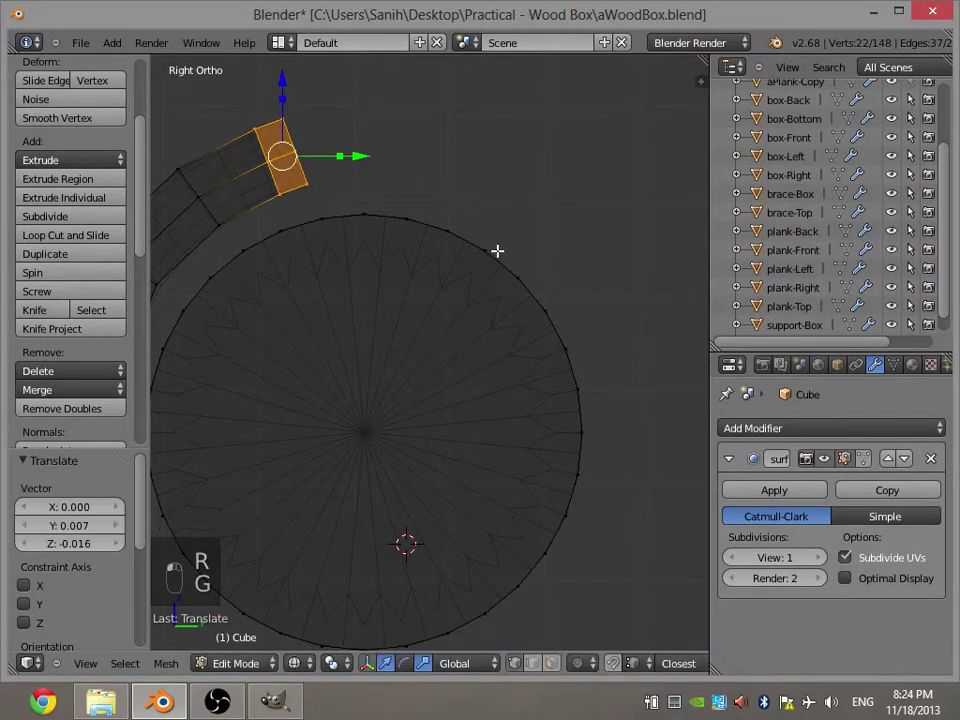
pyautogui.press('e')
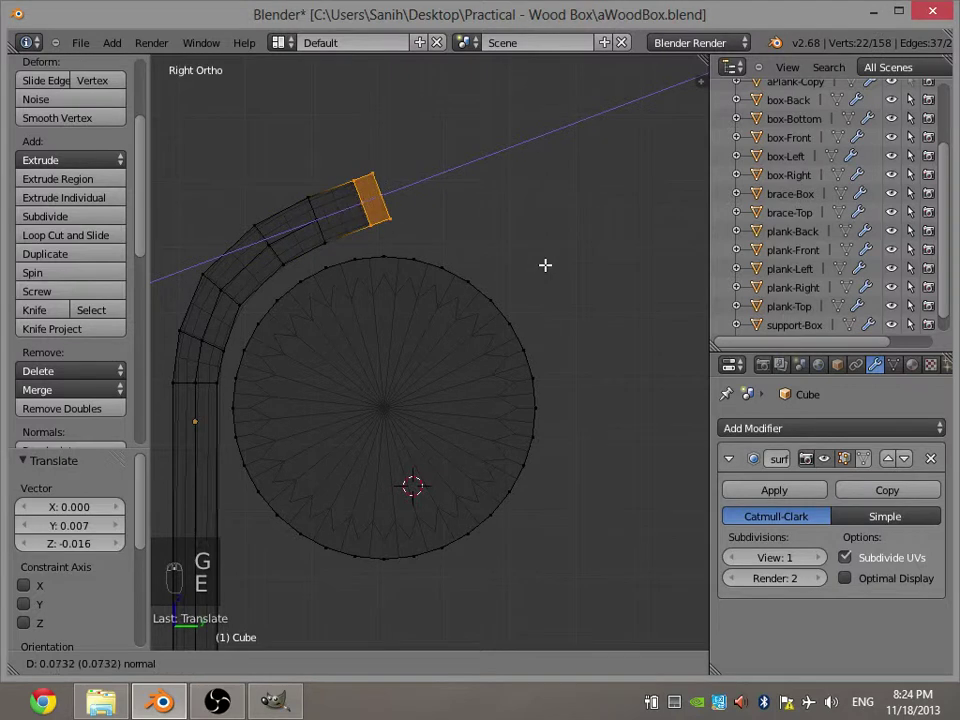
pyautogui.press('r')
pyautogui.press('g')
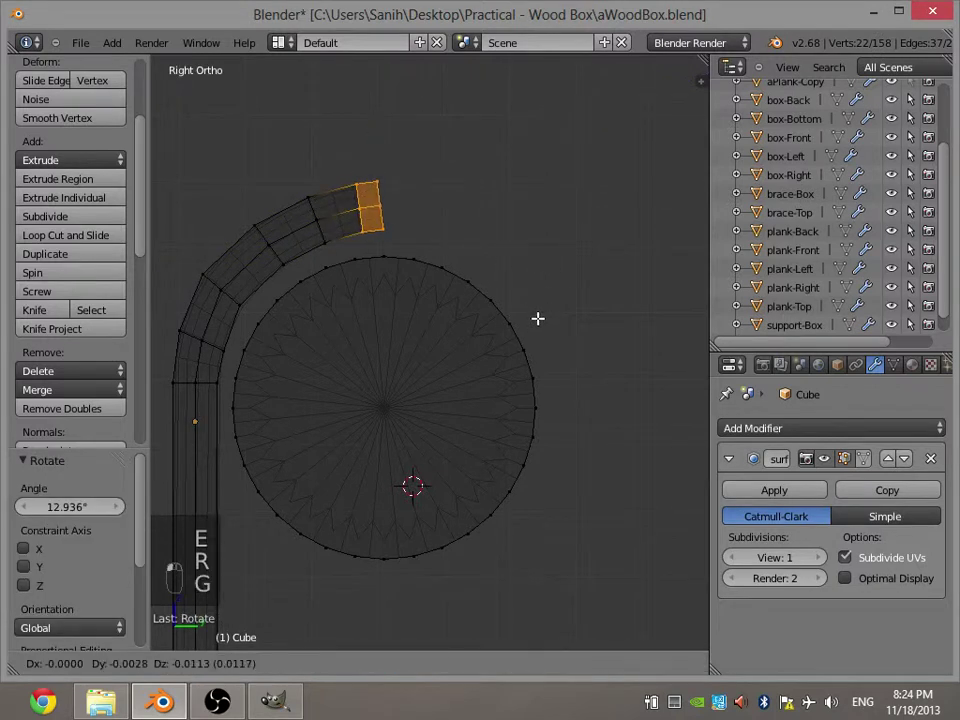
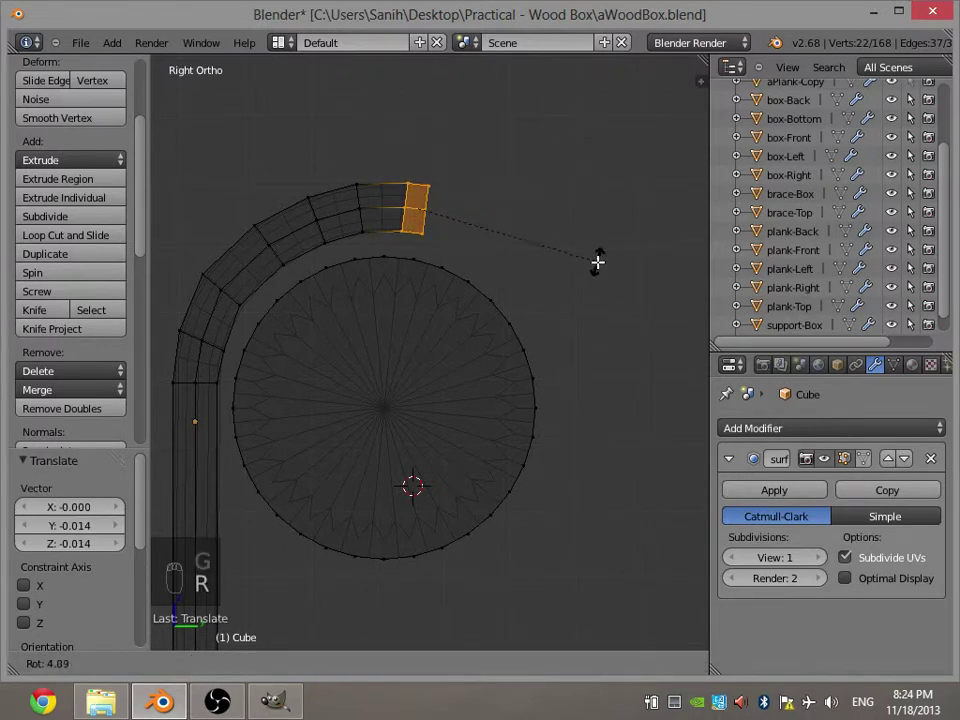
# Continue extruding, tilting and moving sections so the curl follows partway around the circle.
pyautogui.press('e')
pyautogui.press('r')
pyautogui.press('g')
pyautogui.press('e')
pyautogui.press('r')
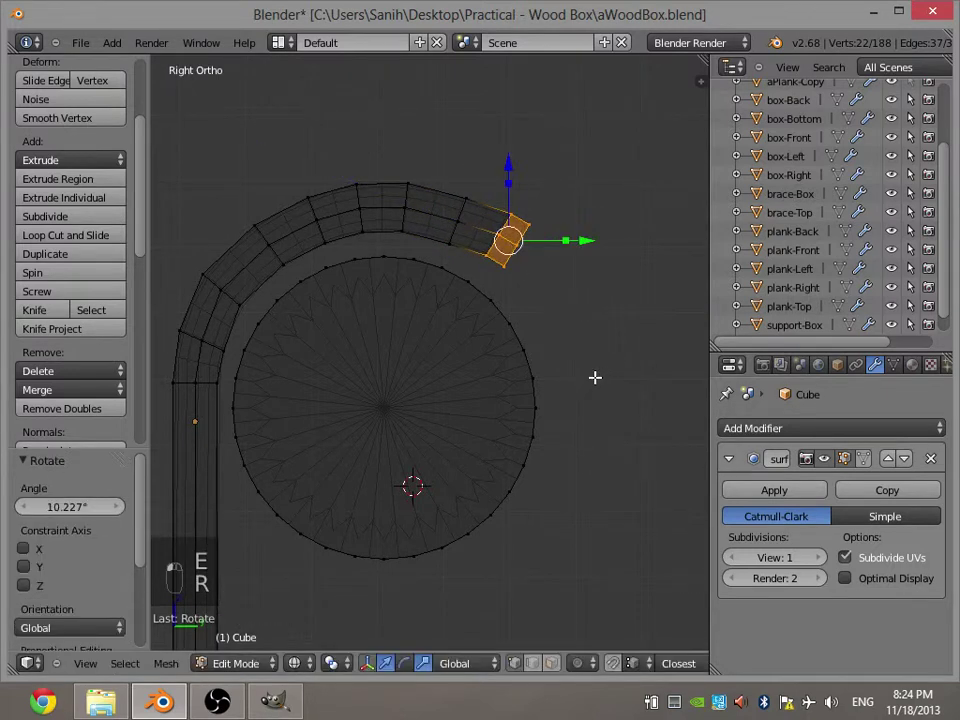
pyautogui.press('g')
pyautogui.press('r')
pyautogui.press('e')
pyautogui.press('r')
pyautogui.press('g')
pyautogui.press('e')
pyautogui.press('r')
pyautogui.press('g')
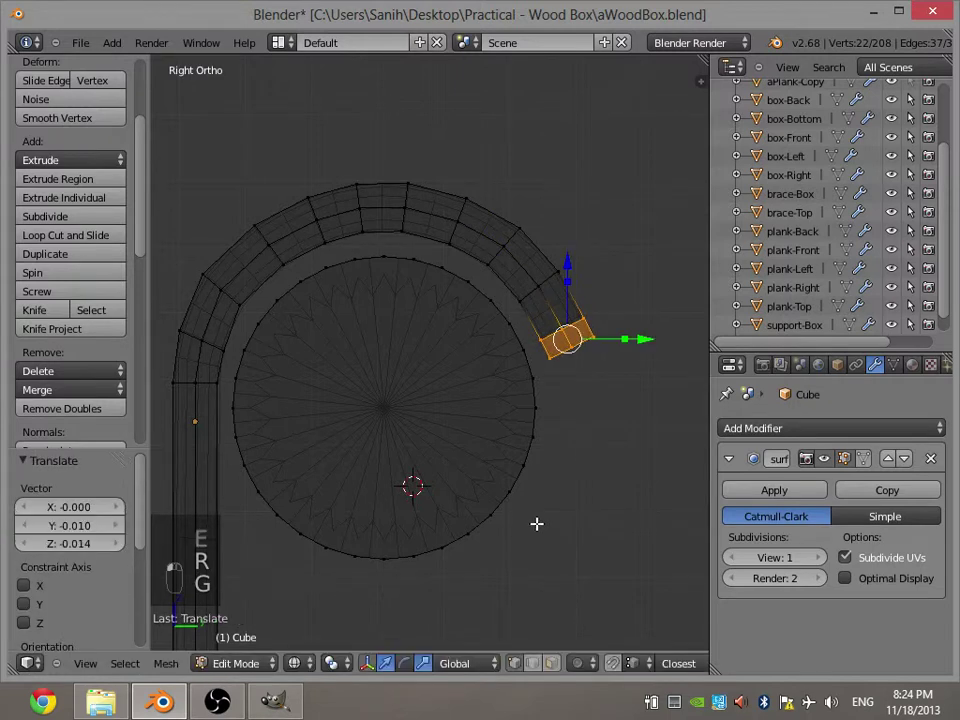
# Extrude further sections down the circle's far side, tilting each to follow the curve.
pyautogui.press('e')
pyautogui.press('r')
pyautogui.press('g')
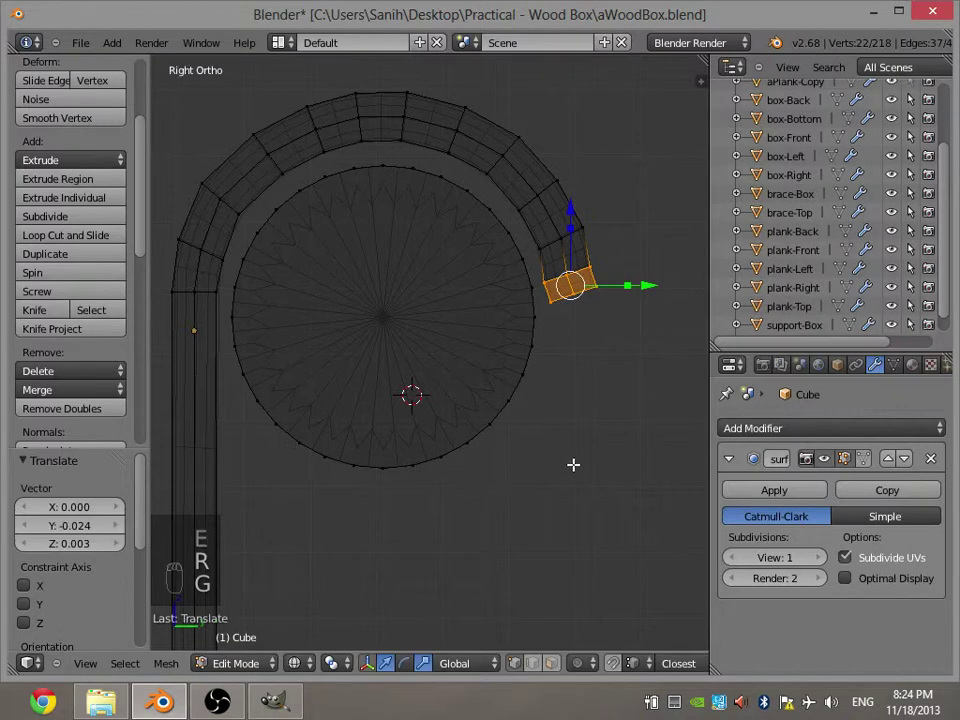
pyautogui.press('r')
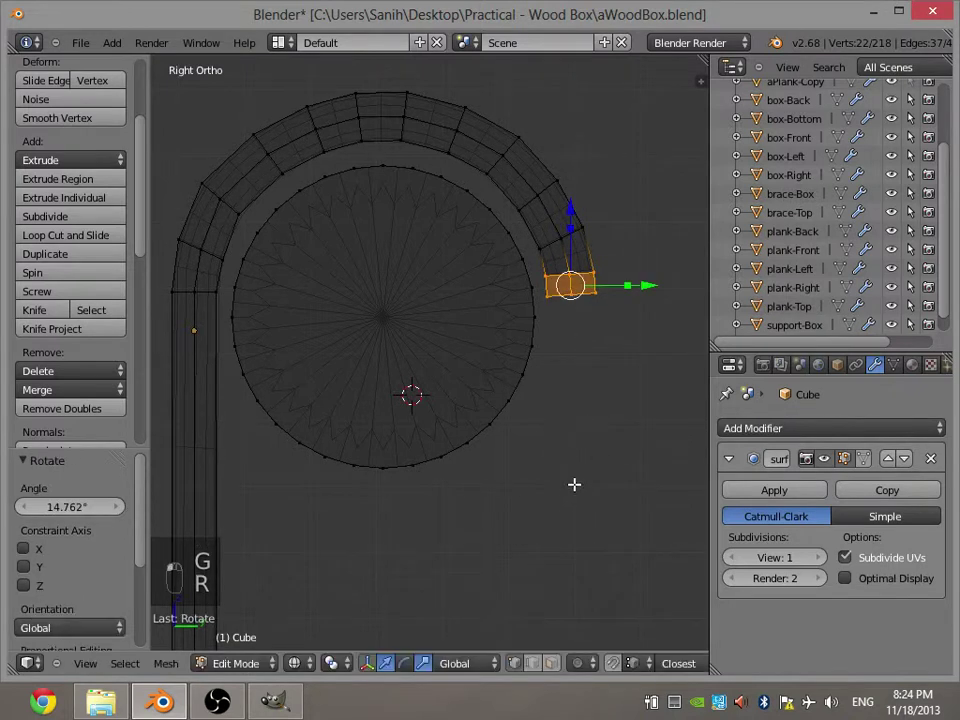
pyautogui.press('e')
pyautogui.press('r')
pyautogui.press('g')
pyautogui.press('e')
pyautogui.press('r')
pyautogui.press('g')
pyautogui.press('e')
pyautogui.press('r')
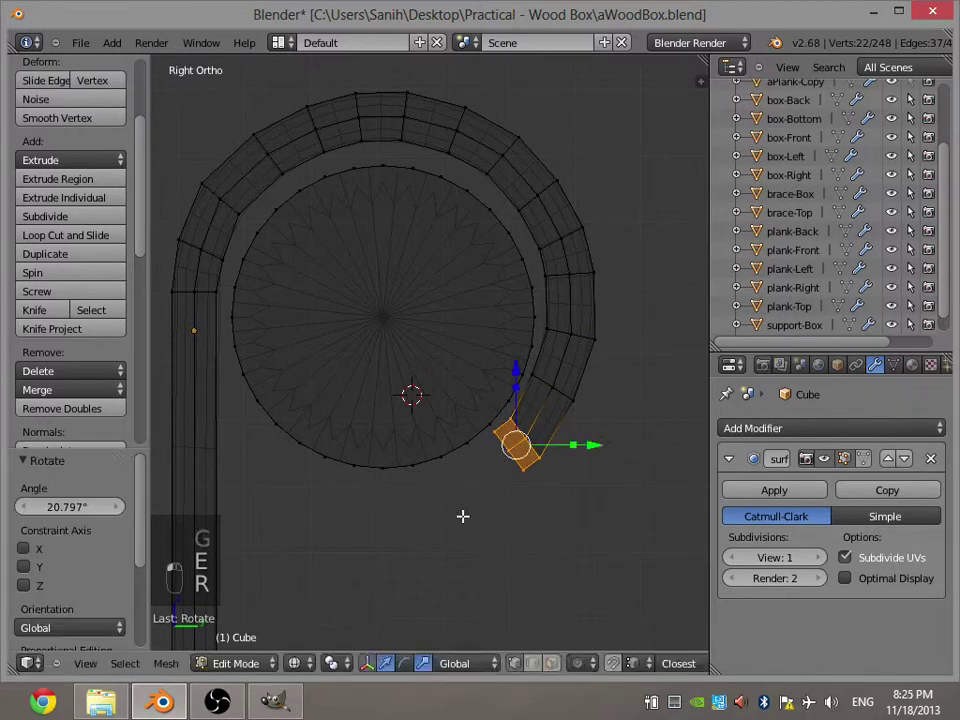
pyautogui.press('g')
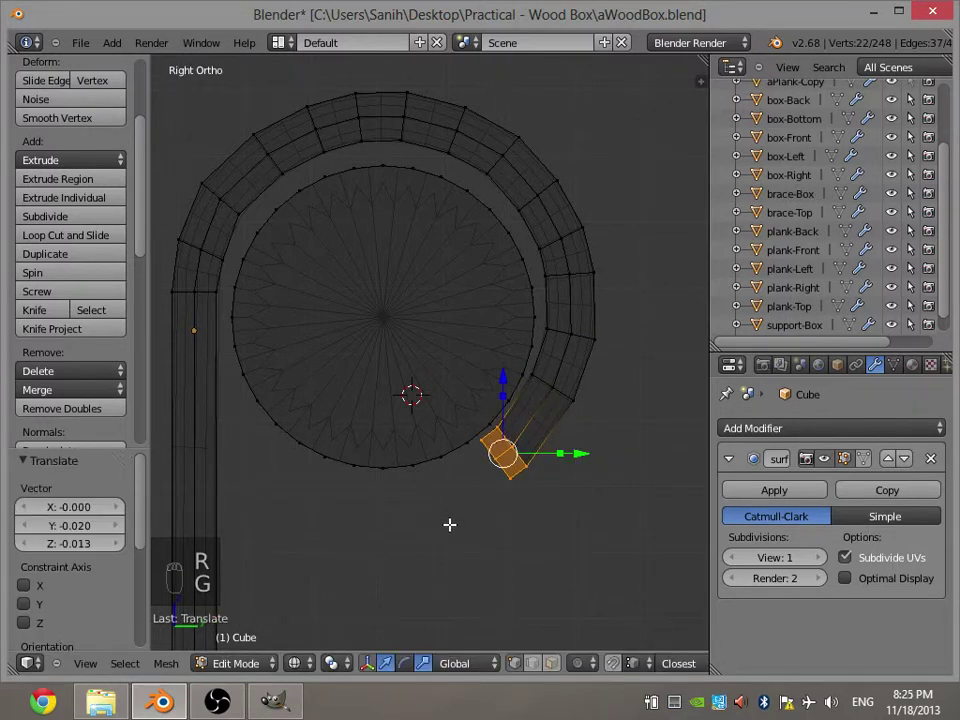
# Undo a few misplaced sections and re-extrude the wrap down past the circle's bottom.
pyautogui.press('e')
pyautogui.press('r')
pyautogui.press('e')
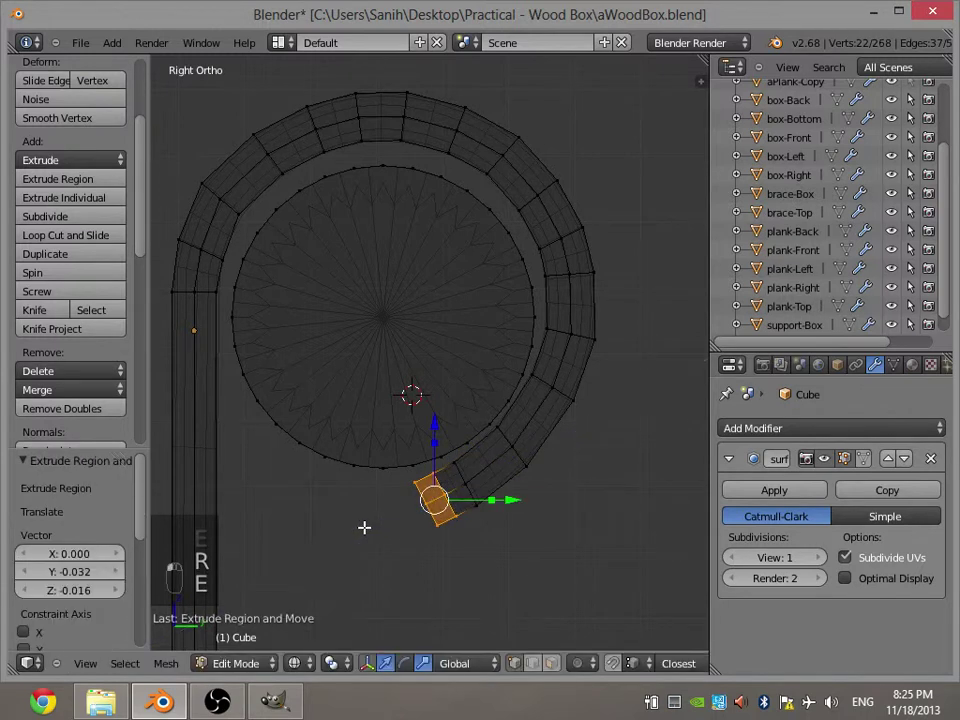
pyautogui.press('r')
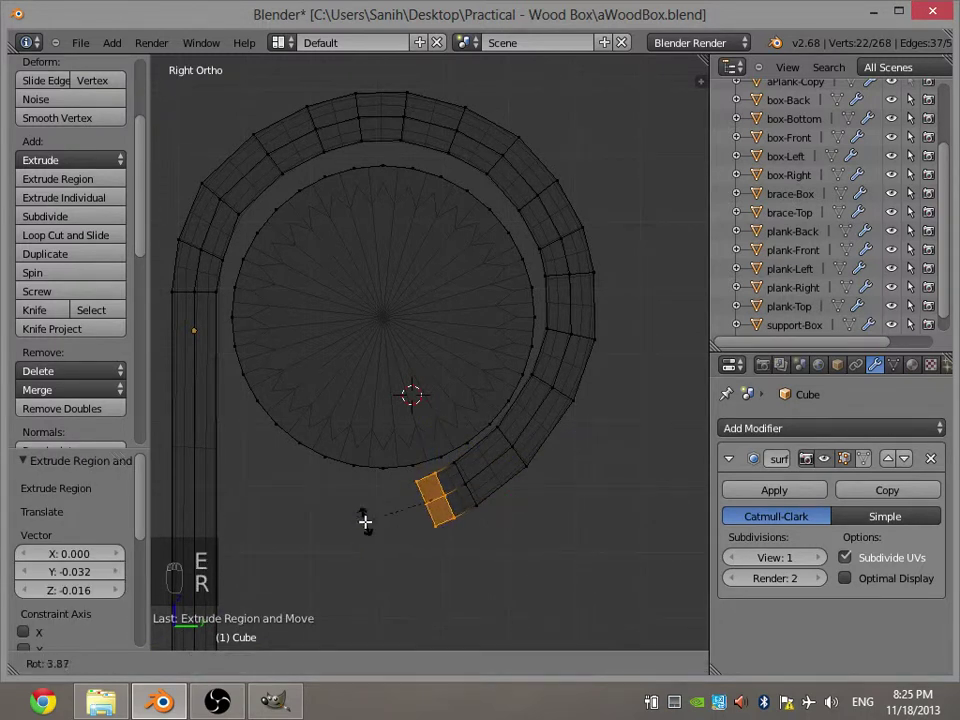
pyautogui.press('e')
pyautogui.press('r')
pyautogui.press('ctrl+z')
pyautogui.press('ctrl+z')
pyautogui.press('ctrl+z')
pyautogui.press('ctrl+z')
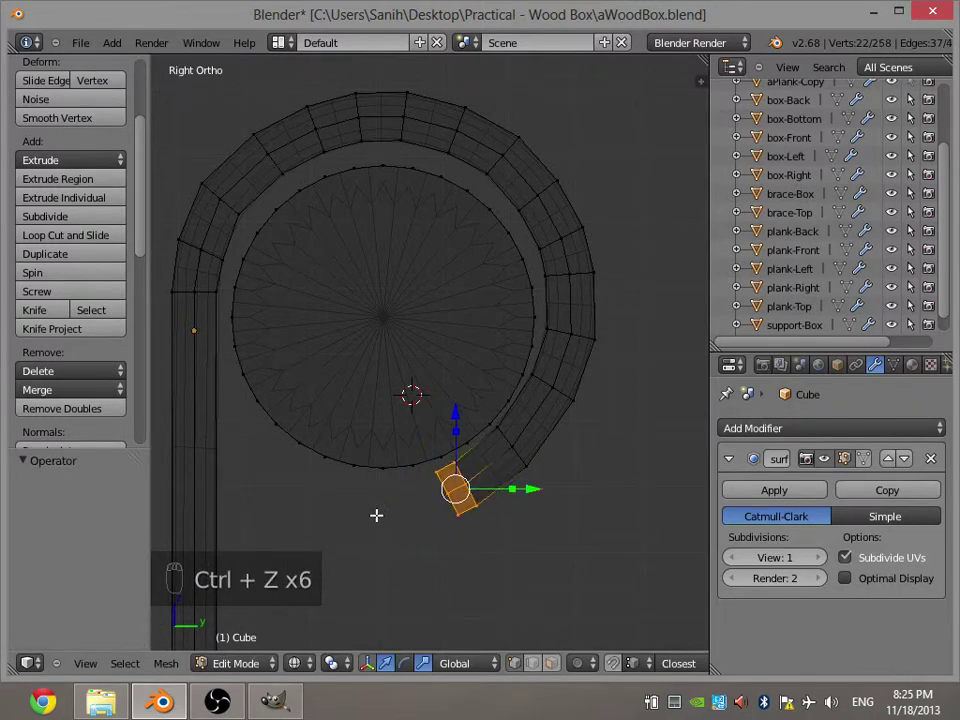
pyautogui.press('g')
pyautogui.press('r')
pyautogui.press('e')
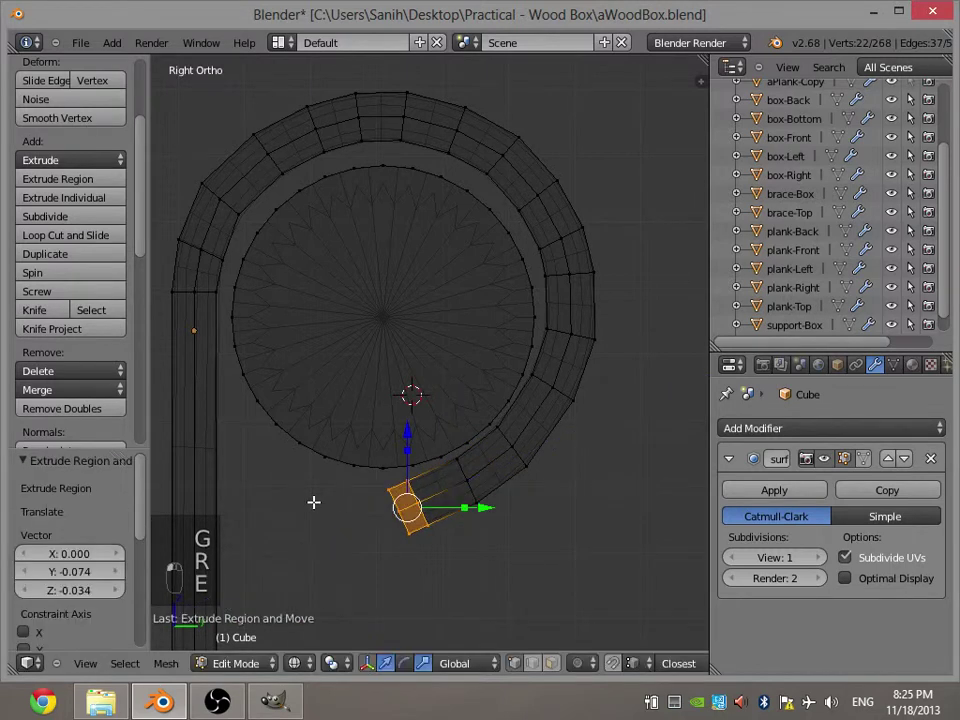
pyautogui.press('r')
pyautogui.press('g')
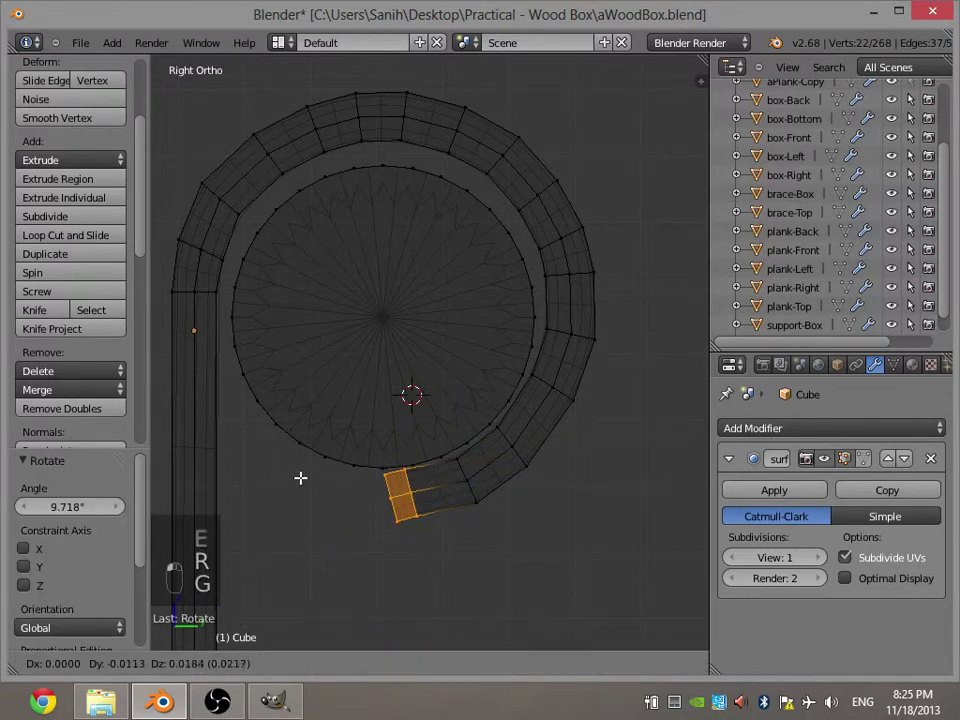
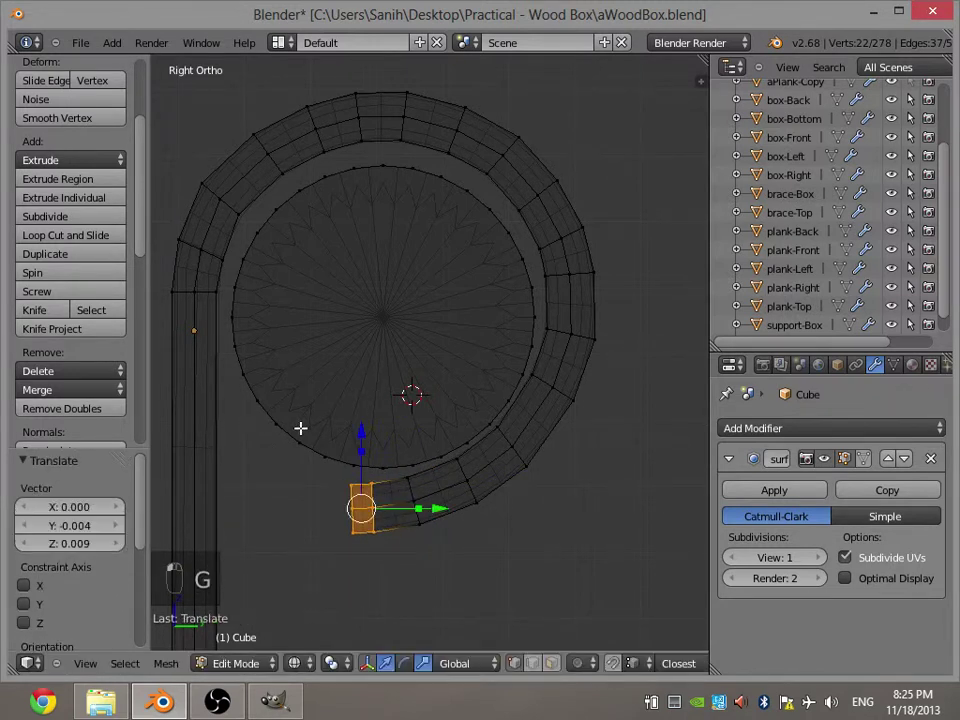
# Extrude the last few sections to bring the curl's free end back beside the strap.
pyautogui.press('e')
pyautogui.press('r')
pyautogui.press('g')
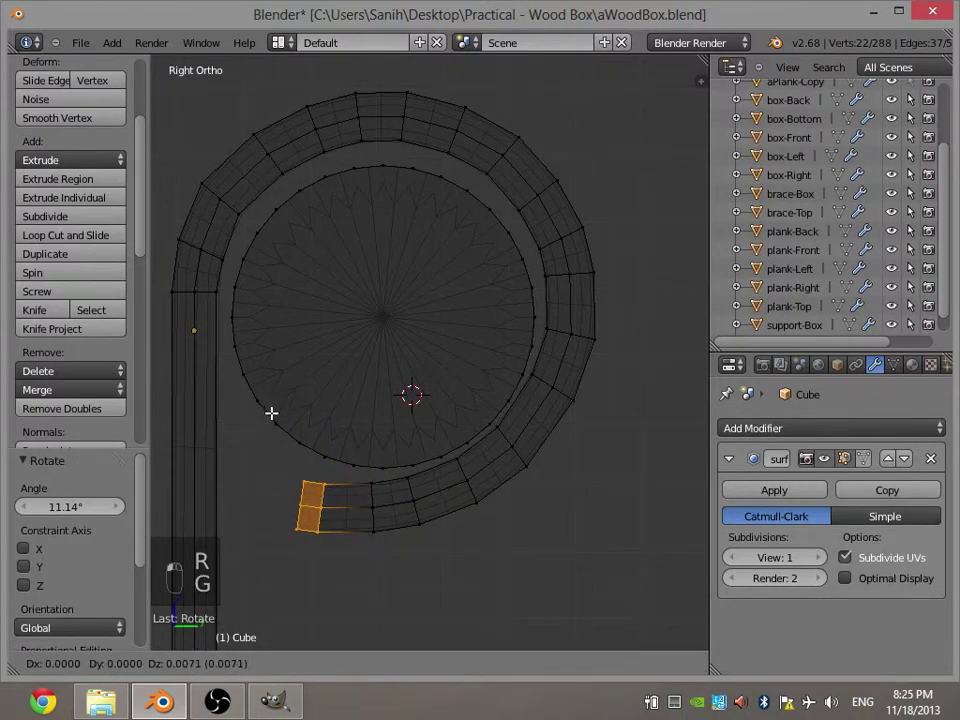
pyautogui.press('e')
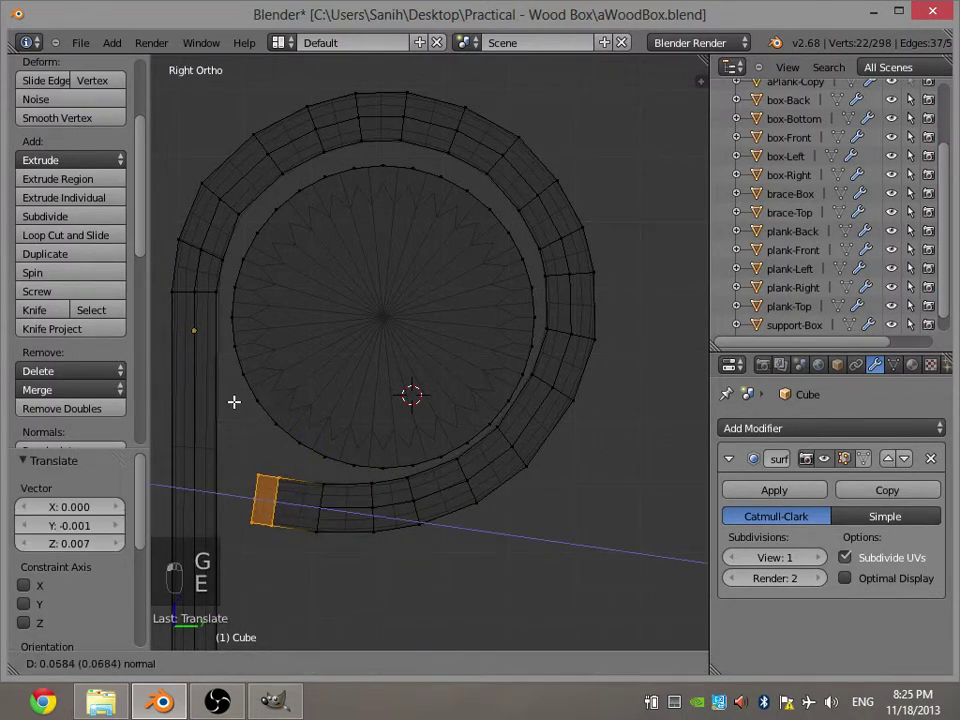
pyautogui.press('r')
pyautogui.press('g')
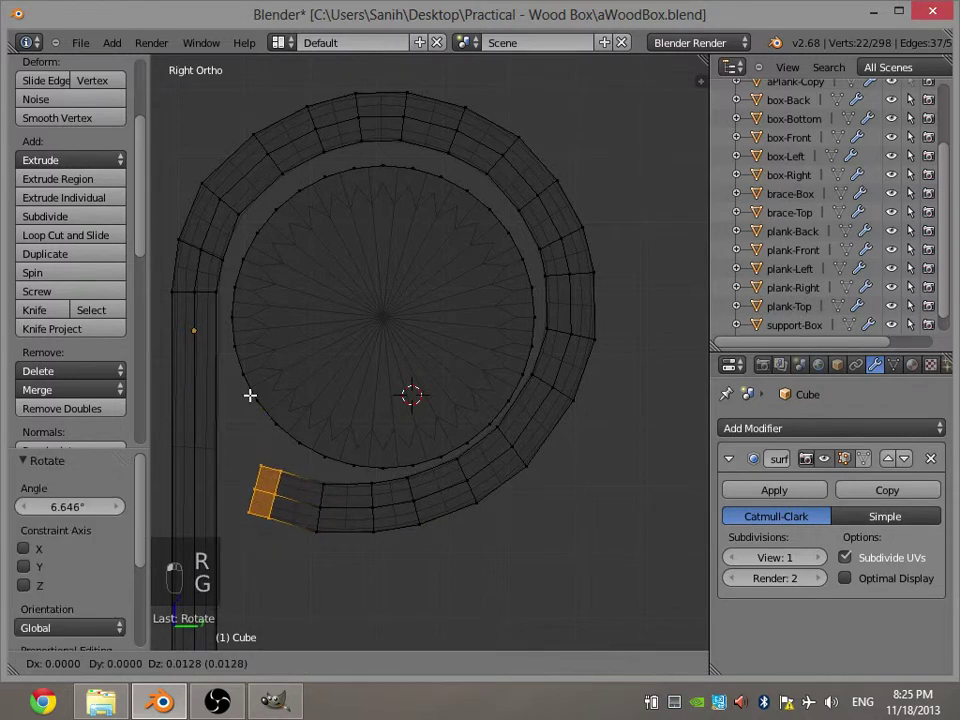
pyautogui.press('r')
pyautogui.press('e')
pyautogui.press('r')
pyautogui.press('g')
# Try selecting and moving the curl's end vertices, undoing the misplaced attempts.
pyautogui.press('a')
pyautogui.press('g')
pyautogui.press('a')
pyautogui.press('g')
pyautogui.press('a')
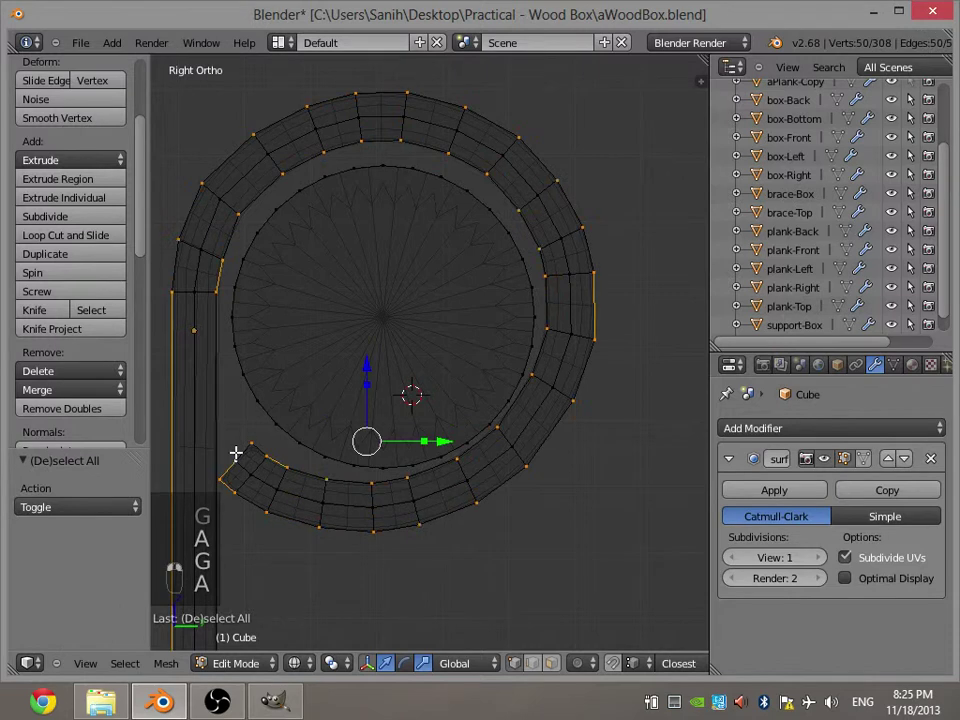
pyautogui.press('a')
pyautogui.press('alt+a')
pyautogui.press('a')
pyautogui.press('g')
pyautogui.press('a')
pyautogui.press('c')
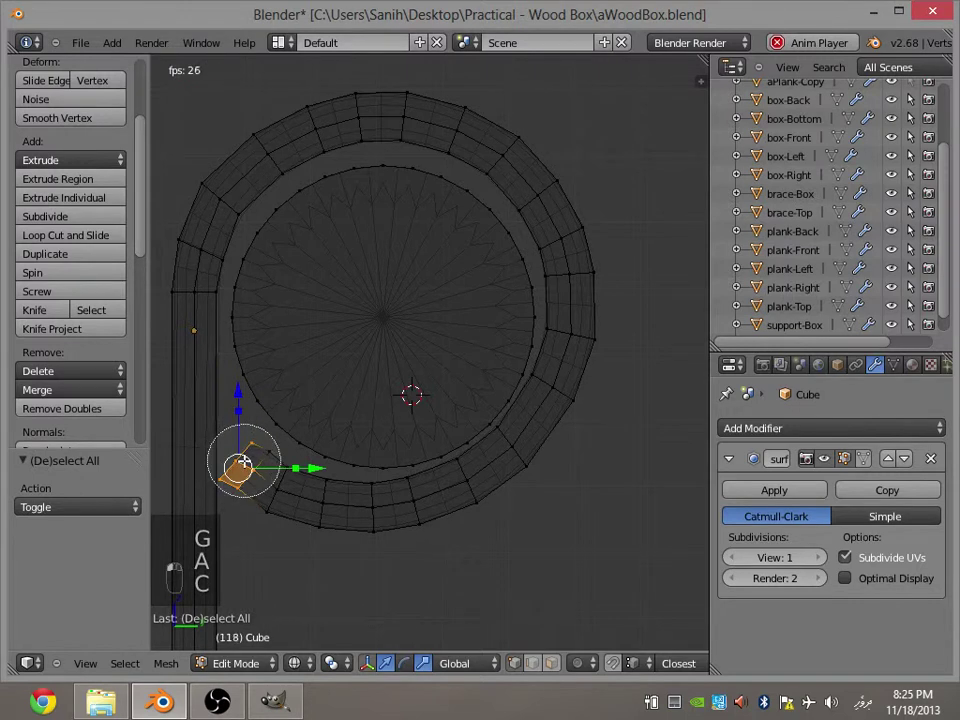
pyautogui.press('ctrl+z')
pyautogui.press('ctrl+z')
pyautogui.press('ctrl+z')
# Move the strap-end vertices into place to close the knuckle and return to Object Mode.
pyautogui.press('c')
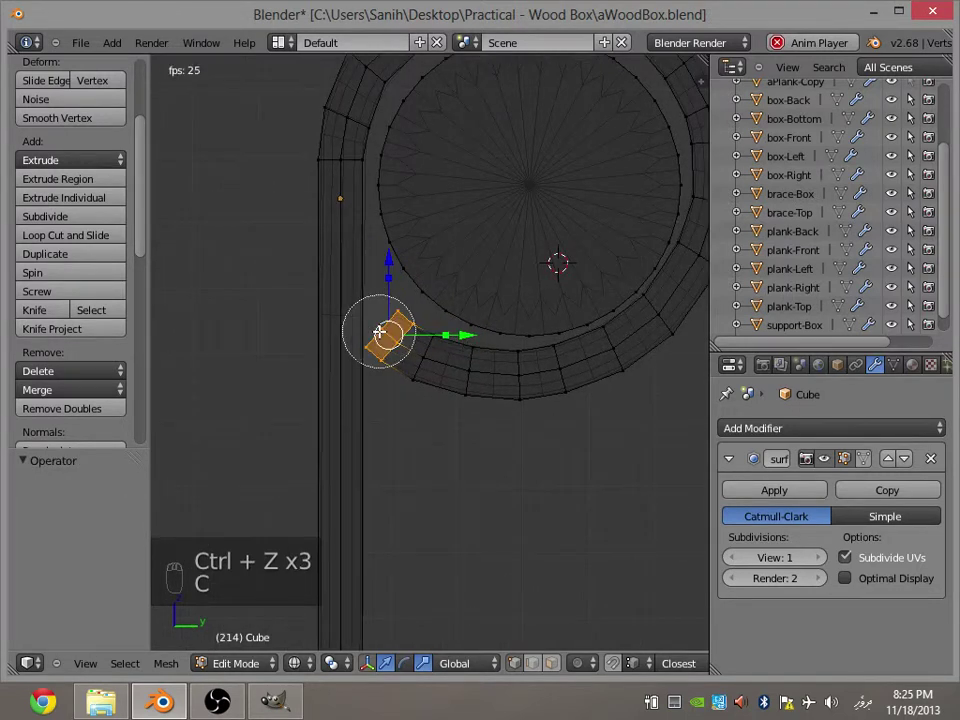
pyautogui.press('g')
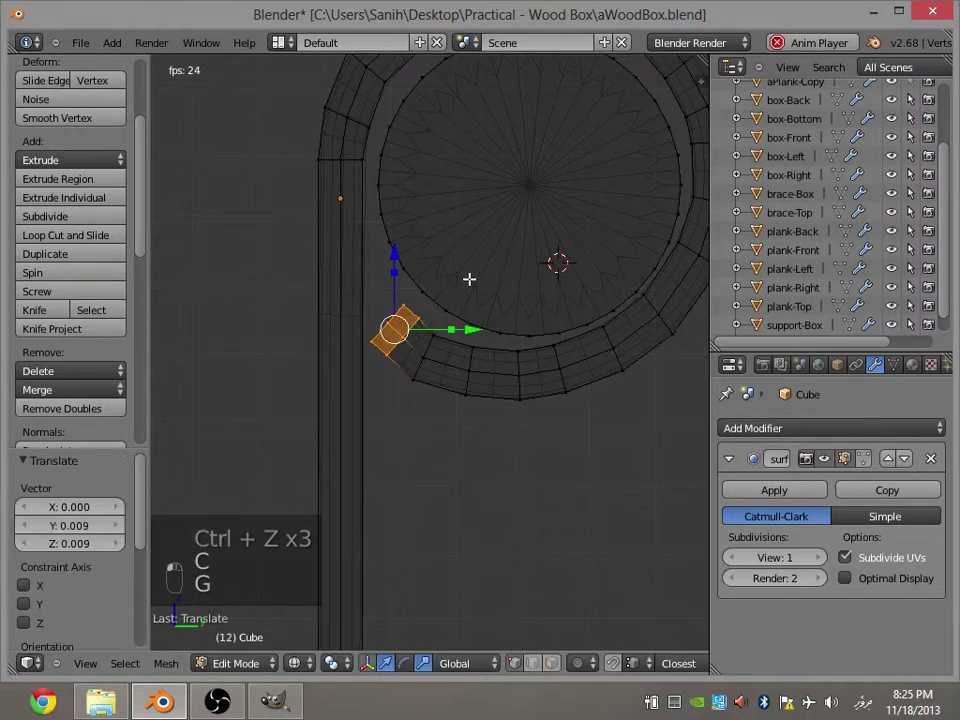
pyautogui.press('r')
pyautogui.press('a')
pyautogui.press('z')
pyautogui.press('Tab')
# Leave strap editing, face the pin end straight on and begin editing the hinge pin mesh.
pyautogui.press('a')
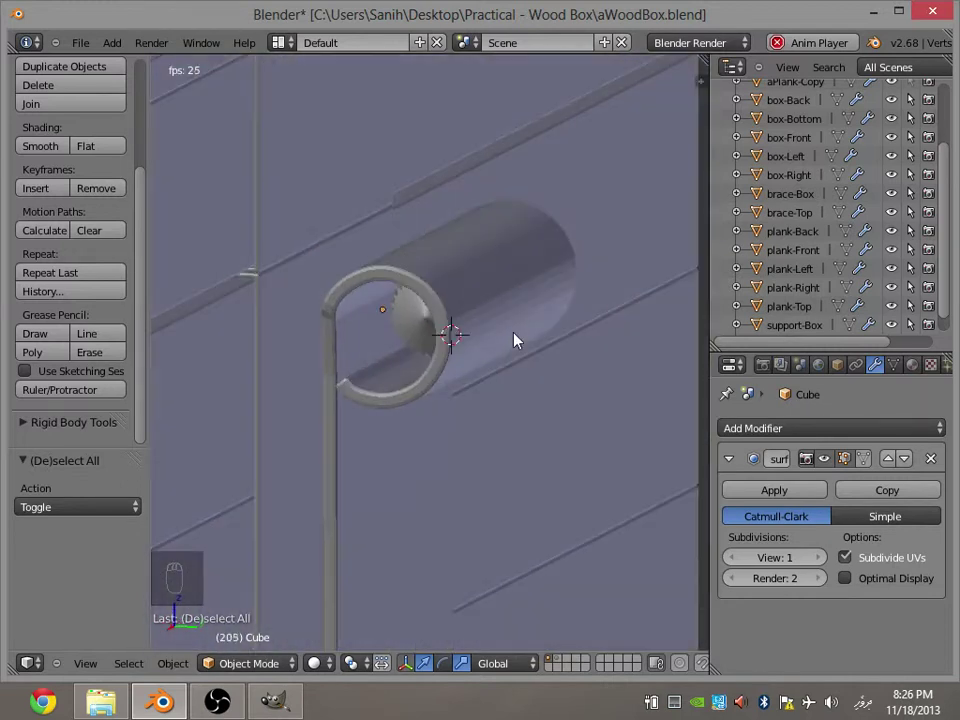
pyautogui.press('KP_2')
pyautogui.press('KP_1')
pyautogui.press('KP_3')
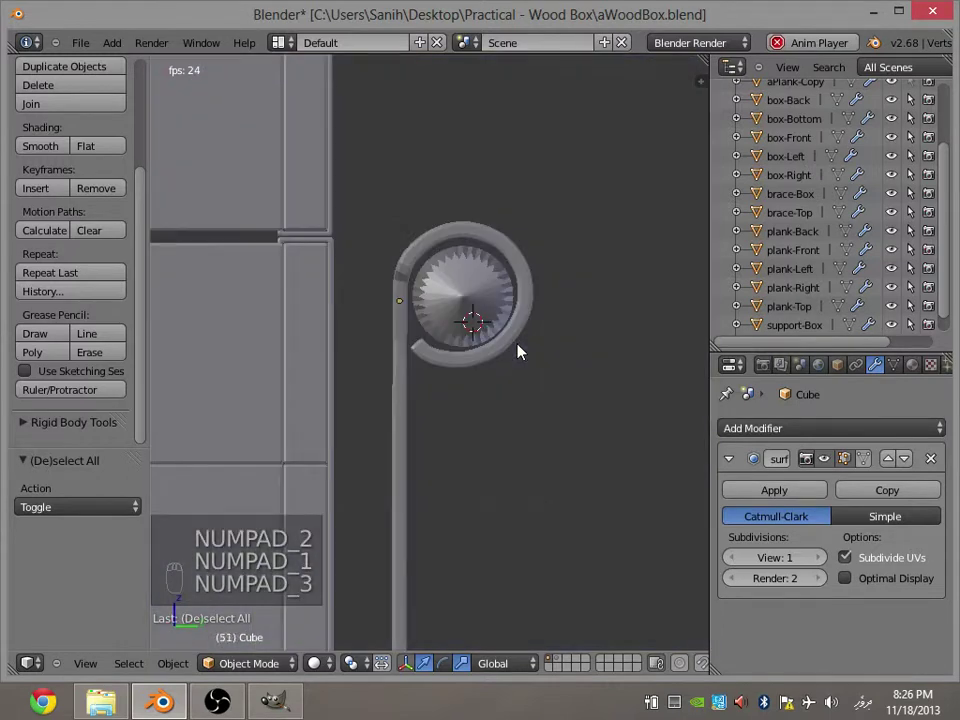
pyautogui.press('Tab')
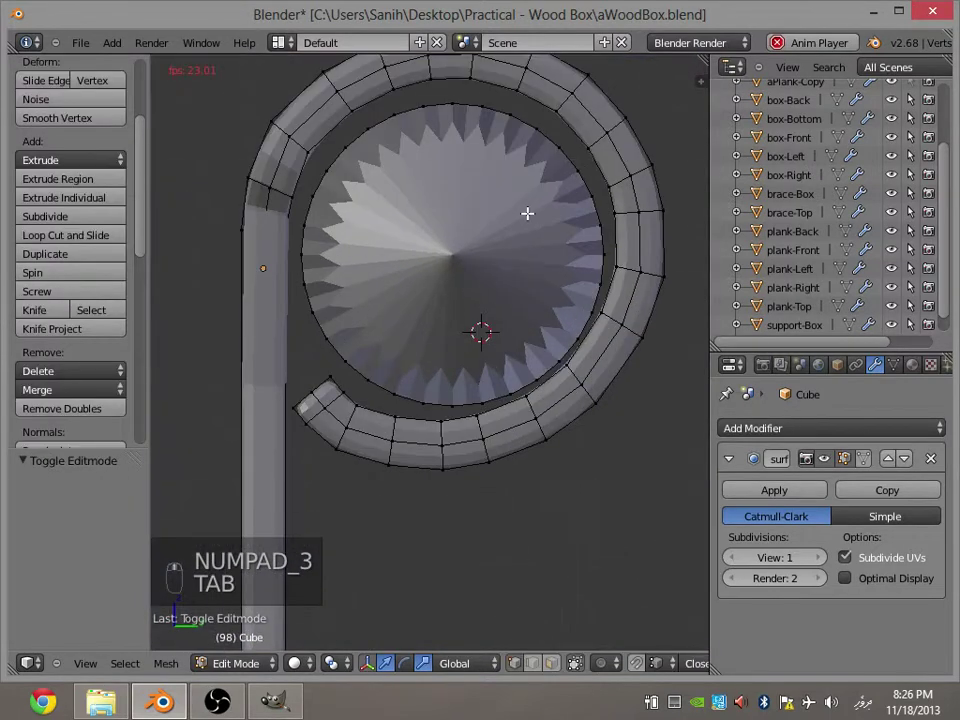
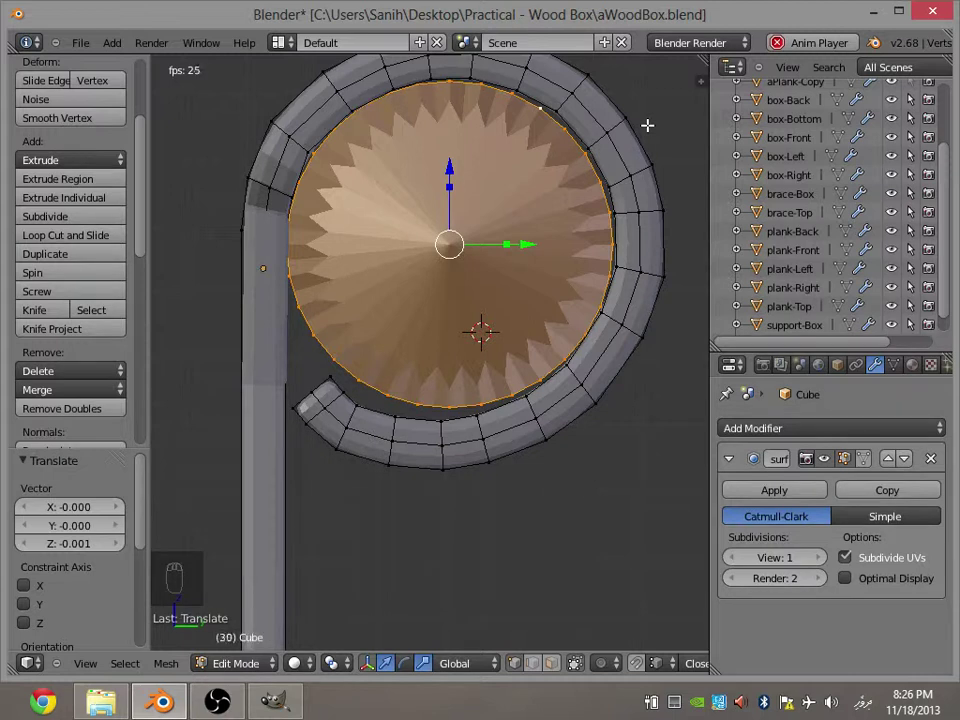
# Delete the pin's circular end face as vertices and leave mesh editing.
pyautogui.press('x')
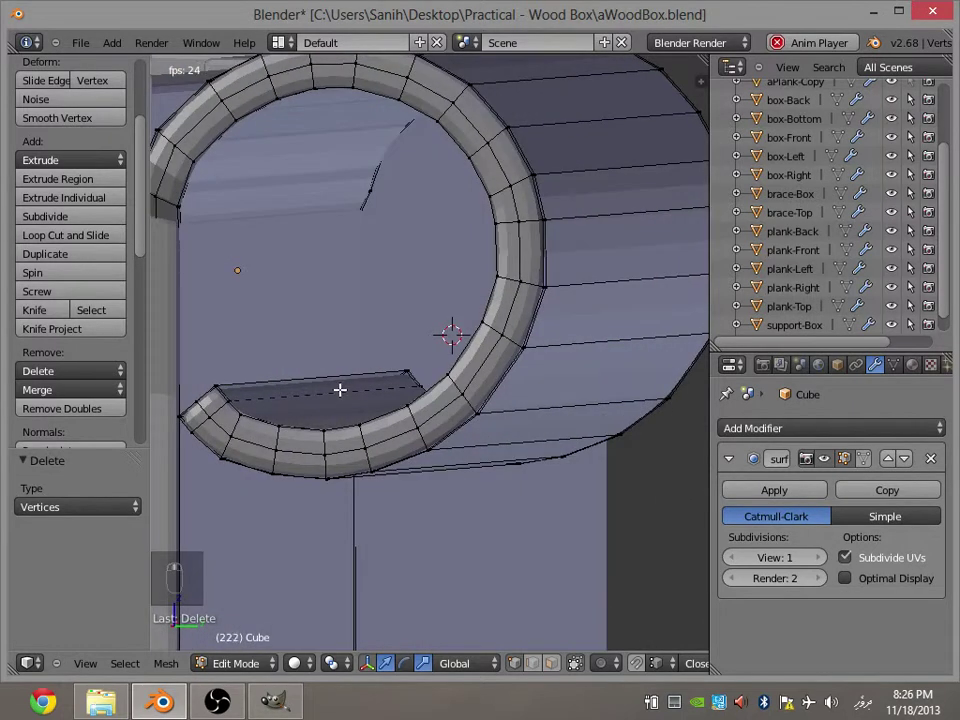
pyautogui.press('z')
pyautogui.press('z')
pyautogui.press('Tab')
# Check the open-ended pin from front and side views and switch to wireframe.
pyautogui.press('KP_1')
pyautogui.press('KP_3')
pyautogui.press('ctrl+KP_3')
pyautogui.press('ctrl+KP_1')
pyautogui.press('z')
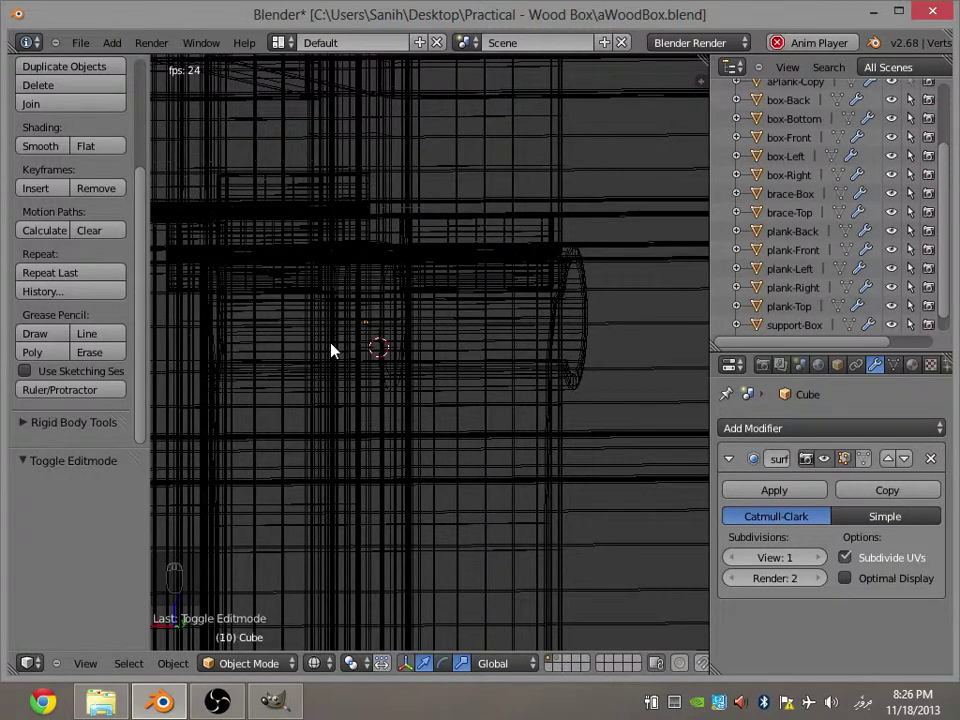
# Look down on the hinge, select the pin and begin editing its mesh in wireframe.
pyautogui.press('Up')
pyautogui.press('KP_1')
pyautogui.press('z')
pyautogui.press('z')
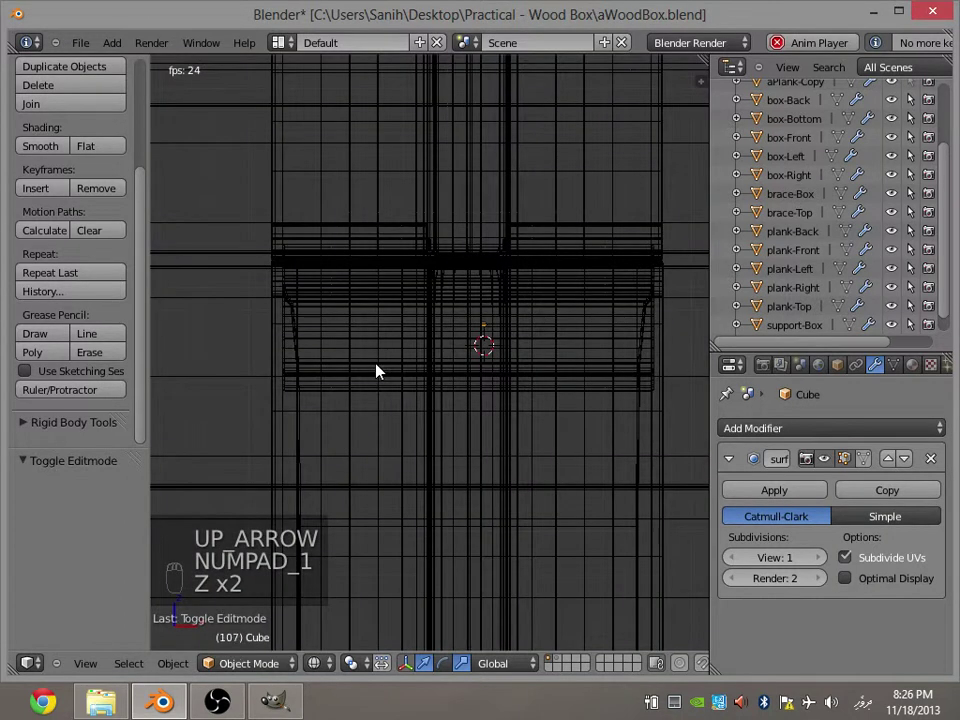
pyautogui.press('ctrl+KP_1')
pyautogui.press('z')
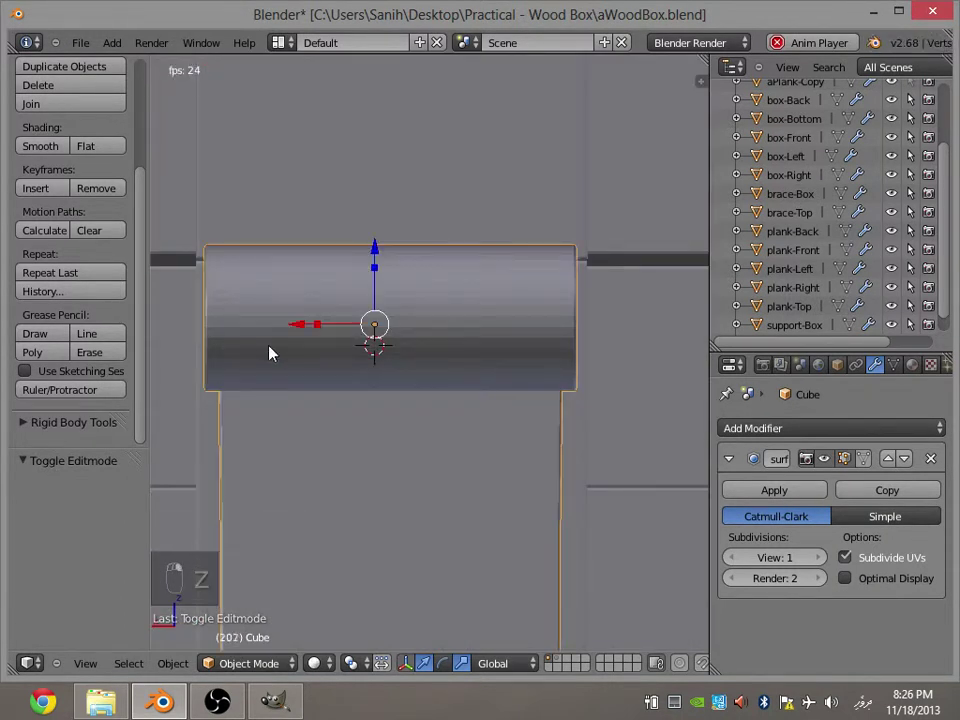
pyautogui.press('Tab')
pyautogui.click(384, 370)
pyautogui.press('z')
pyautogui.press('c')
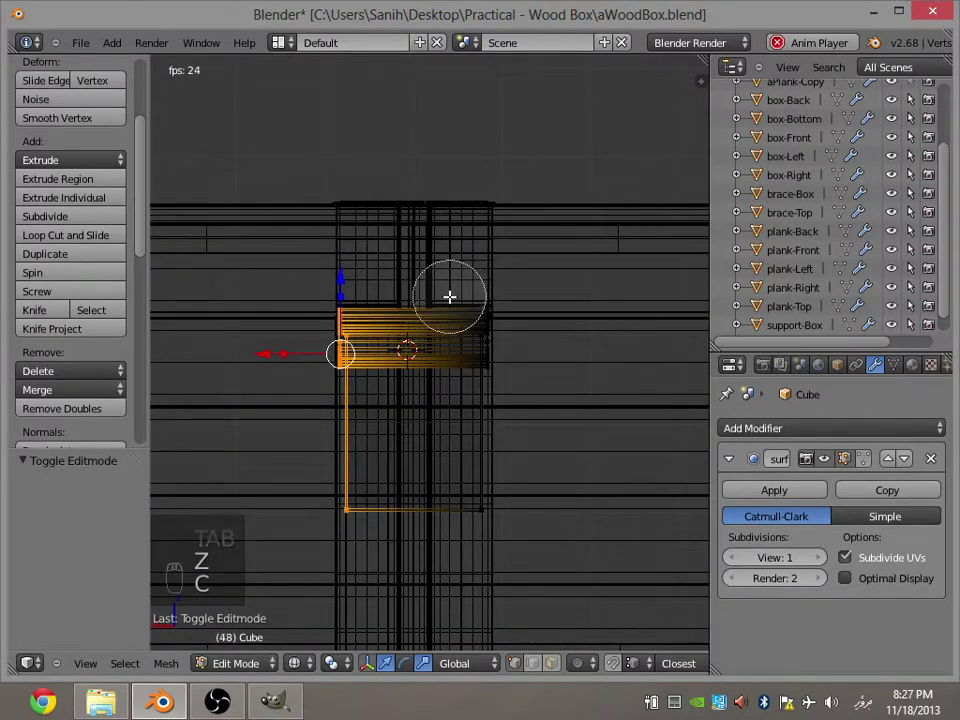
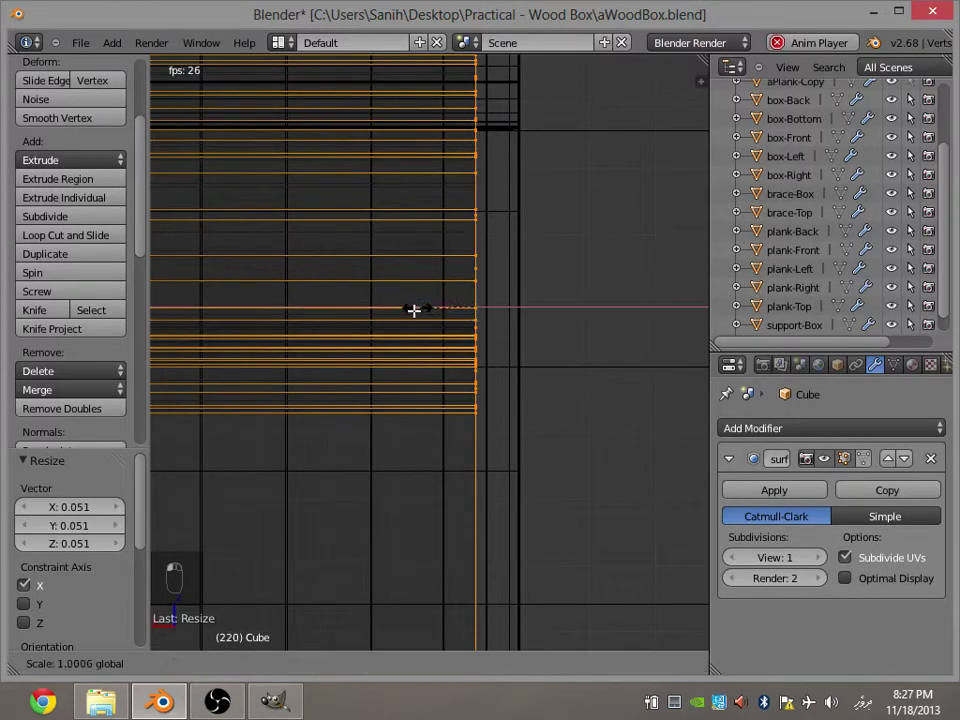
# Scale the pin's vertices along its length so it fits within the strap's curl, then finish editing.
pyautogui.press('ctrl+z')
pyautogui.press('ctrl+z')
pyautogui.press('ctrl+z')
pyautogui.press('a')
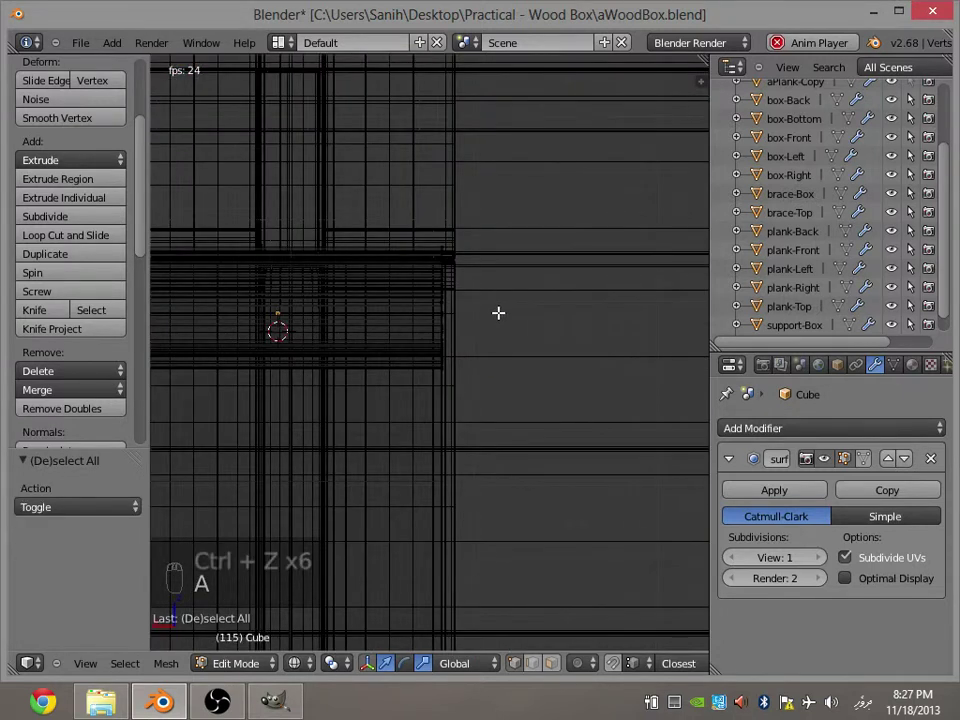
pyautogui.press('z')
pyautogui.press('Tab')
pyautogui.press('a')
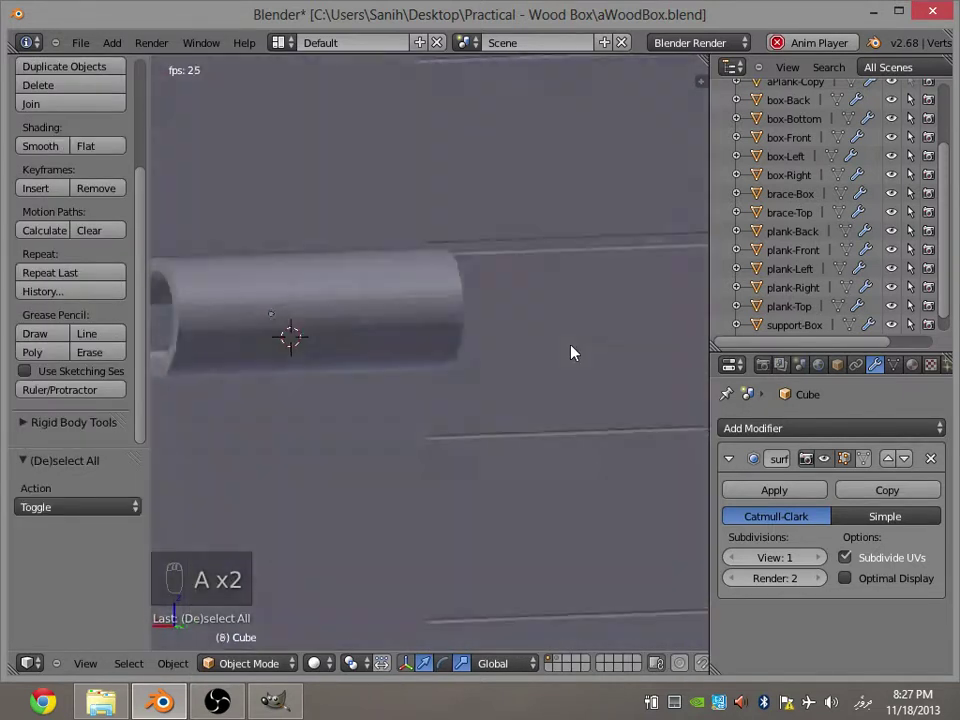
# Select the strap, edit its mesh and pick out the curl's edge geometry.
pyautogui.press('z')
pyautogui.press('z')
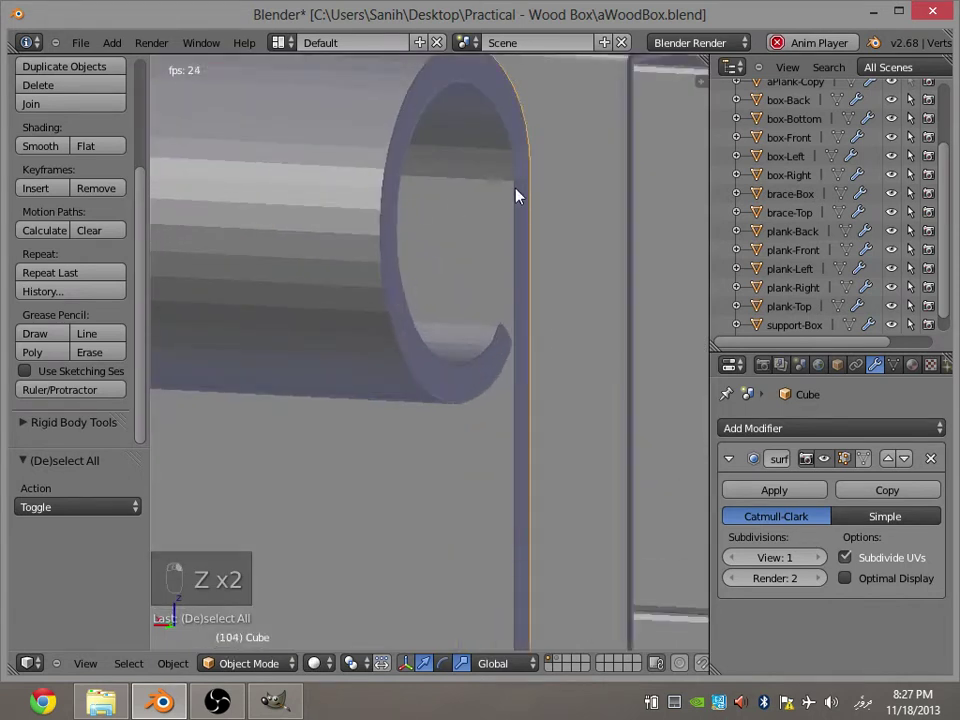
pyautogui.press('Tab')
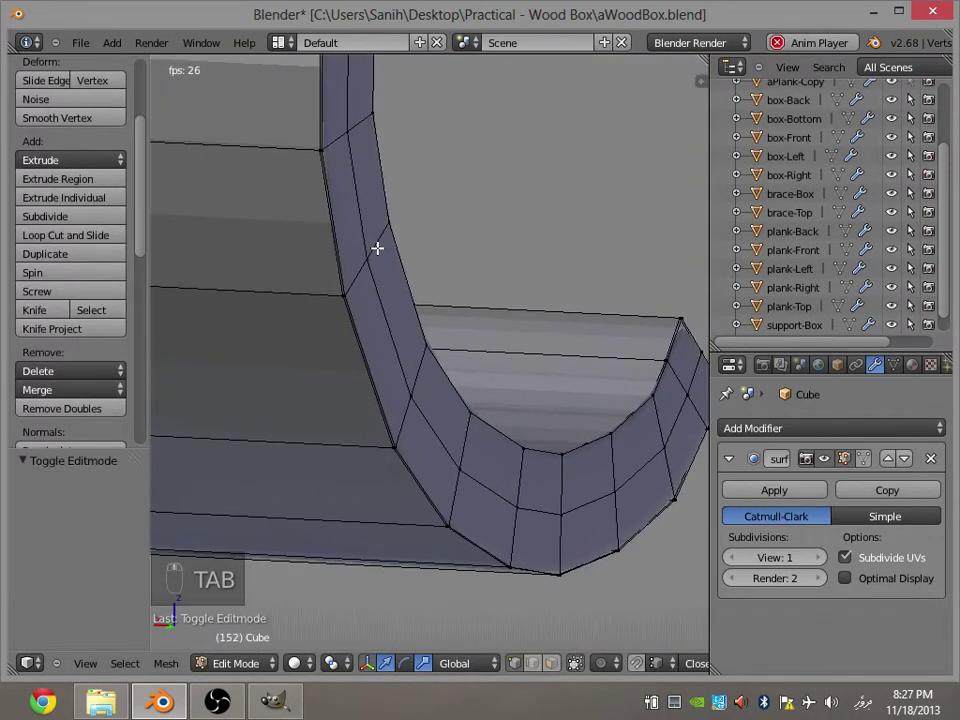
pyautogui.press('a')
pyautogui.press('a')
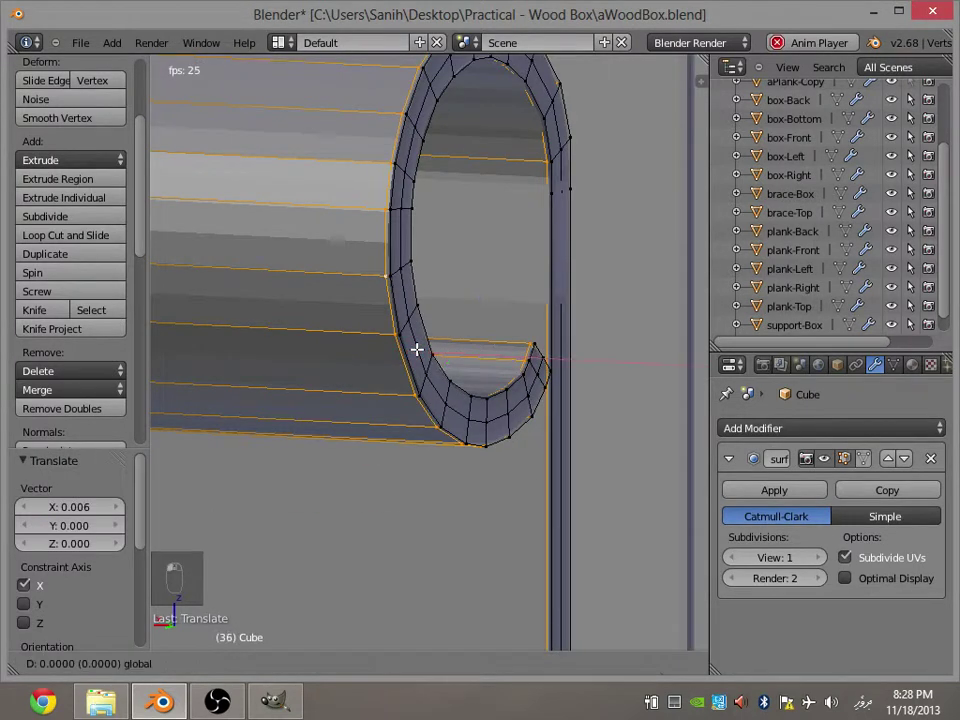
pyautogui.press('a')
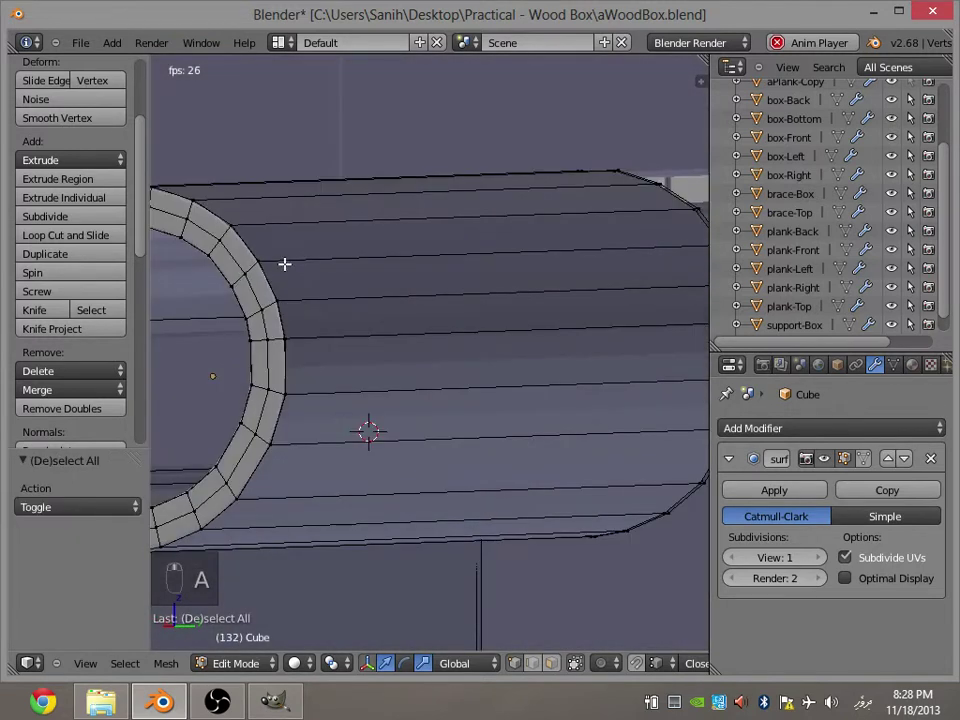
pyautogui.press('a')
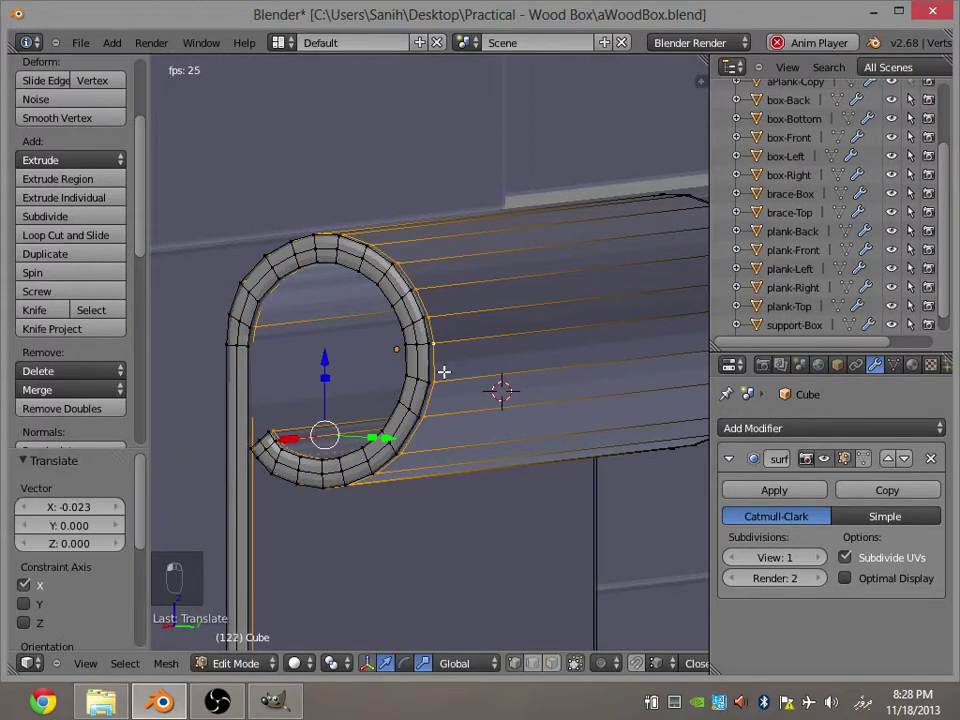
# Move the curl along the pin's axis to its new extent and raise the strap's subdivision to level 2.
pyautogui.press('a')
pyautogui.press('z')
pyautogui.press('z')
pyautogui.press('Tab')
pyautogui.press('a')
pyautogui.press('ctrl+s')
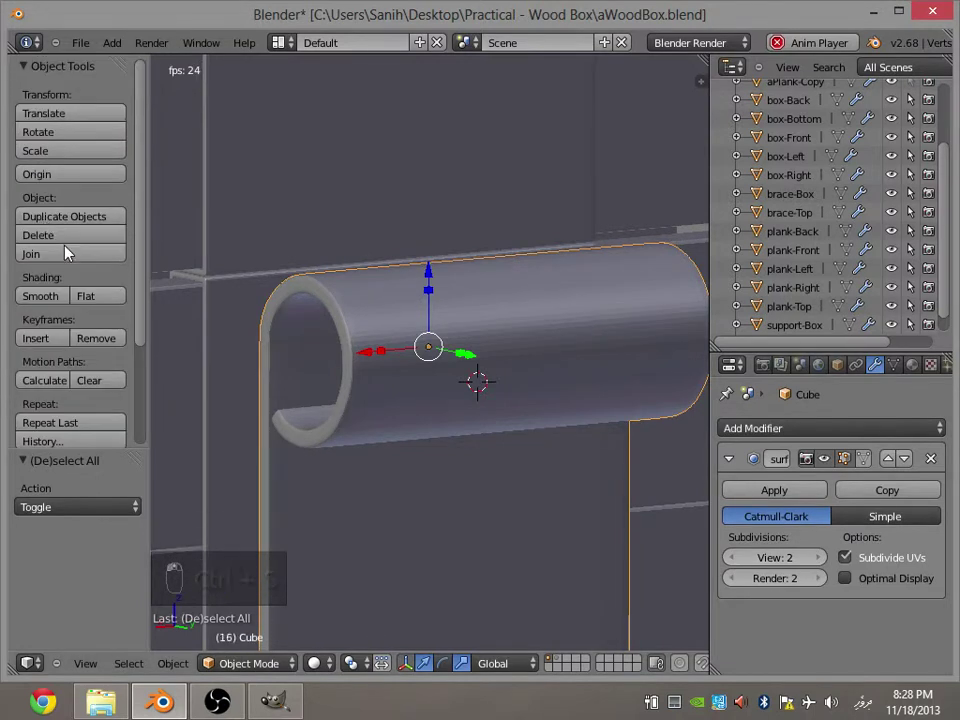
# Give the hinge flat shading after orbiting it, then view the strap from the side for mesh editing.
pyautogui.press('a')
pyautogui.moveTo(548, 346); pyautogui.dragTo(395, 362)
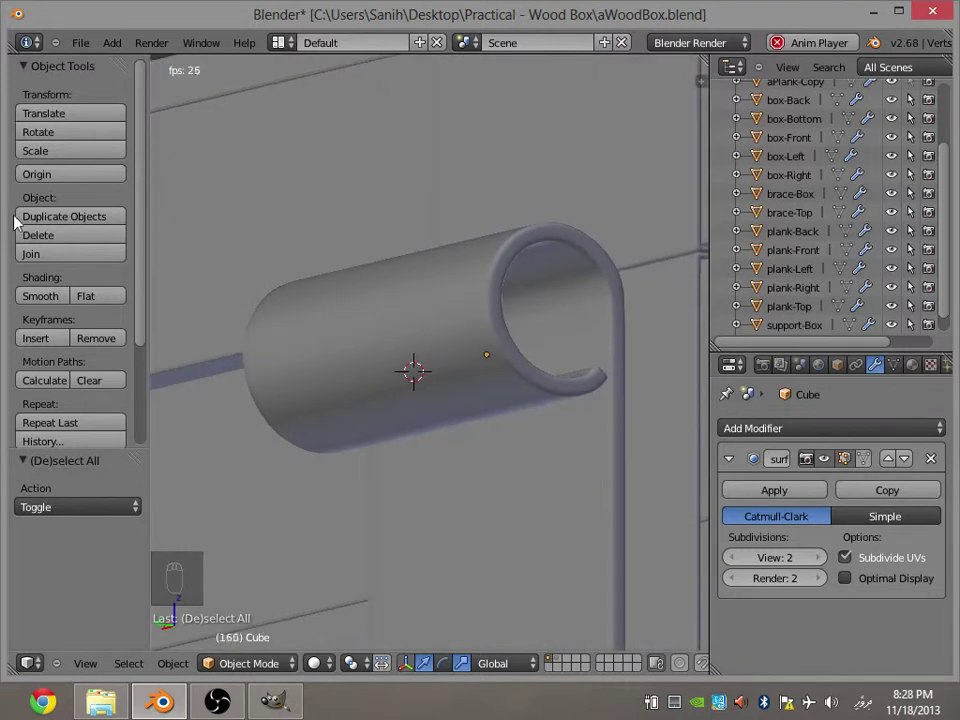
pyautogui.moveTo(91, 300); pyautogui.dragTo(556, 370)
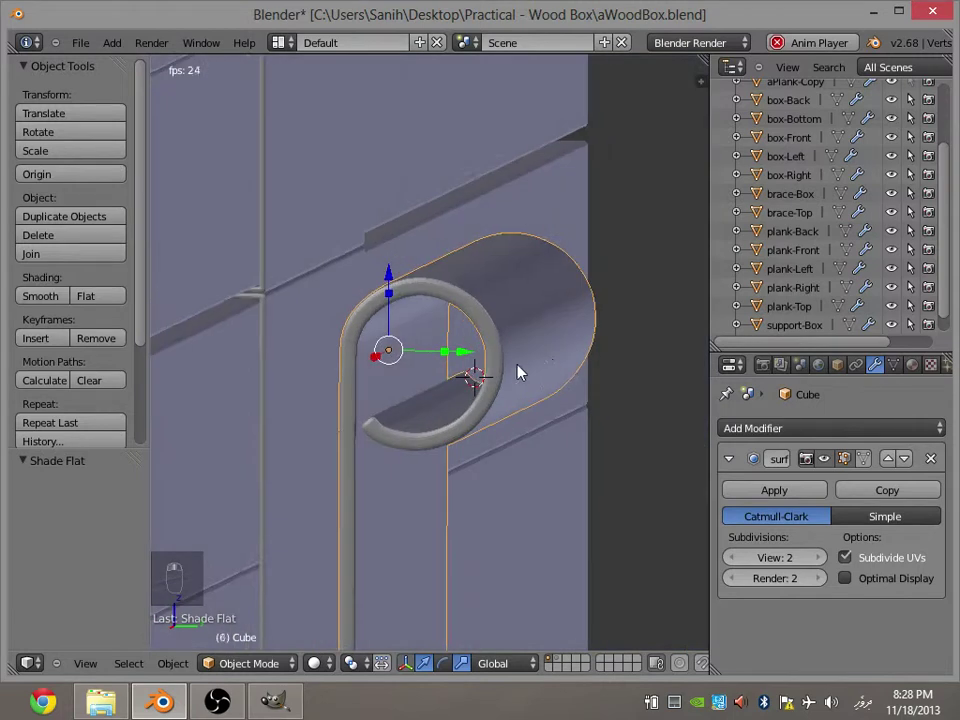
pyautogui.press('KP_1')
pyautogui.press('KP_3')
pyautogui.press('z')
pyautogui.press('Tab')
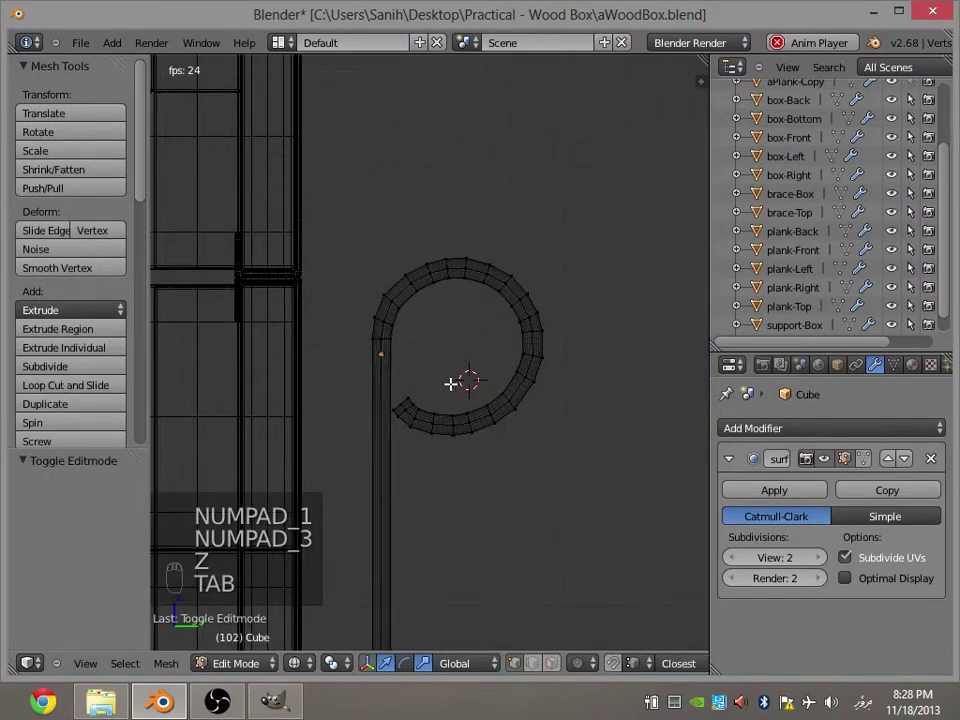
# Nudge vertices at the strap's free end to tilt the curl's end slightly further.
pyautogui.press('c')
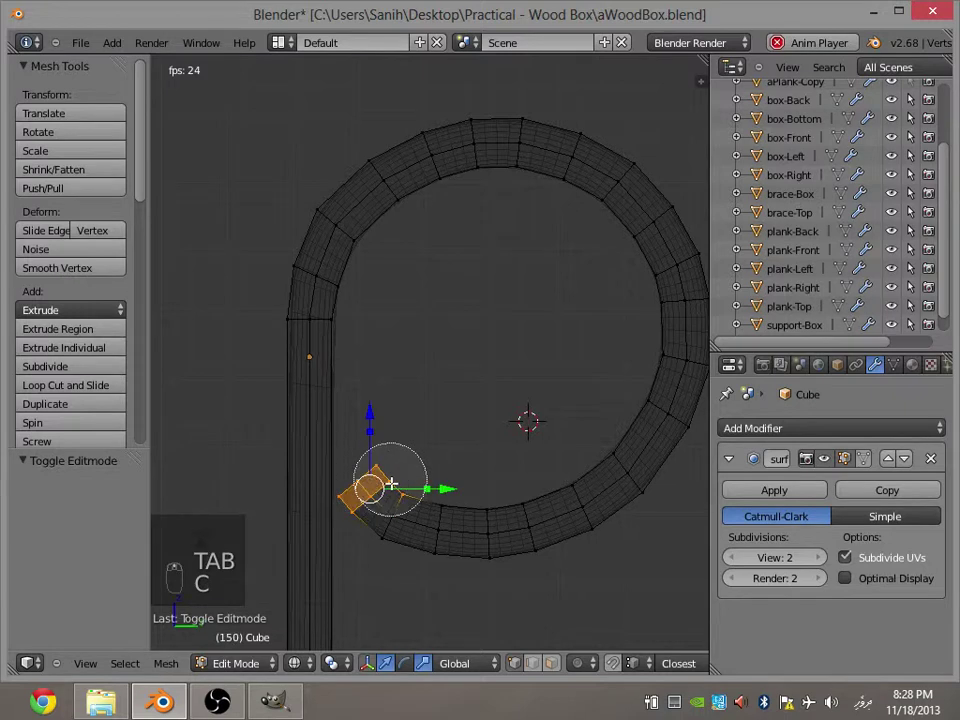
pyautogui.press('g')
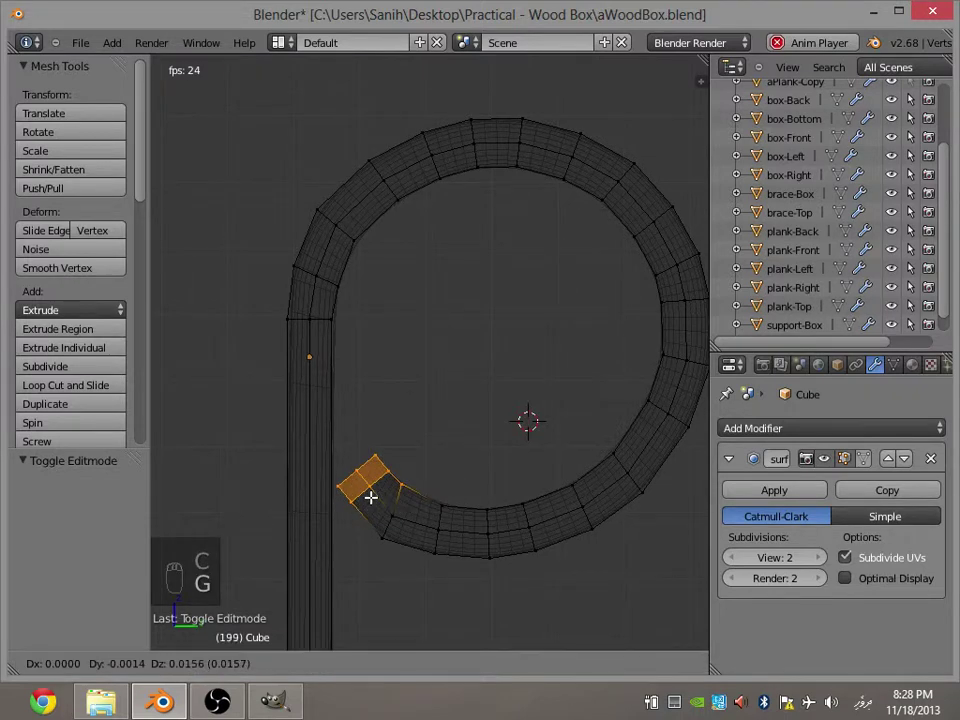
pyautogui.press('a')
pyautogui.press('c')
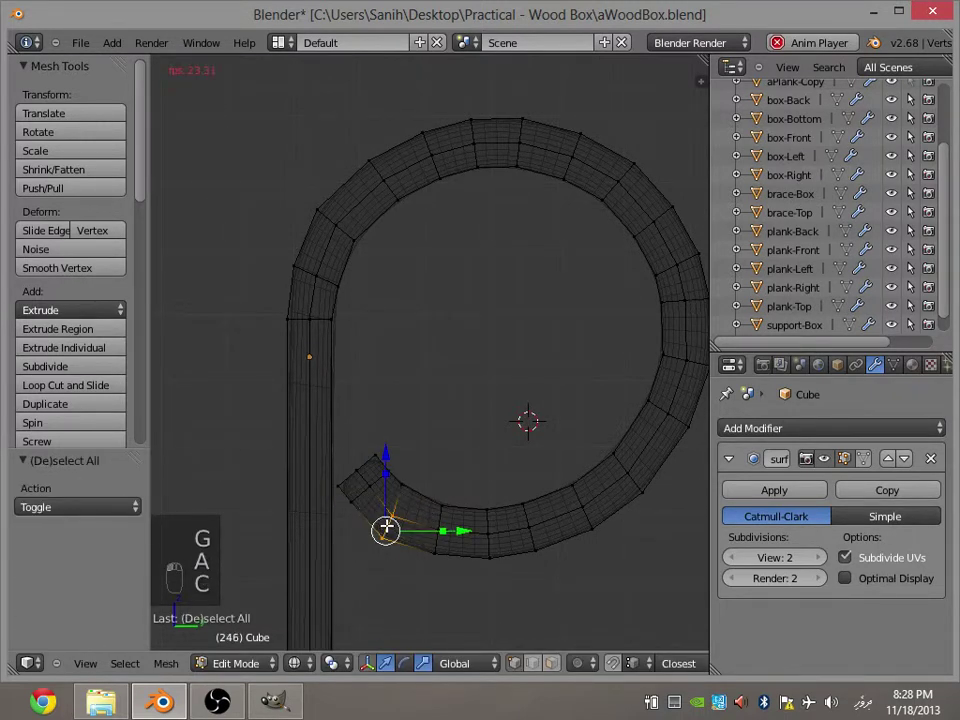
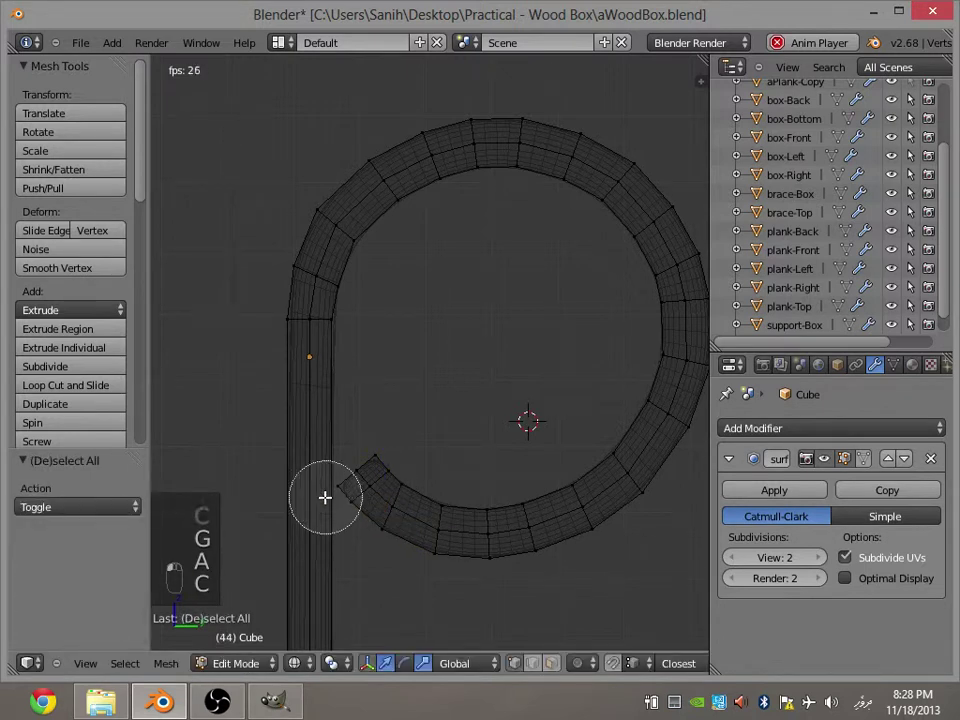
pyautogui.press('g')
pyautogui.press('a')
pyautogui.press('c')
pyautogui.press('g')
pyautogui.press('a')
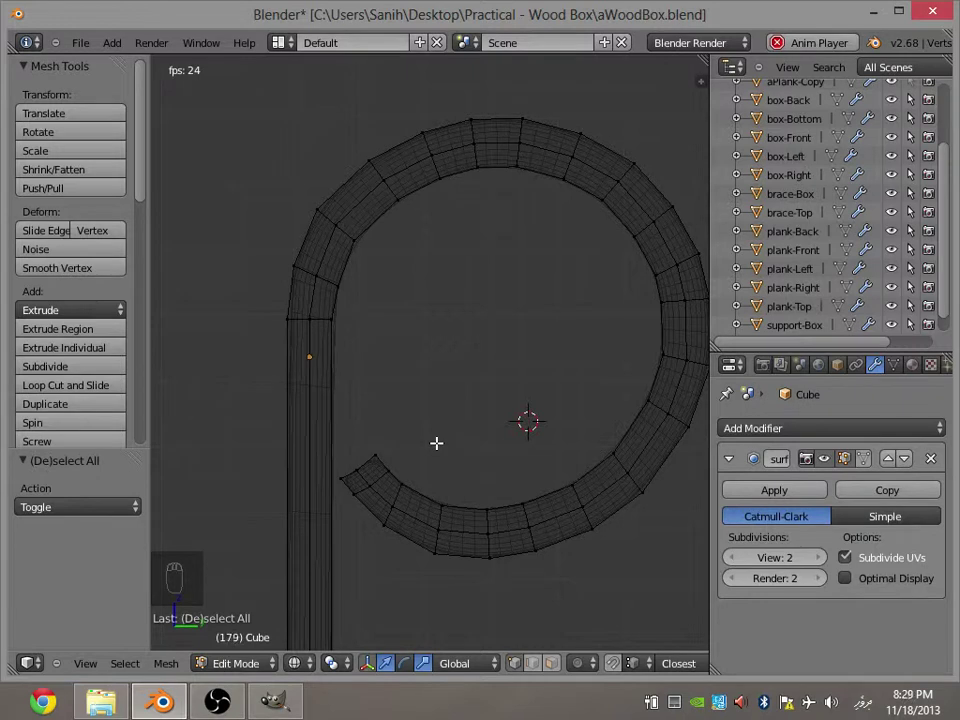
pyautogui.press('c')
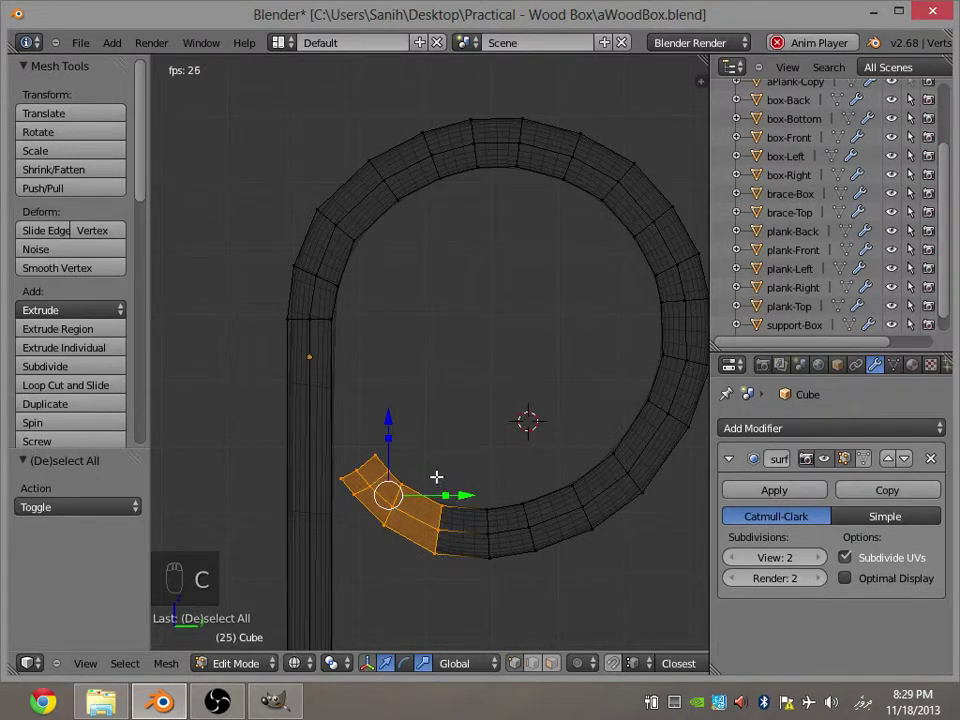
# Finish adjusting the curl end, zoom out to review it and save the wood box file.
pyautogui.press('g')
pyautogui.press('a')
pyautogui.press('c')
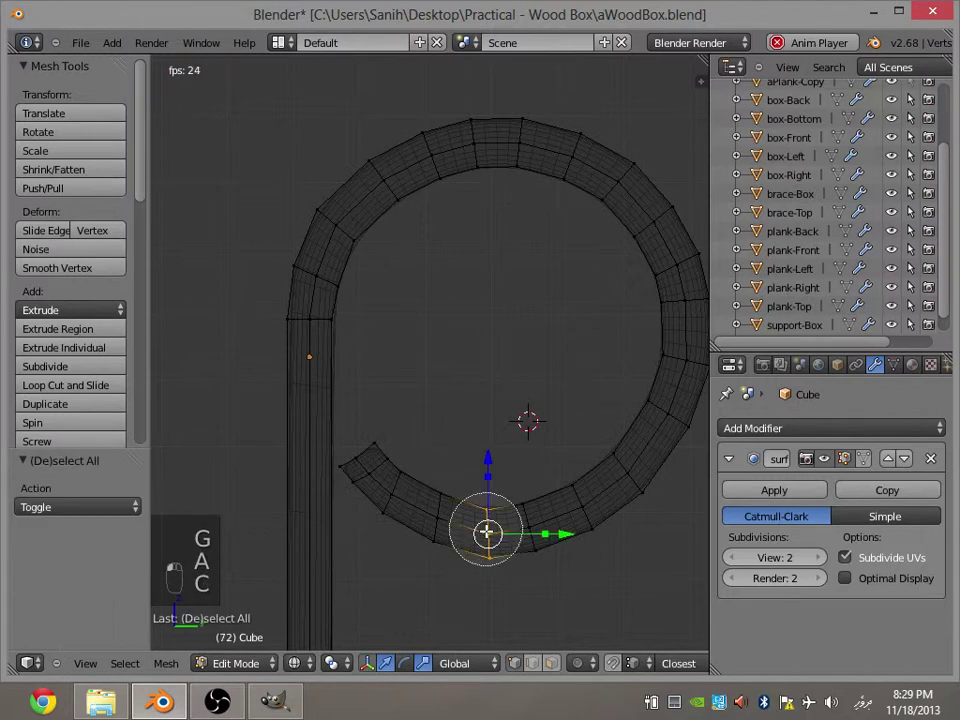
pyautogui.press('r')
pyautogui.press('g')
pyautogui.press('r')
pyautogui.press('g')
pyautogui.press('a')
pyautogui.press('ctrl+s')
pyautogui.press('ctrl+s')
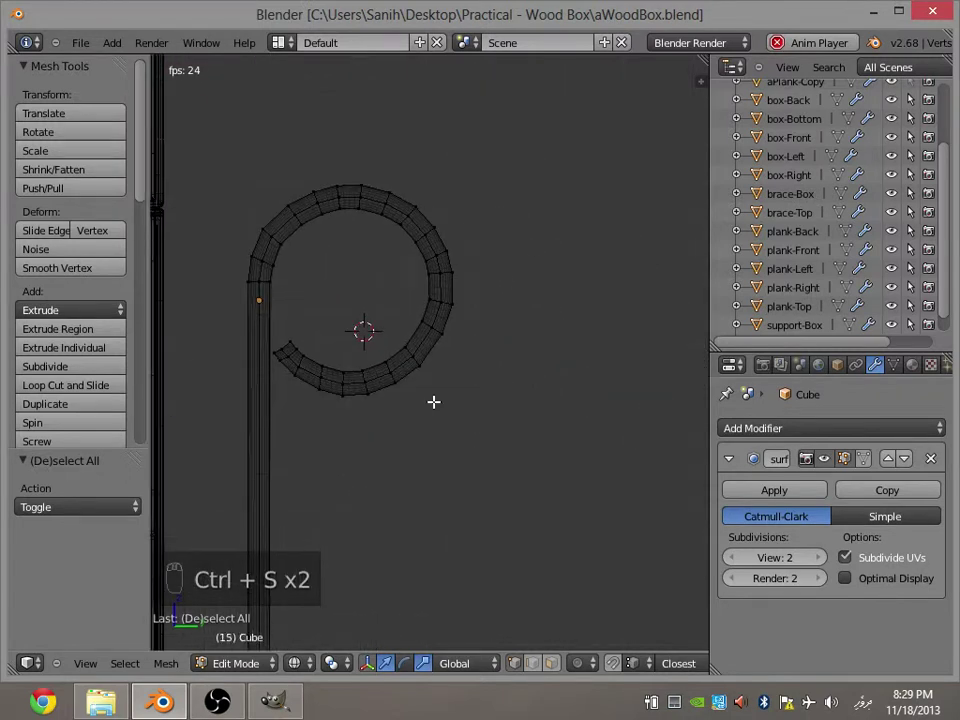
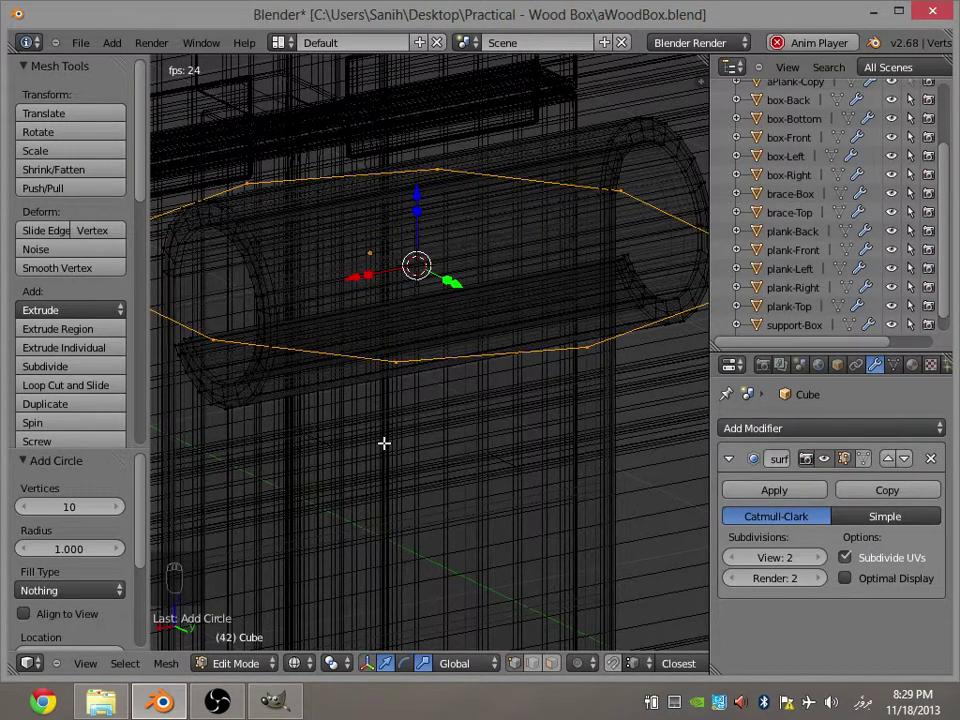
# Rotate the new circle 90 degrees to face along the knuckle, fit it inside the curl and begin extruding.
pyautogui.press('KP_3')
pyautogui.press('KP_1')
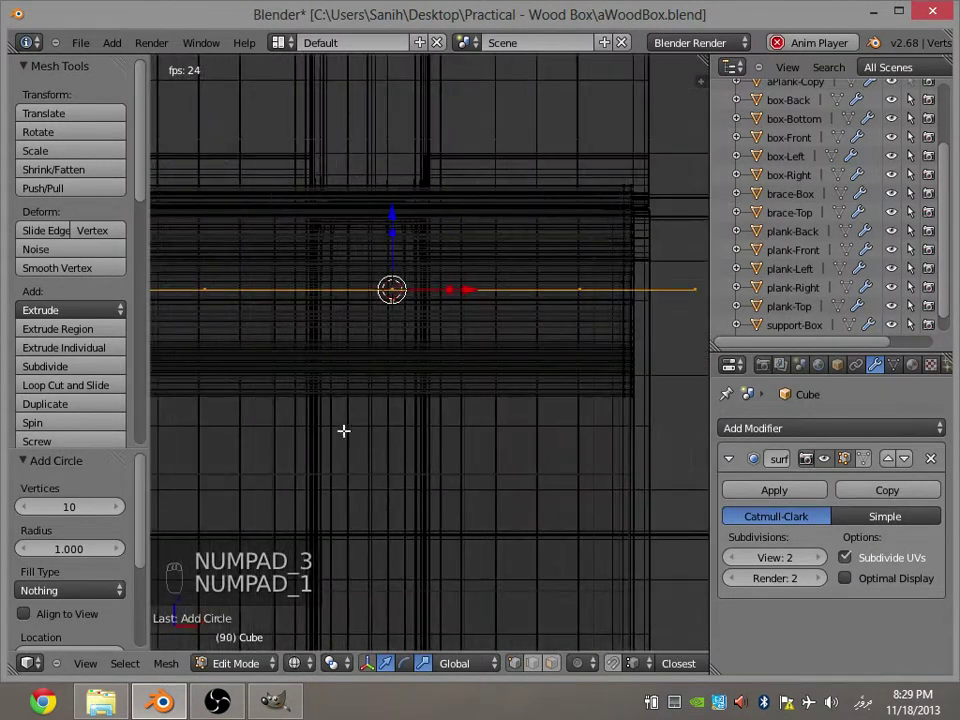
pyautogui.press('r')
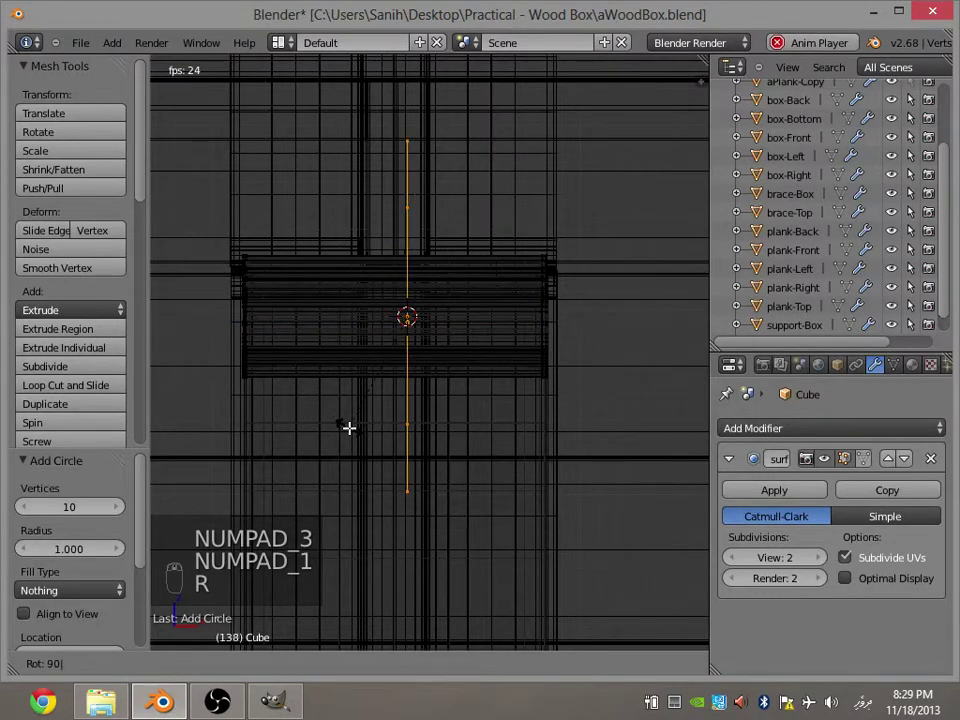
pyautogui.press('KP_1')
pyautogui.press('Escape')
pyautogui.press('KP_1')
pyautogui.press('KP_3')
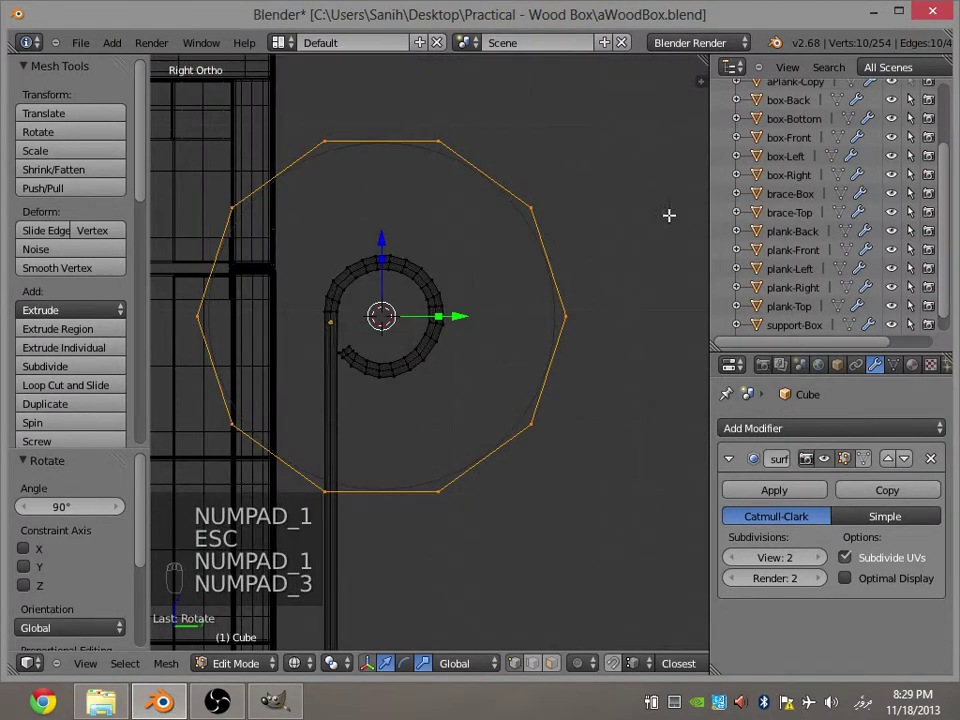
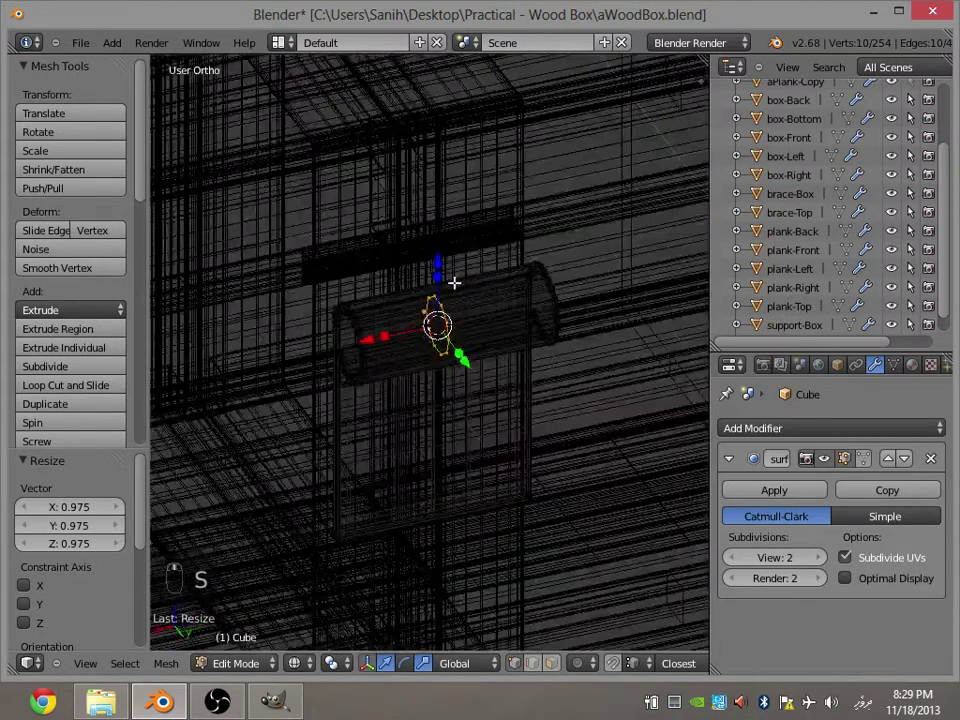
pyautogui.press('e')
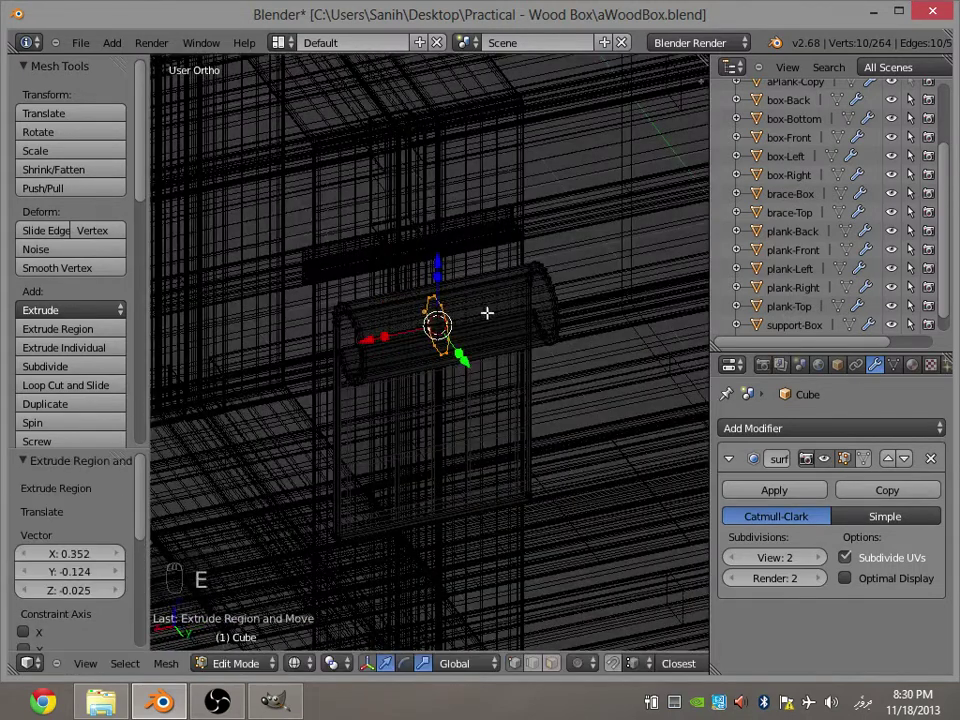
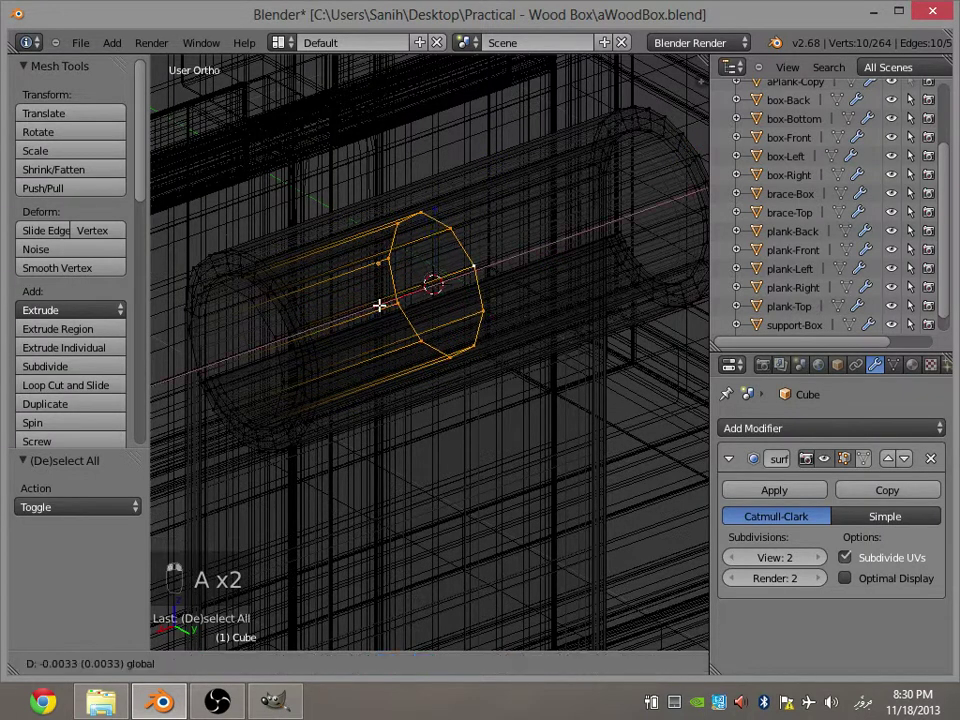
# Extrude the circle into a pin through the knuckle and inset a first ring at its end.
pyautogui.press('a')
pyautogui.press('z')
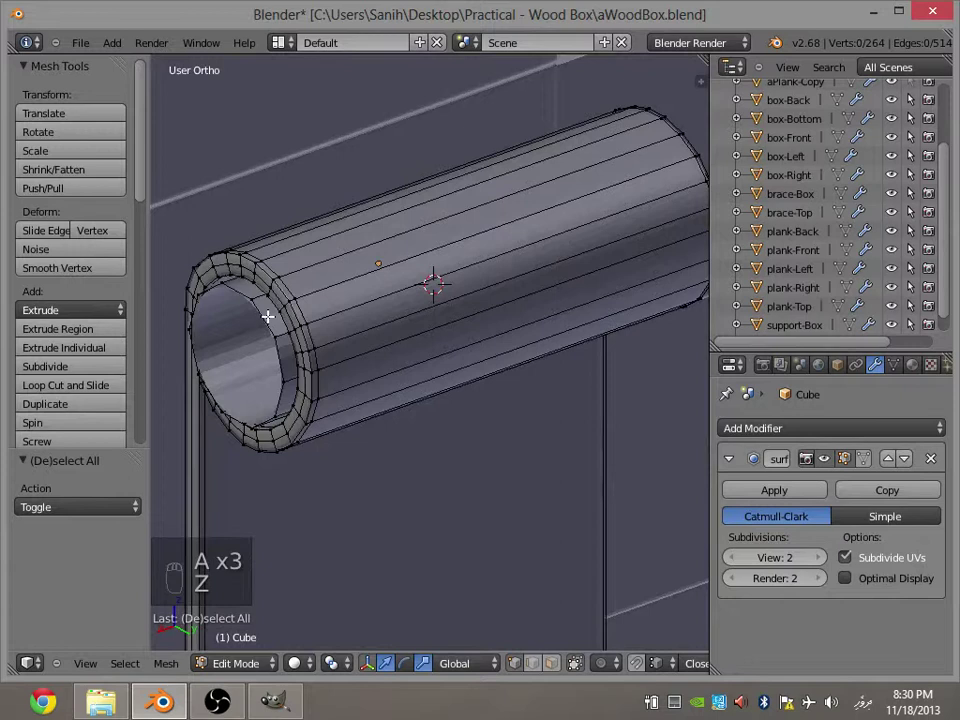
pyautogui.press('e')
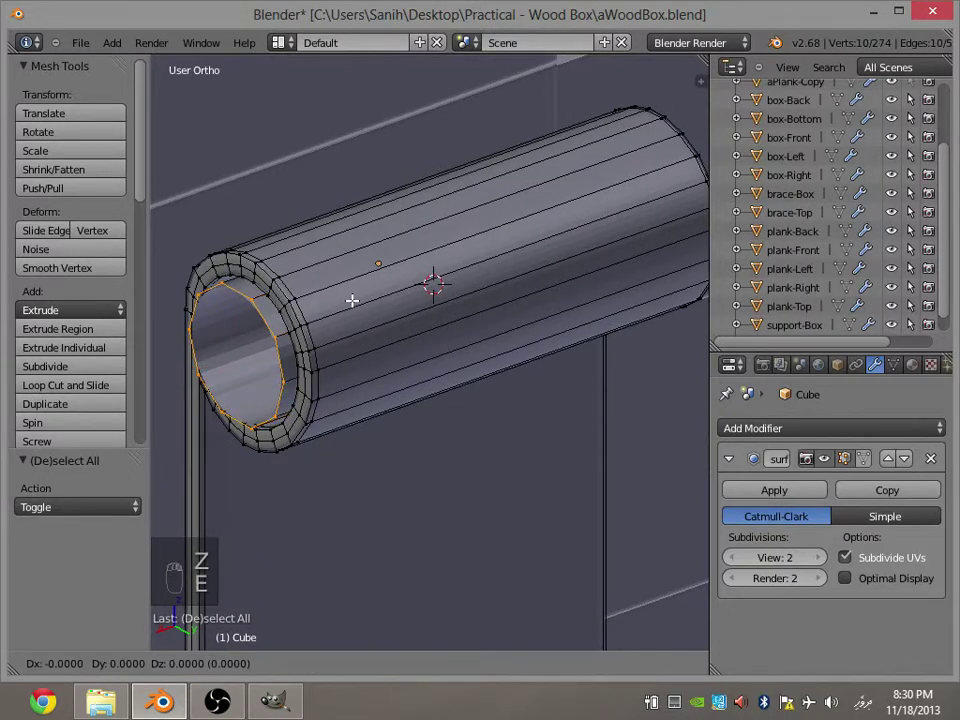
pyautogui.press('s')
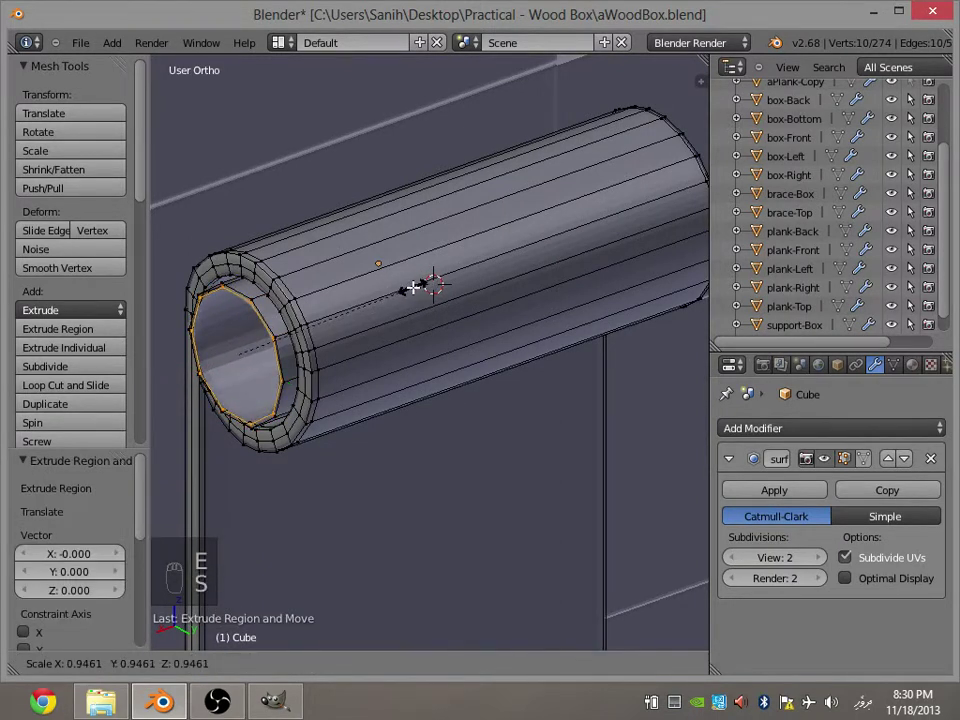
pyautogui.moveTo(411, 290); pyautogui.dragTo(460, 286)
# Add further inset rings to cap the pin end into a thick rounded rim and leave editing.
pyautogui.press('e')
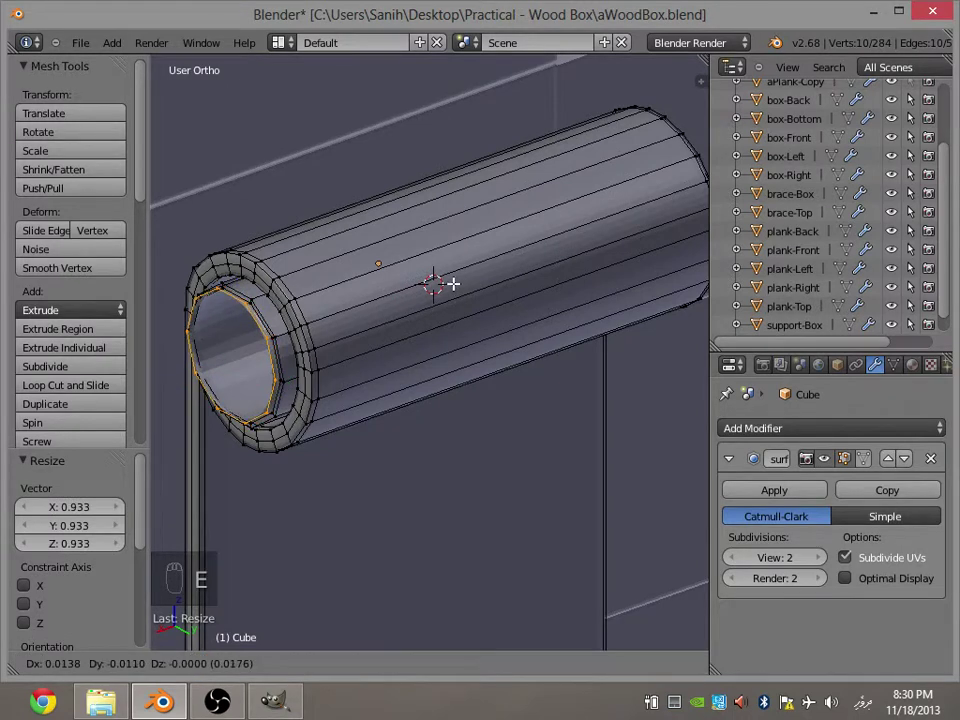
pyautogui.press('s')
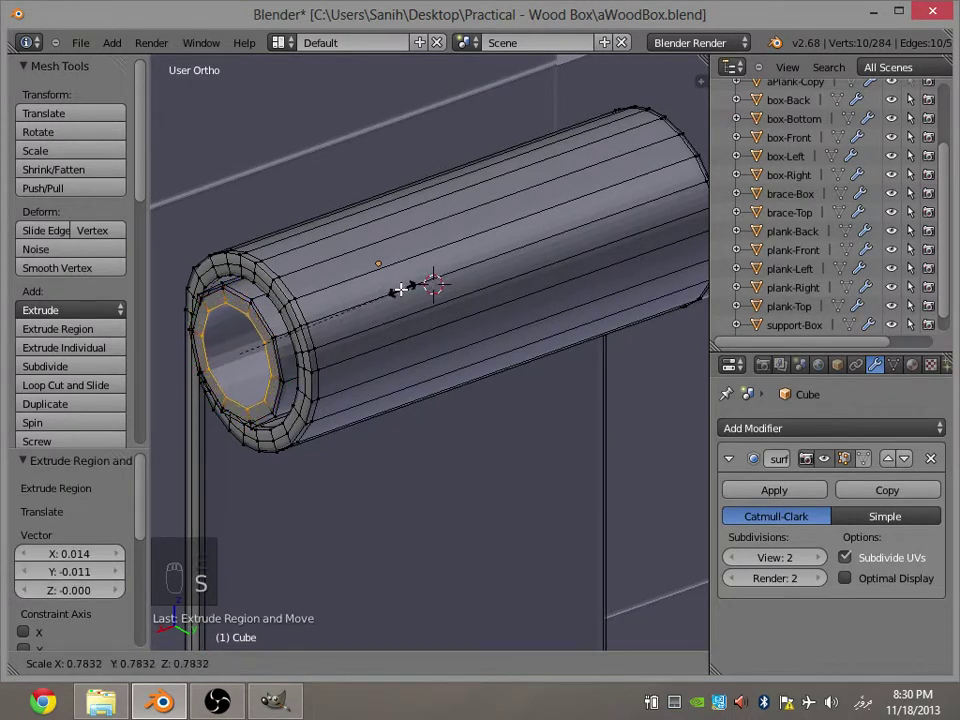
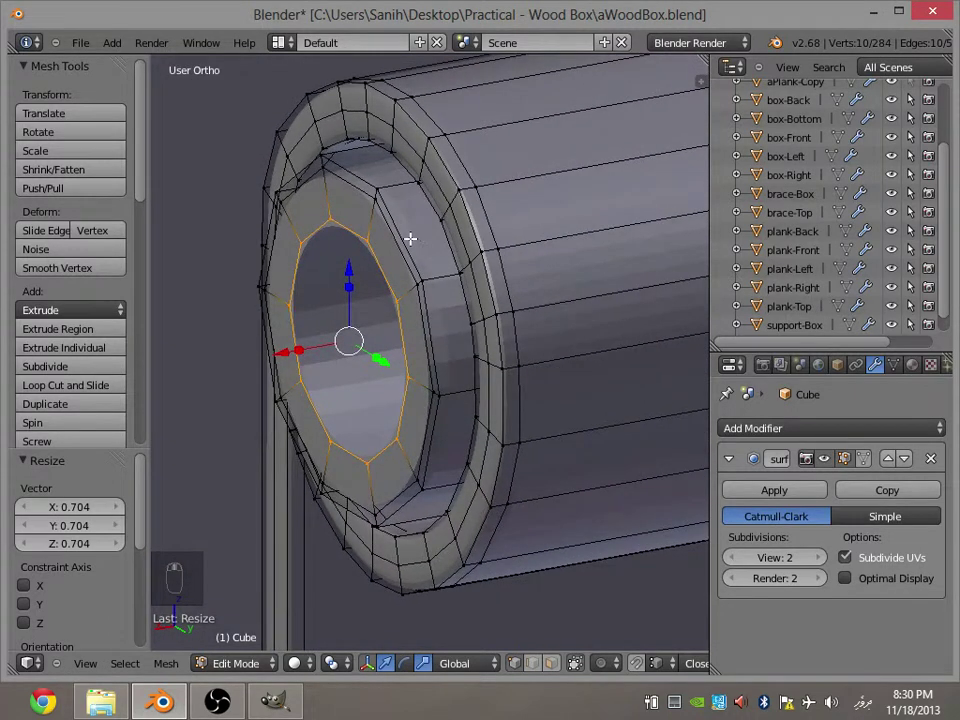
pyautogui.press('e')
pyautogui.press('s')
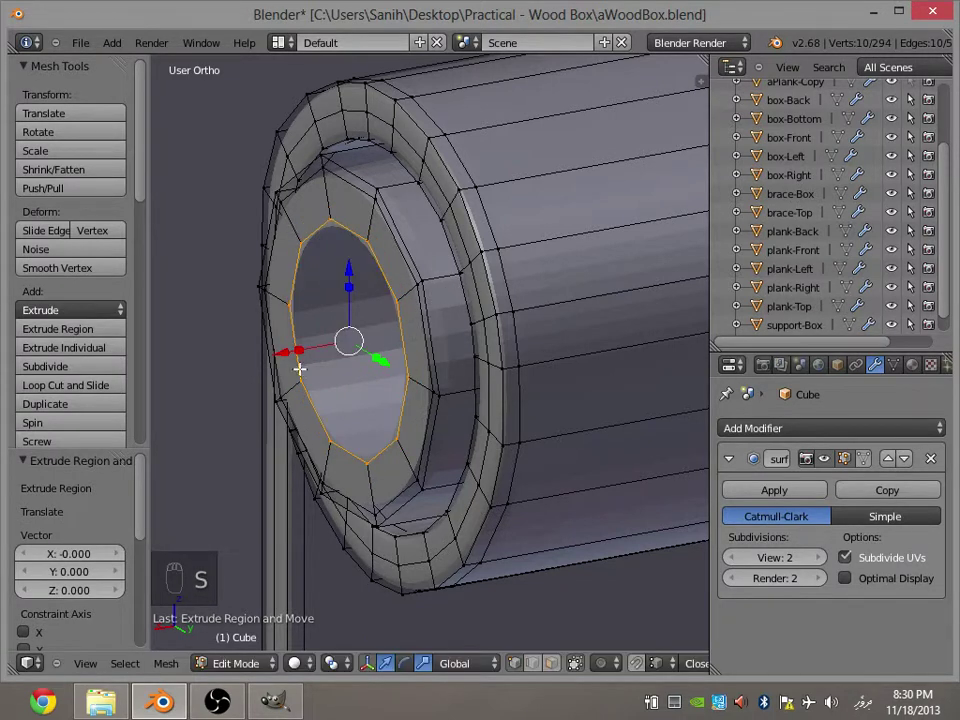
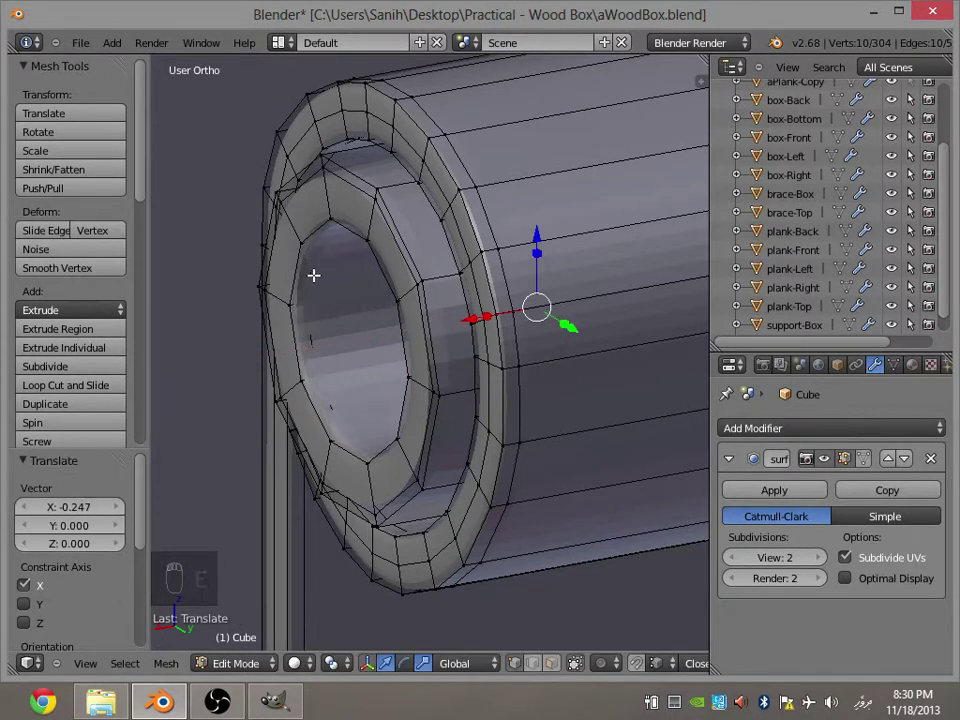
pyautogui.press('z')
pyautogui.press('z')
pyautogui.press('Tab')
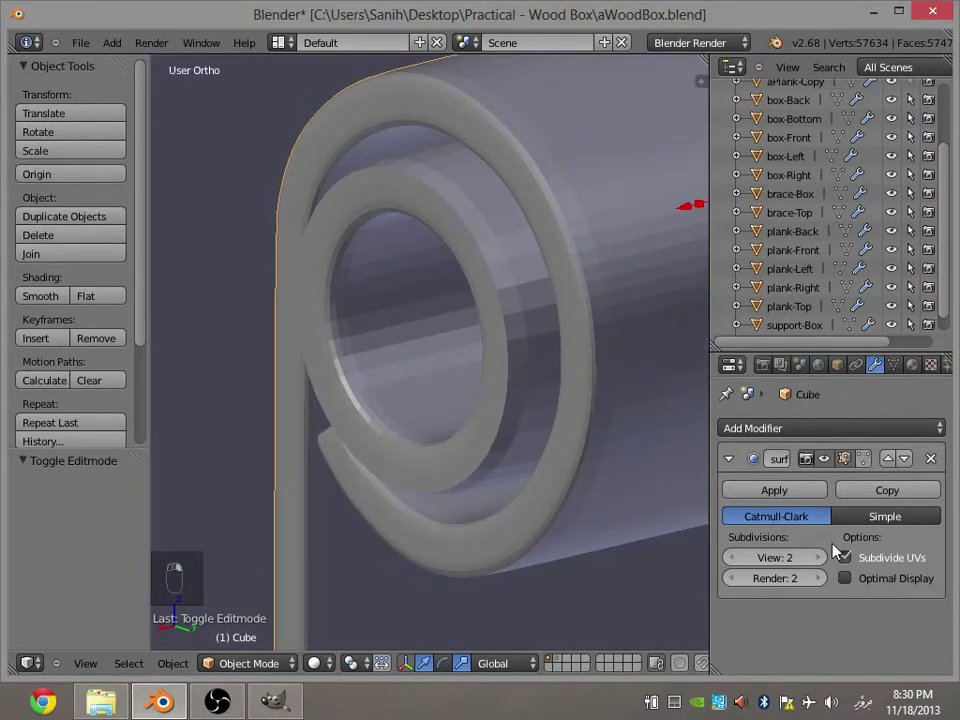
# Orbit around the finished knuckle to inspect the pin from several sides.
pyautogui.moveTo(821, 560); pyautogui.dragTo(507, 302)
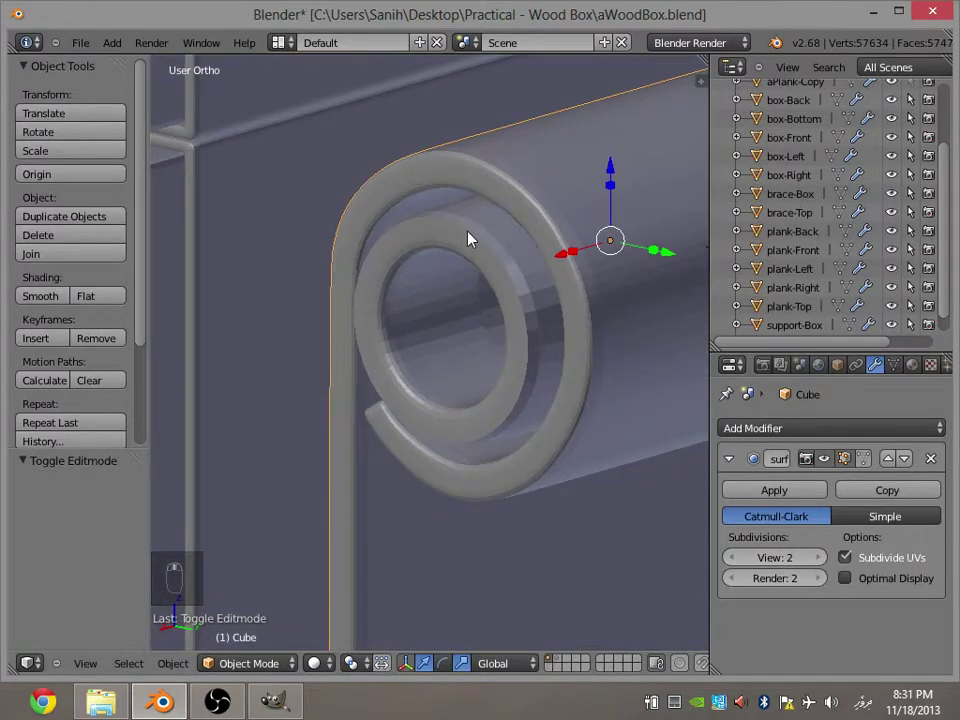
pyautogui.moveTo(434, 292); pyautogui.dragTo(483, 321)
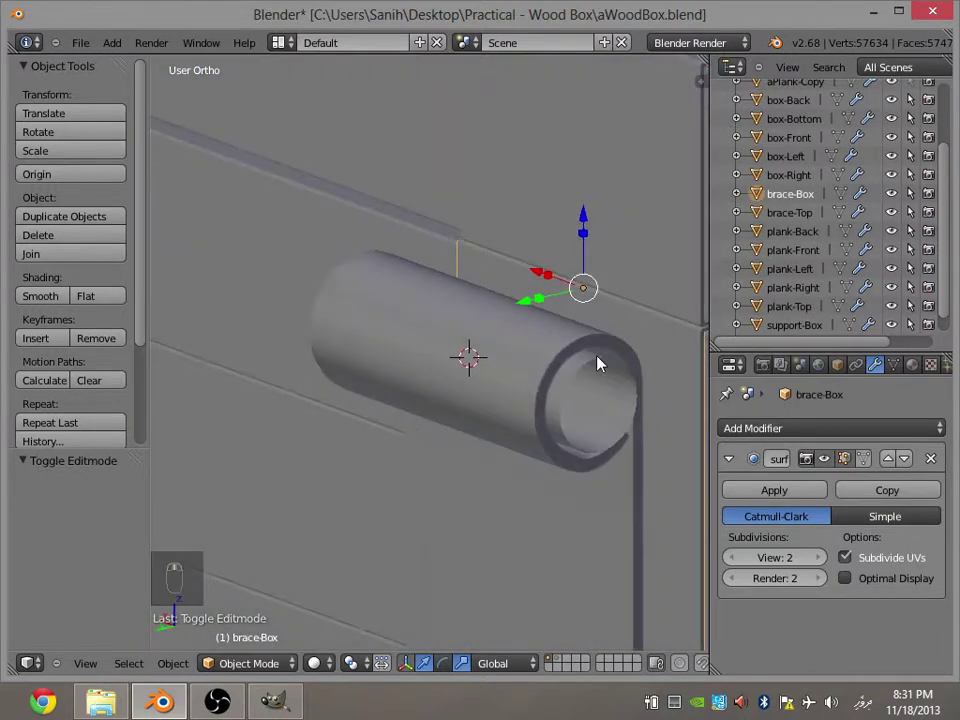
pyautogui.moveTo(606, 378); pyautogui.dragTo(642, 387)
pyautogui.middleClick(642, 387)
pyautogui.press('Tab')
pyautogui.press('Tab')
# Select the hinge pin object and reopen its mesh for editing.
pyautogui.press('a')
pyautogui.rightClick(643, 384)
pyautogui.press('Tab')
pyautogui.press('a')
pyautogui.rightClick(626, 372)
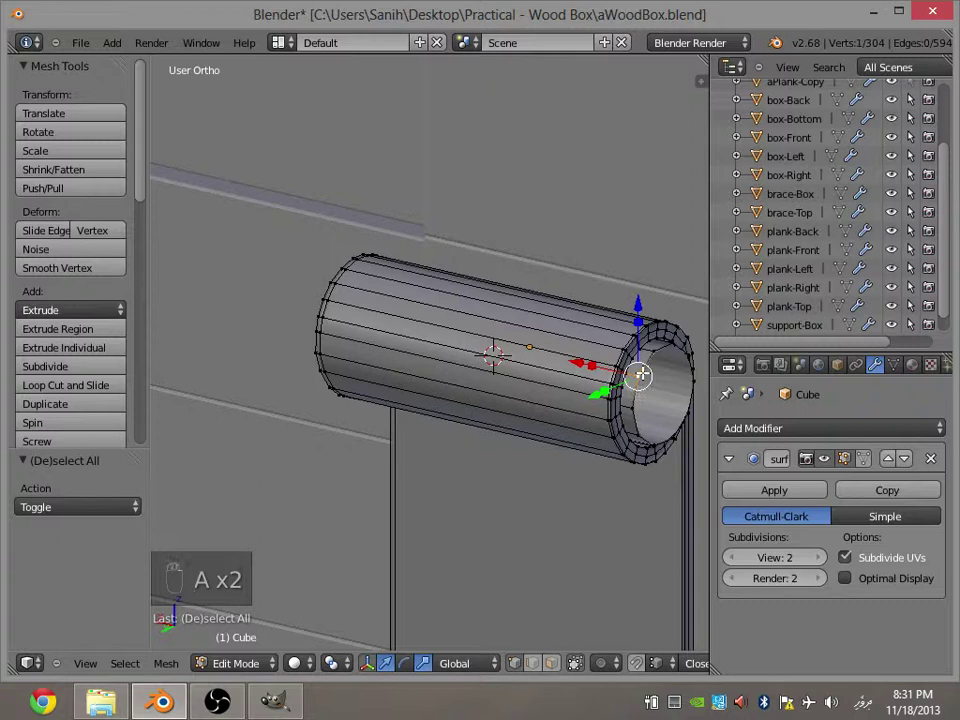
# Select all pin geometry, duplicate it and turn the copy in front wireframe view to lengthen the pin.
pyautogui.press('ctrl+KP_Add')
pyautogui.press('ctrl+KP_Add')
pyautogui.press('ctrl+KP_Add')
pyautogui.press('ctrl+KP_Add')
pyautogui.press('shift+d')
pyautogui.press('KP_3')
pyautogui.press('KP_1')
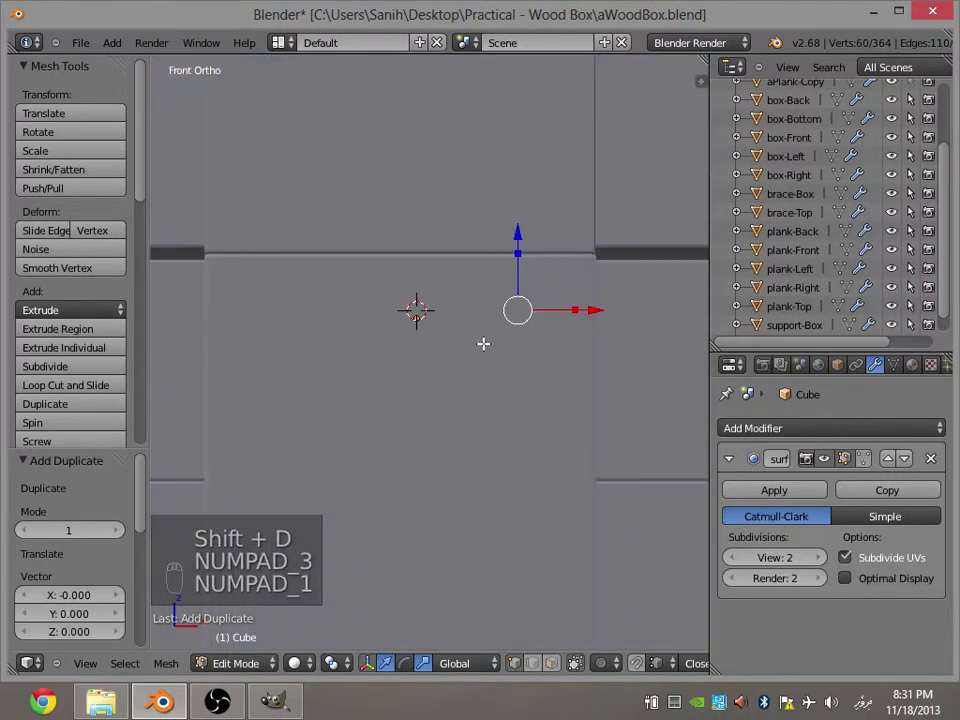
pyautogui.press('z')
pyautogui.press('r')
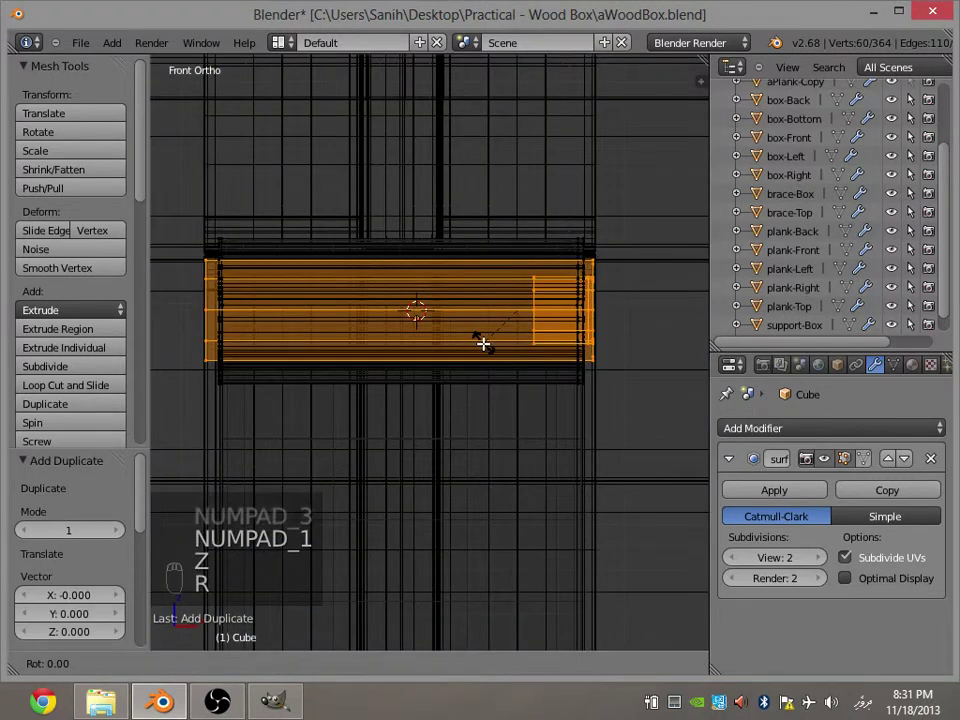
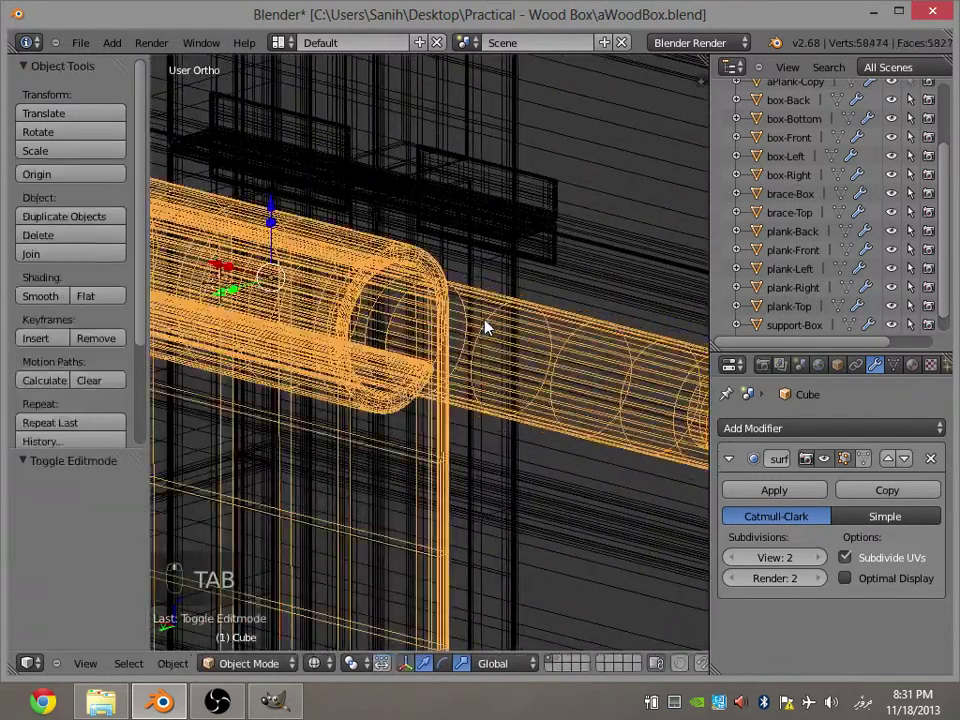
# Select the two facing end loops and bridge them to join the pin parts.
pyautogui.press('z')
pyautogui.press('a')
pyautogui.press('Tab')
pyautogui.press('a')
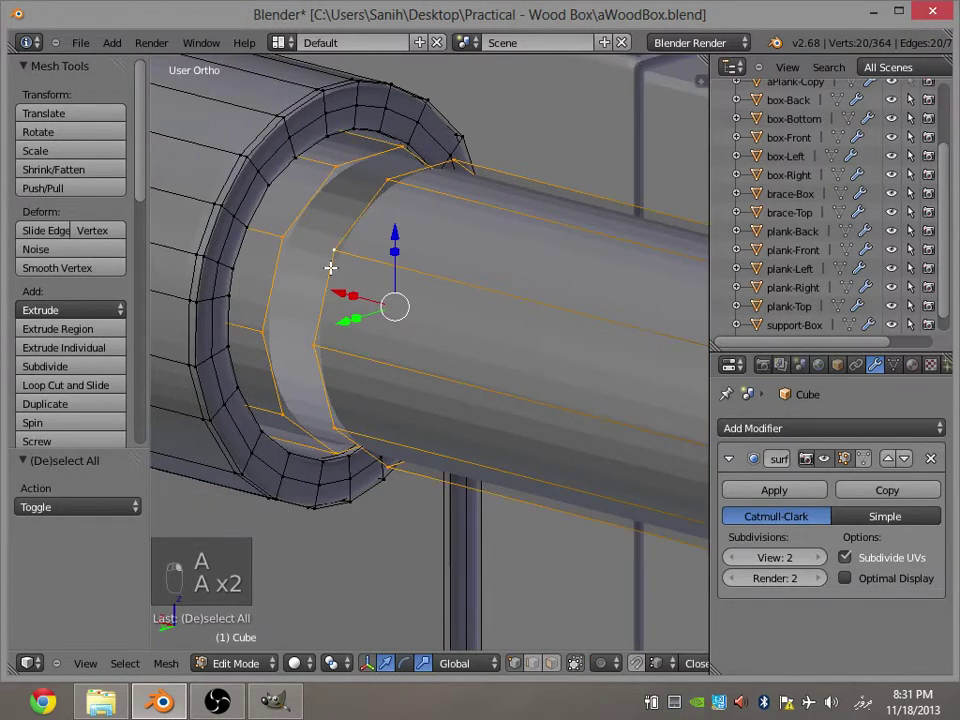
pyautogui.press('w')
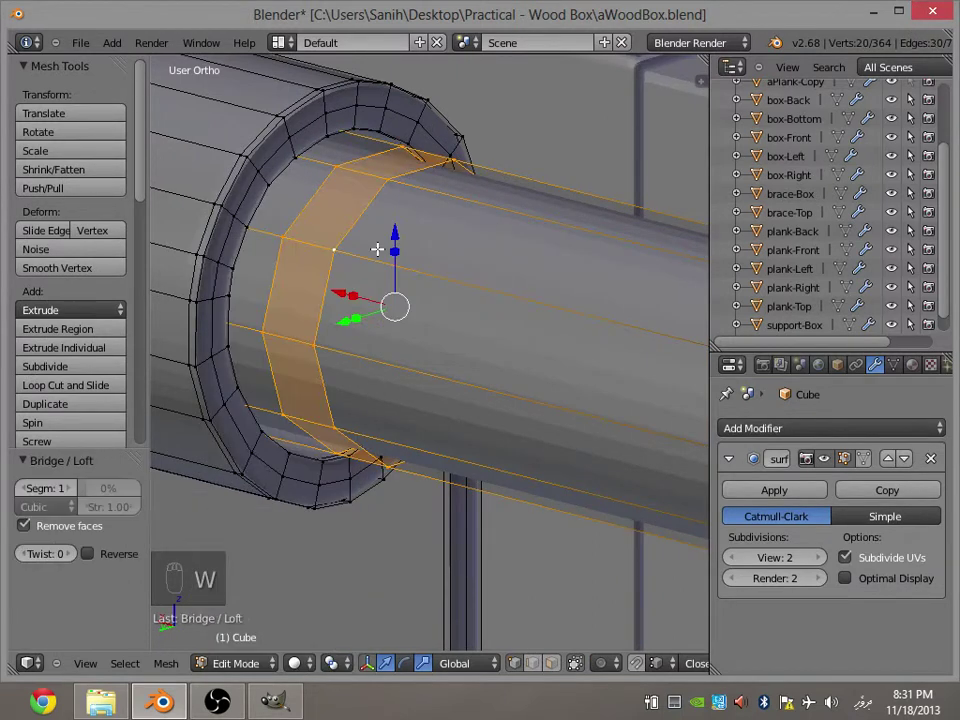
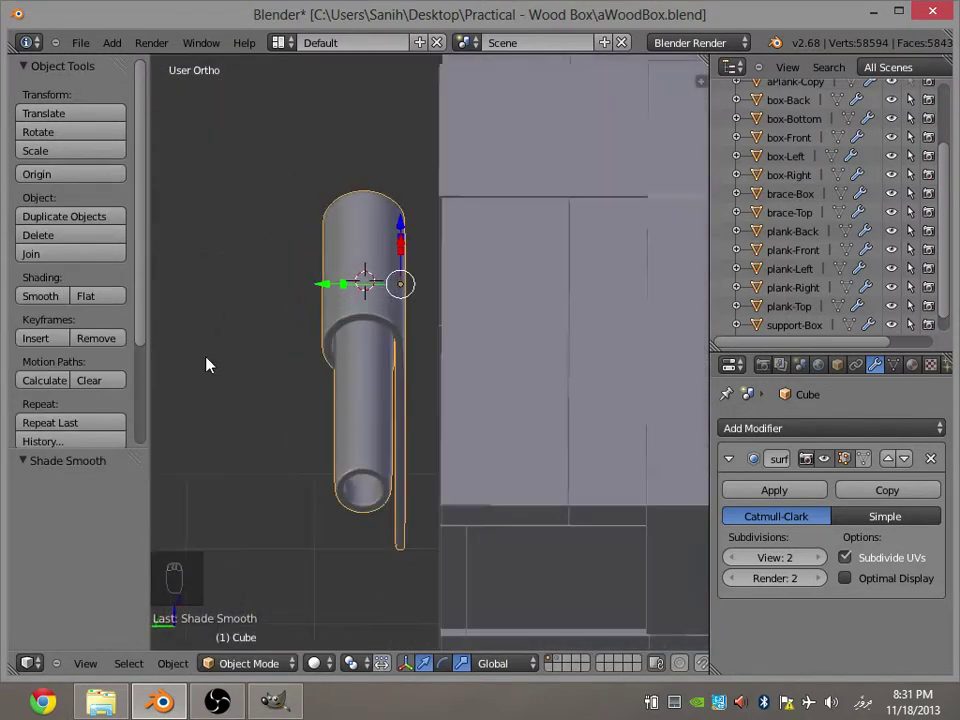
# In Edit Mode wireframe from Front Ortho, shrink the selected barrel inner section to 0.5.
pyautogui.moveTo(109, 299); pyautogui.dragTo(292, 295)
pyautogui.moveTo(292, 295); pyautogui.dragTo(377, 327)
pyautogui.moveTo(398, 329); pyautogui.dragTo(395, 335)
pyautogui.press('Tab')
pyautogui.press('z')
pyautogui.press('KP_1')
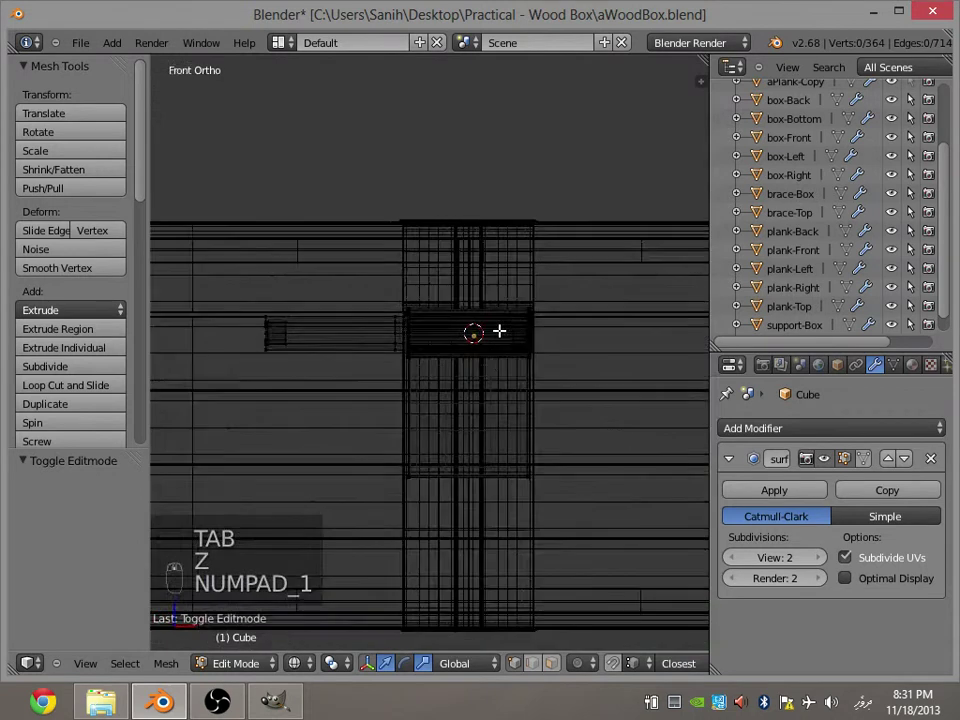
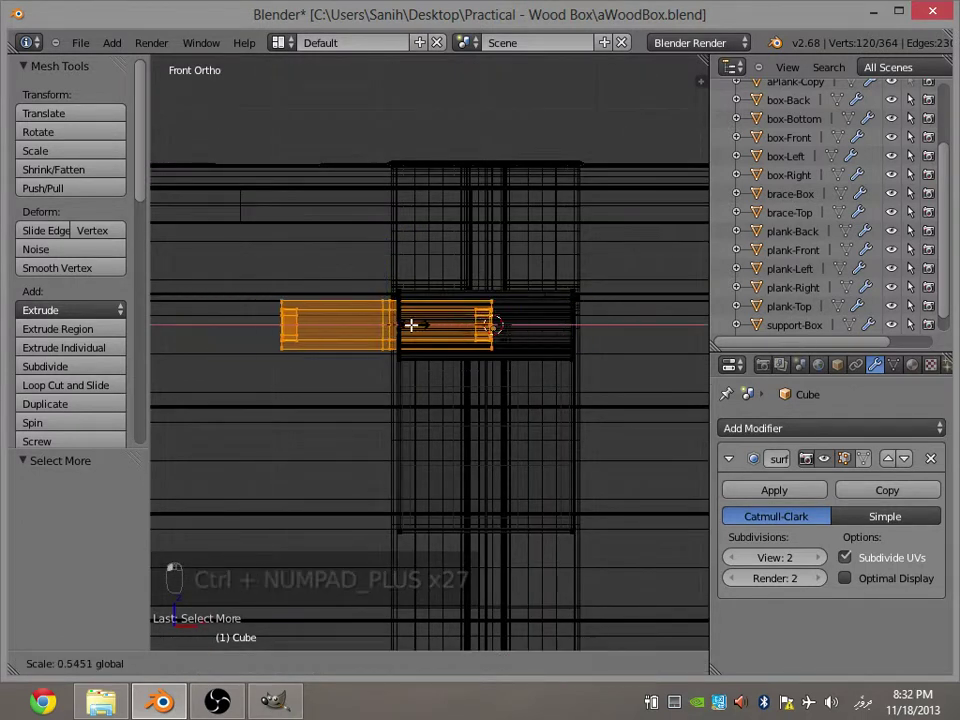
pyautogui.press('ctrl+z')
# Clear the selection, then slide the barrel's end edge loop along its X length.
pyautogui.press('a')
pyautogui.press('c')
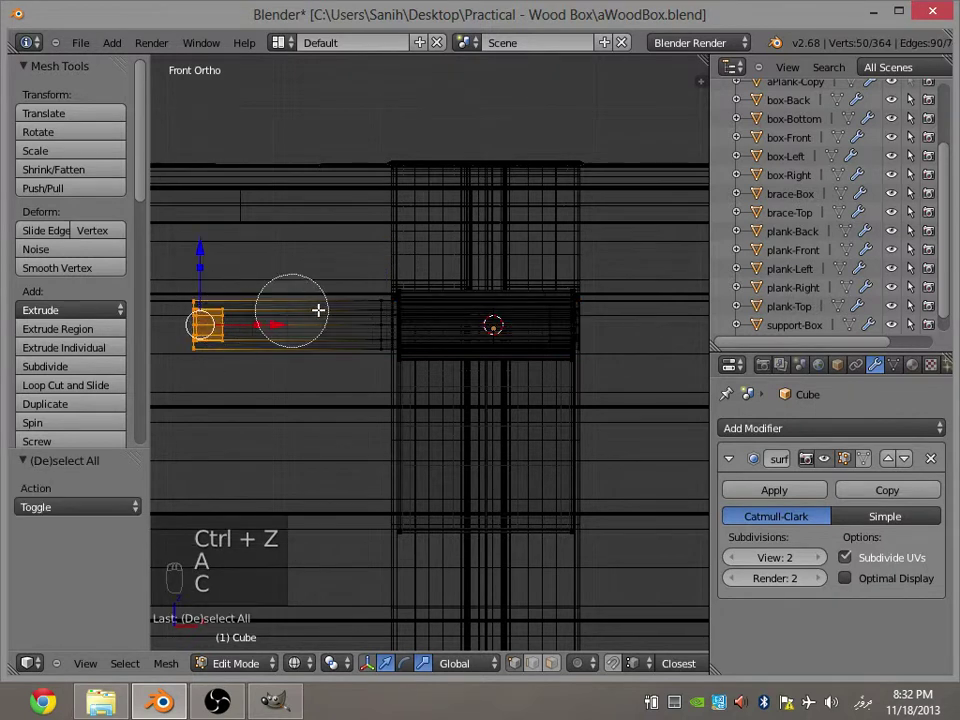
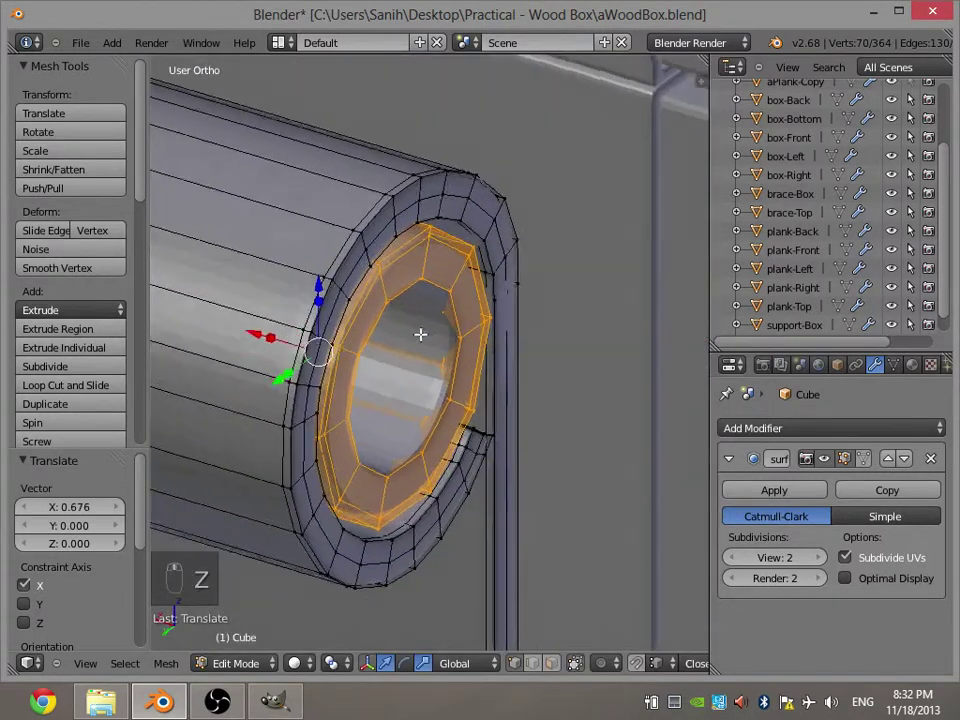
pyautogui.middleClick(430, 201)
pyautogui.click(430, 201)
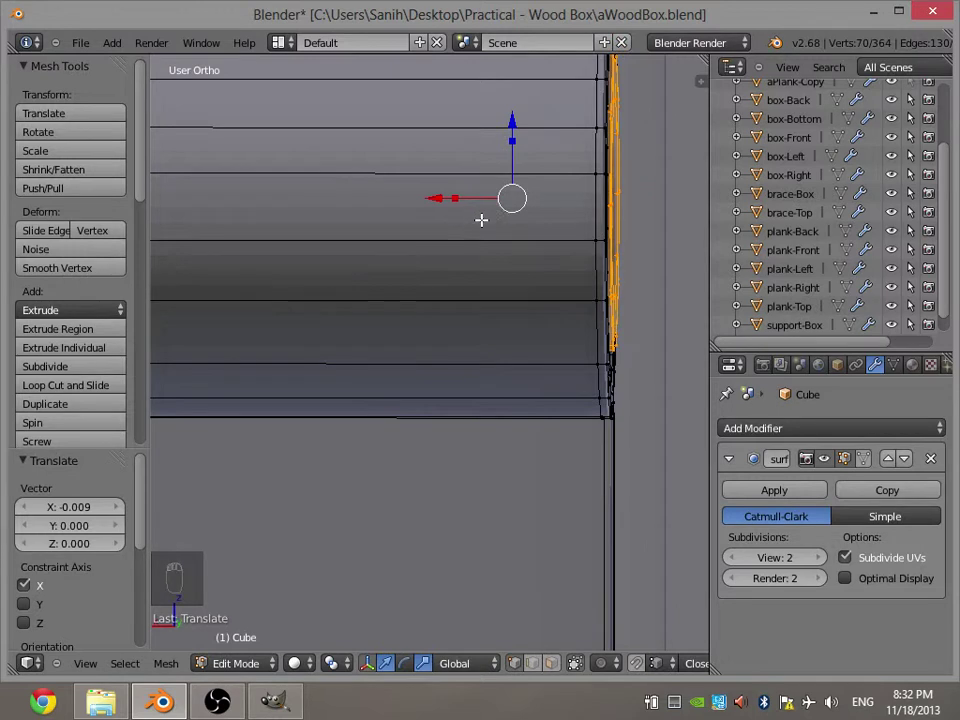
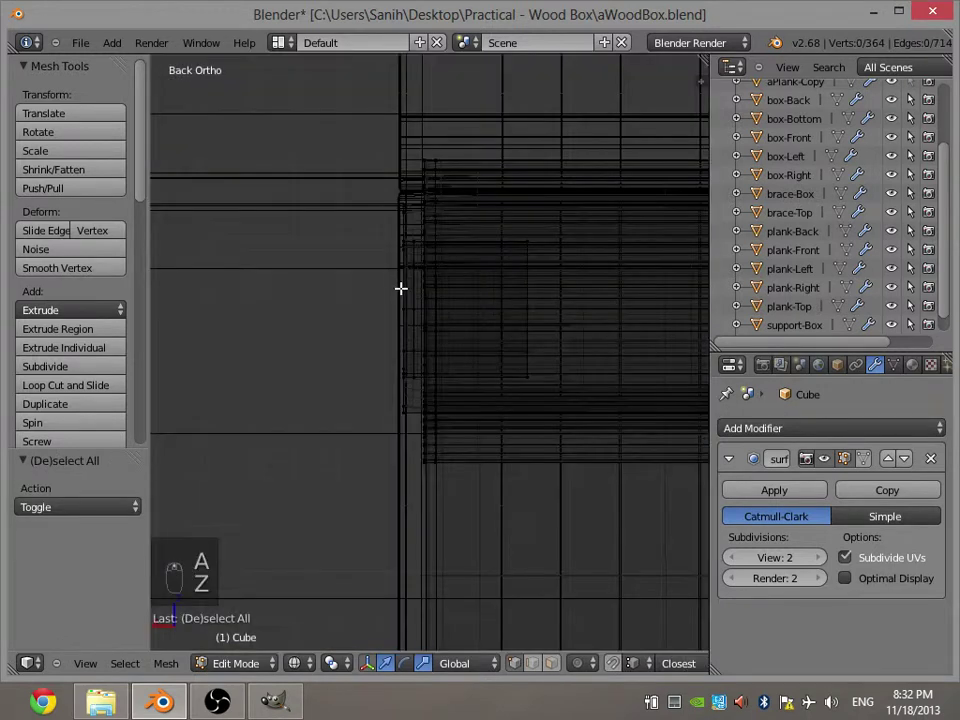
# From Back Ortho, grow-select the barrel's edge loops, scale and move them, then deselect.
pyautogui.press('a')
pyautogui.press('a')
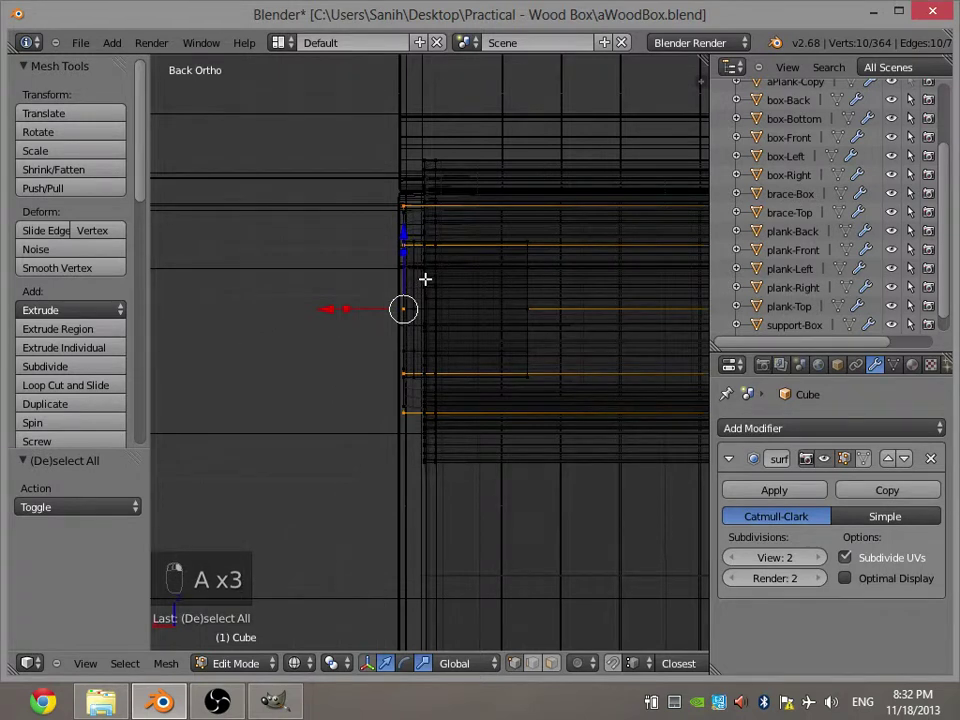
pyautogui.press('ctrl+KP_Add')
pyautogui.press('ctrl+KP_Add')
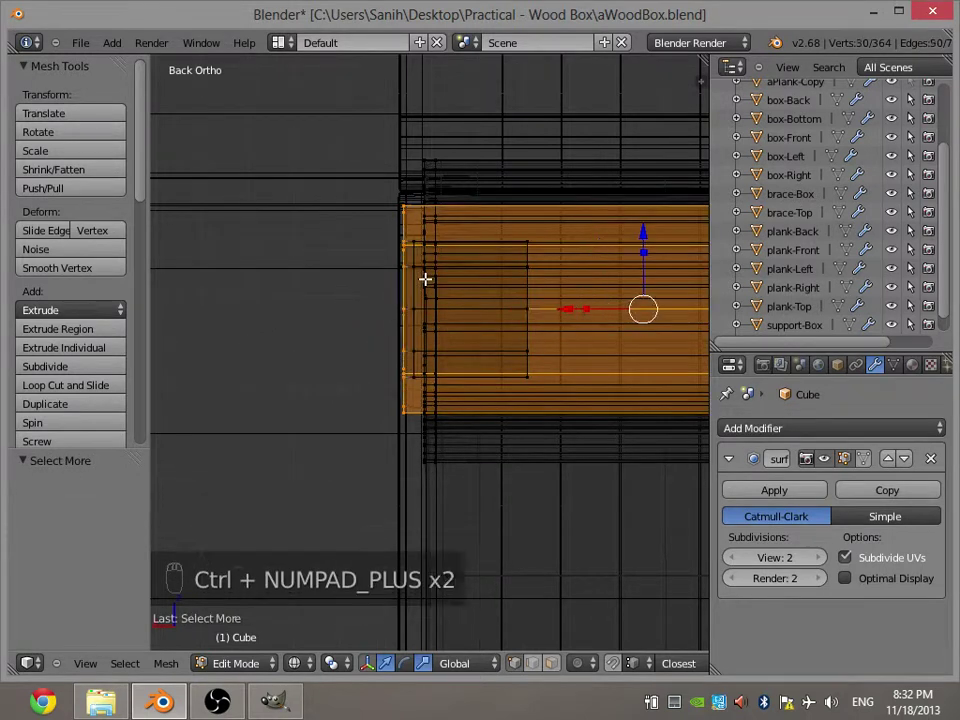
pyautogui.press('ctrl+KP_Add')
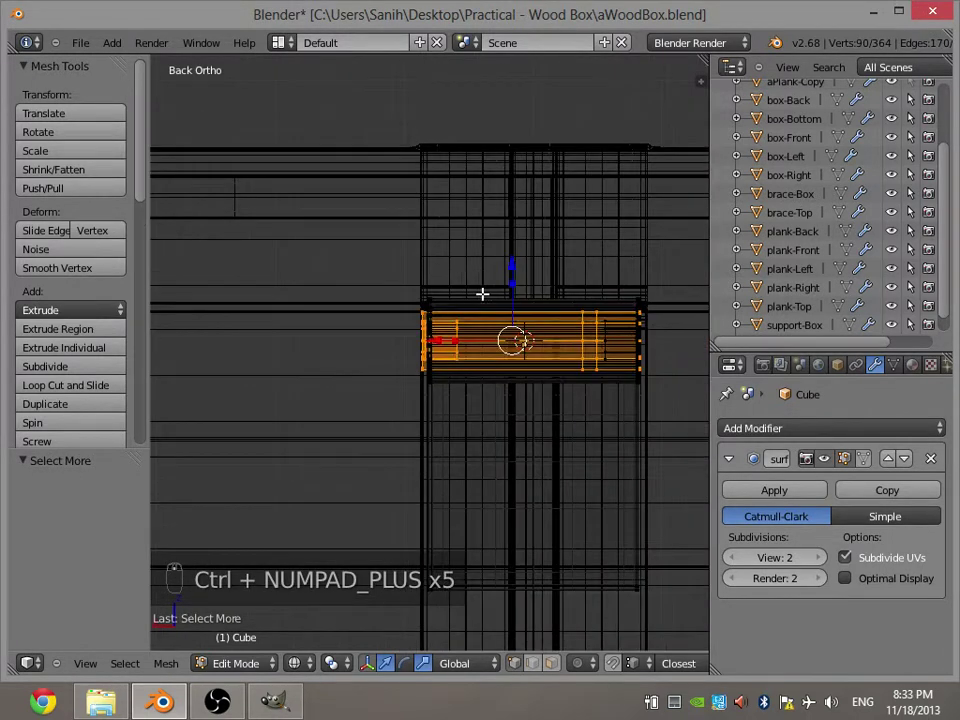
pyautogui.press('a')
pyautogui.press('c')
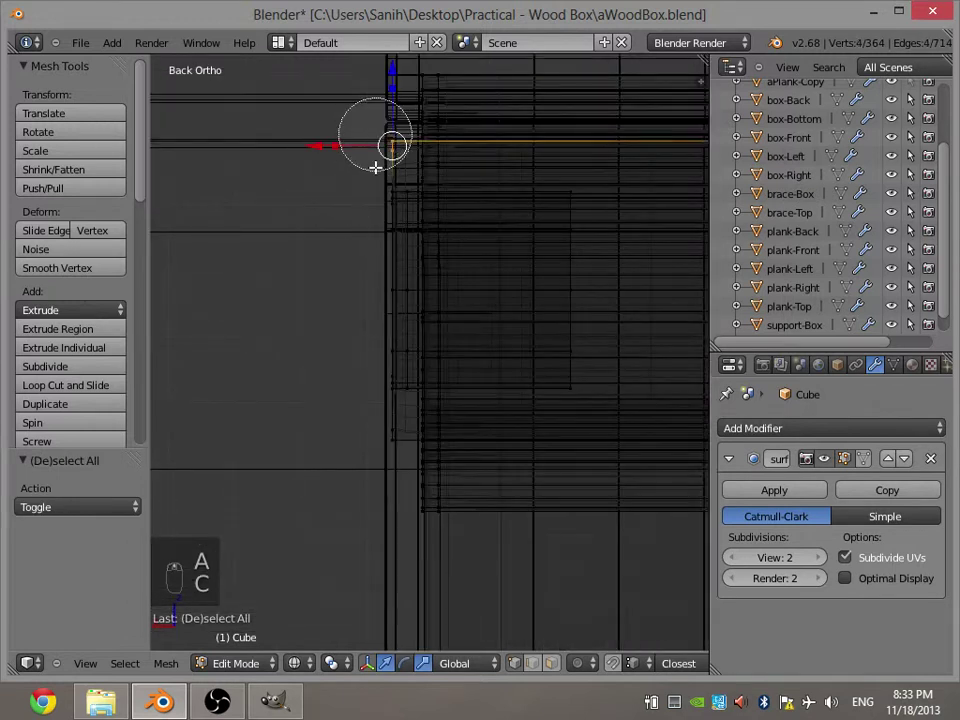
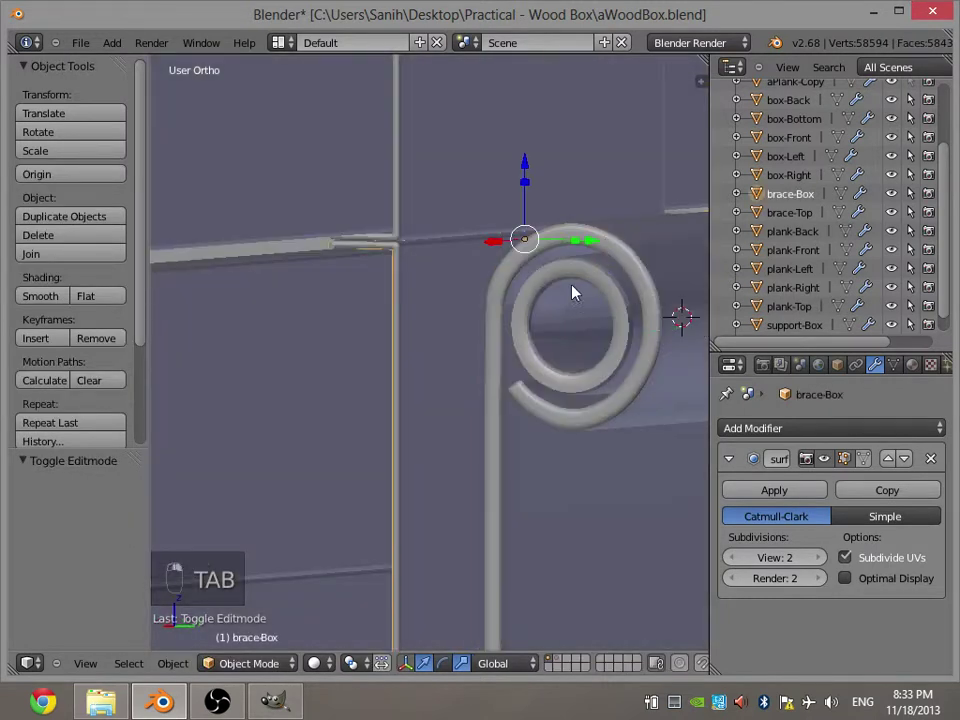
# From Right Ortho in wireframe Edit Mode, grow-select the barrel's end-ring faces.
pyautogui.press('KP_1')
pyautogui.press('KP_3')
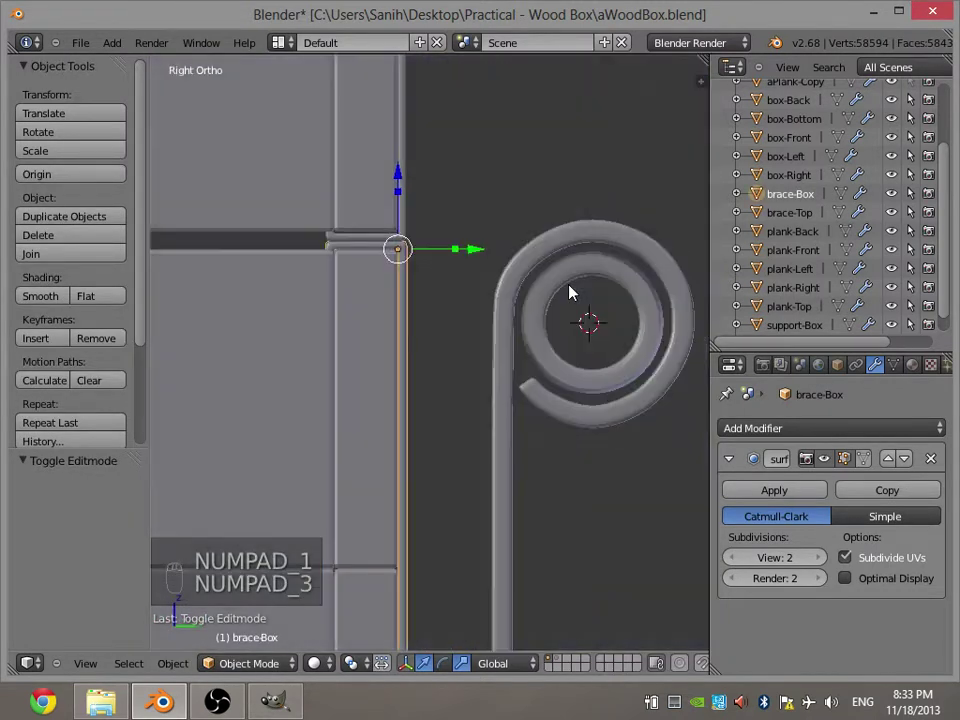
pyautogui.press('Tab')
pyautogui.press('Tab')
pyautogui.press('z')
pyautogui.press('a')
pyautogui.press('Tab')
pyautogui.press('a')
pyautogui.press('a')
pyautogui.press('a')
pyautogui.press('ctrl+KP_Add')
pyautogui.press('ctrl+KP_Add')
pyautogui.press('ctrl+KP_Add')
pyautogui.press('ctrl+KP_Add')
# Scale the end ring down into a narrow collar, return to Object Mode and save.
pyautogui.press('s')
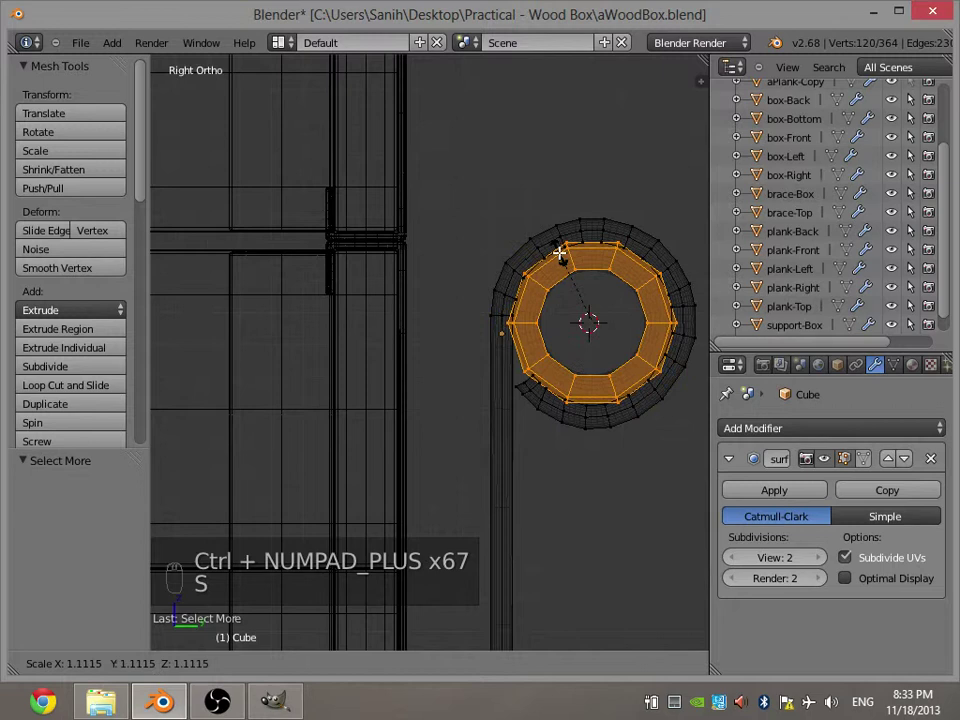
pyautogui.moveTo(531, 270); pyautogui.dragTo(429, 270)
pyautogui.press('z')
pyautogui.press('Tab')
pyautogui.press('a')
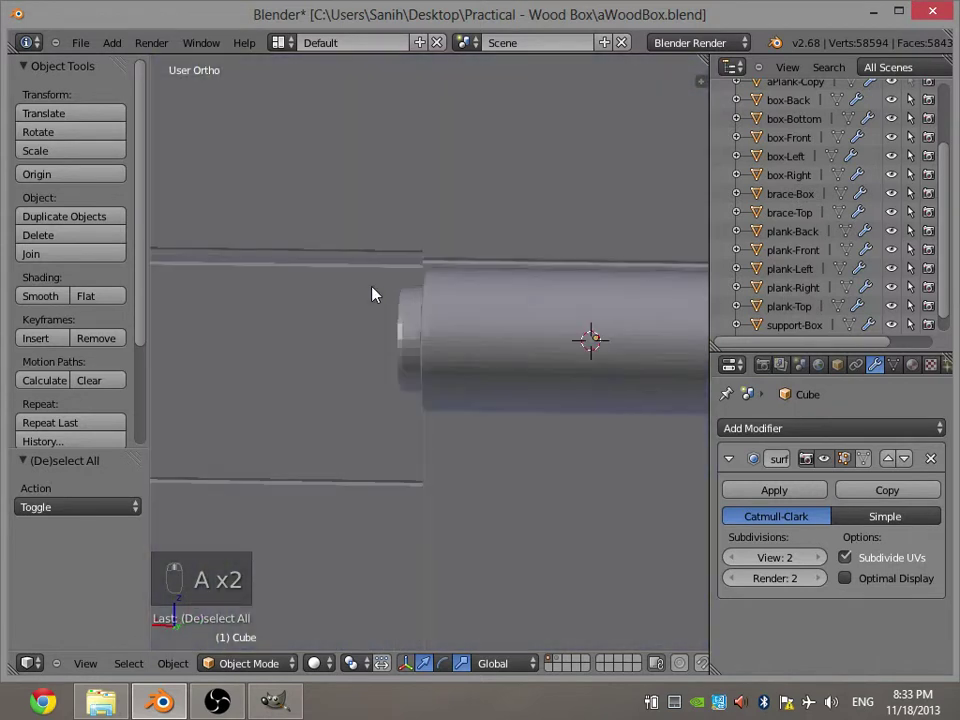
pyautogui.press('ctrl+s')
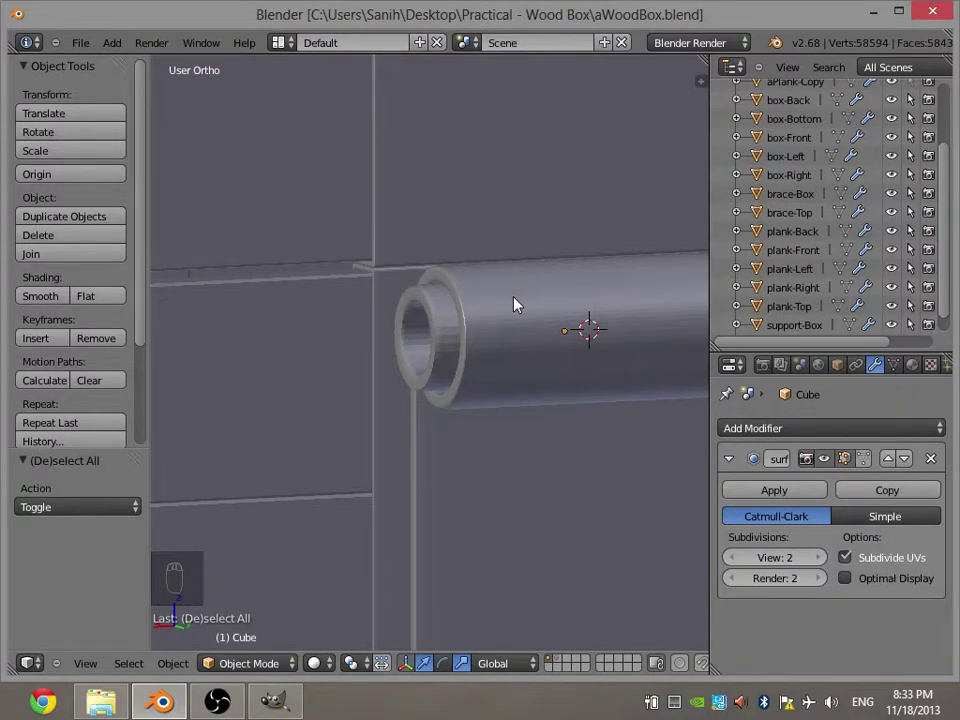
# Save, select the hinge barrel and open its mesh in see-through wireframe.
pyautogui.press('ctrl+s')
pyautogui.rightClick(229, 277)
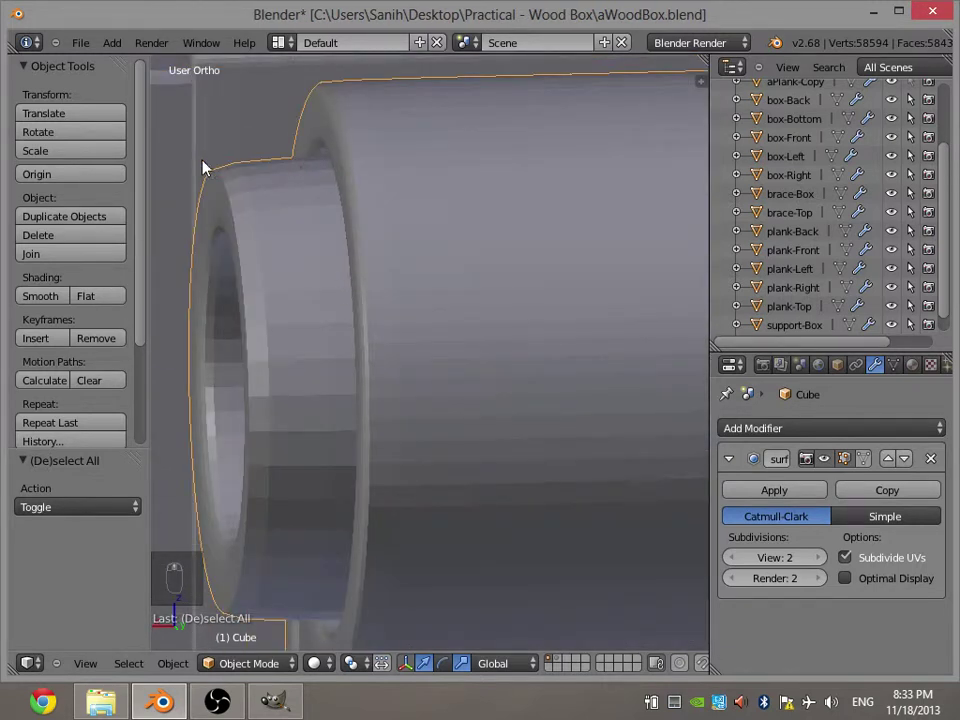
pyautogui.moveTo(213, 167); pyautogui.dragTo(235, 199)
pyautogui.press('Tab')
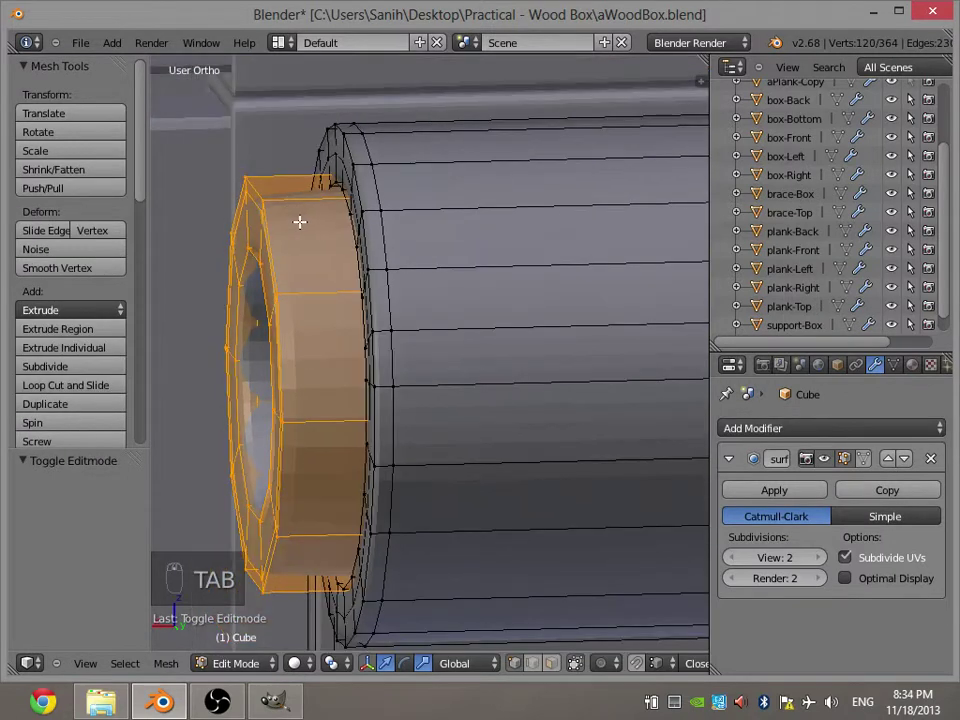
pyautogui.press('r')
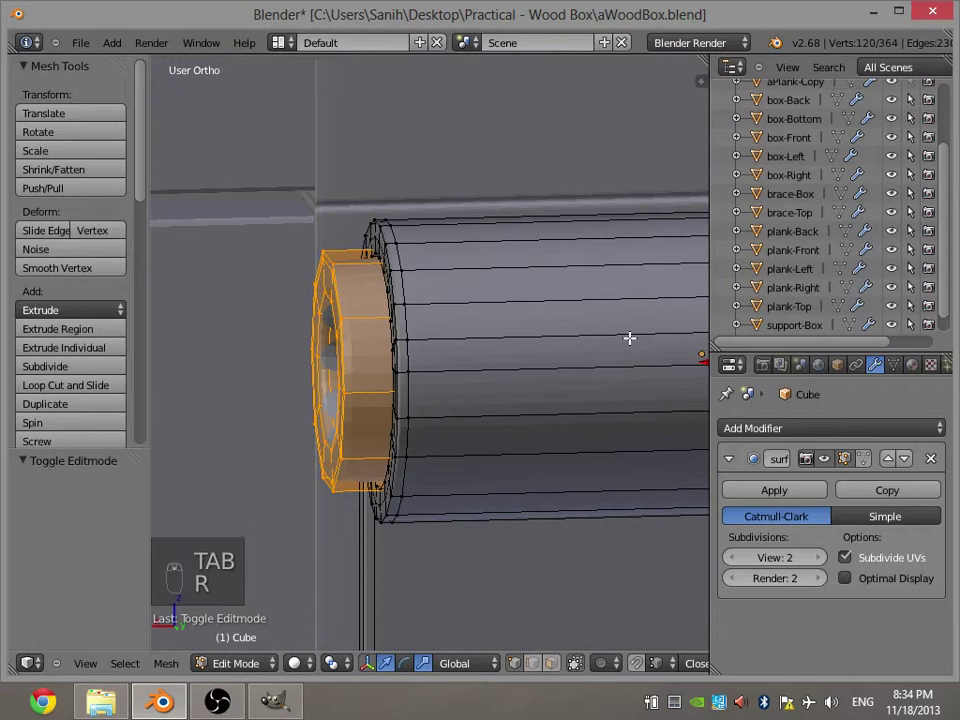
pyautogui.press('z')
pyautogui.press('ctrl+r')
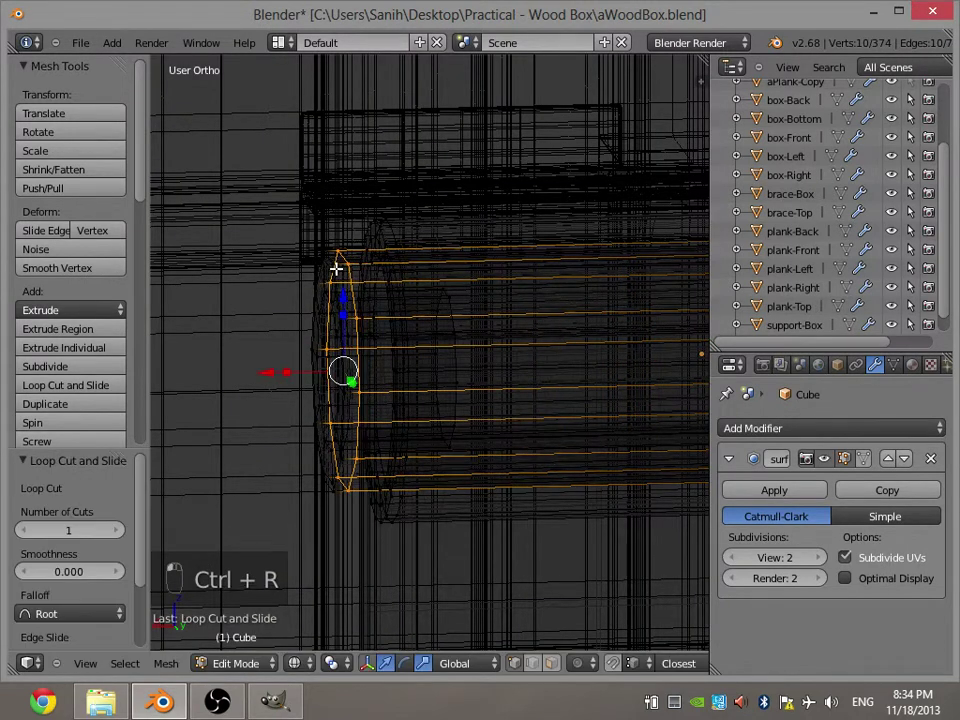
# Add two edge loops near the barrel's ends for a crisp lipped end, then save.
pyautogui.press('a')
pyautogui.press('ctrl+r')
pyautogui.press('ctrl+z')
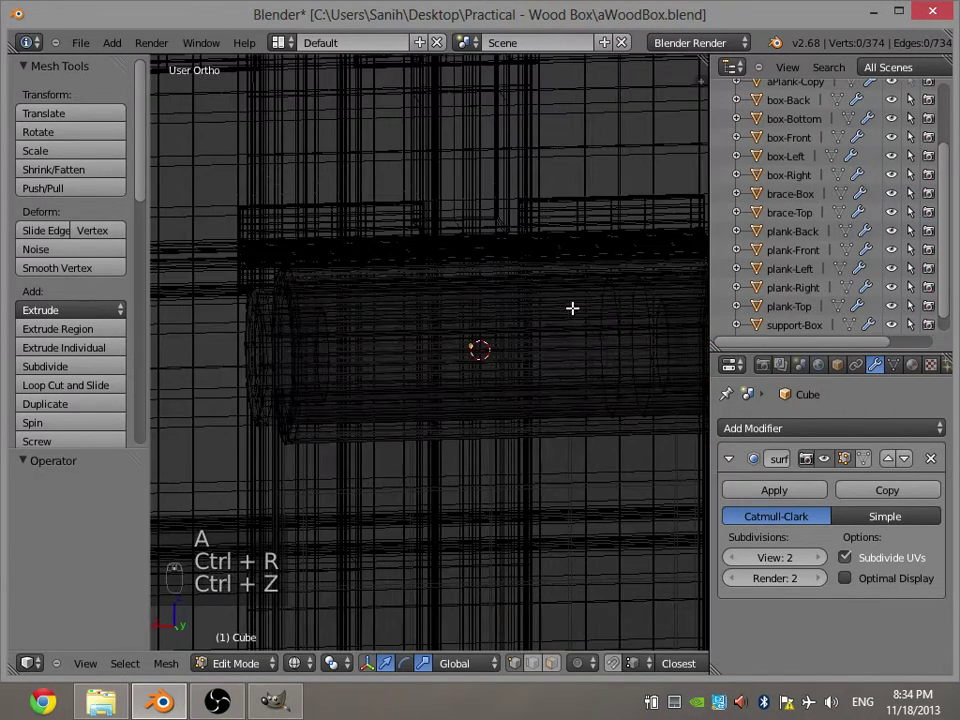
pyautogui.press('ctrl+r')
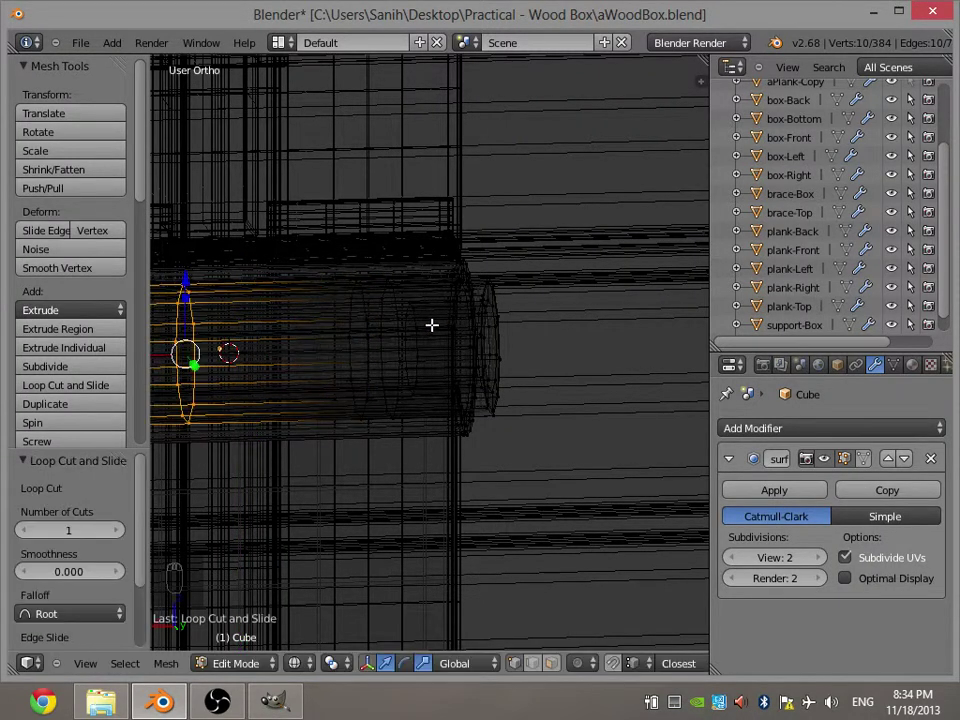
pyautogui.press('ctrl+z')
pyautogui.press('ctrl+r')
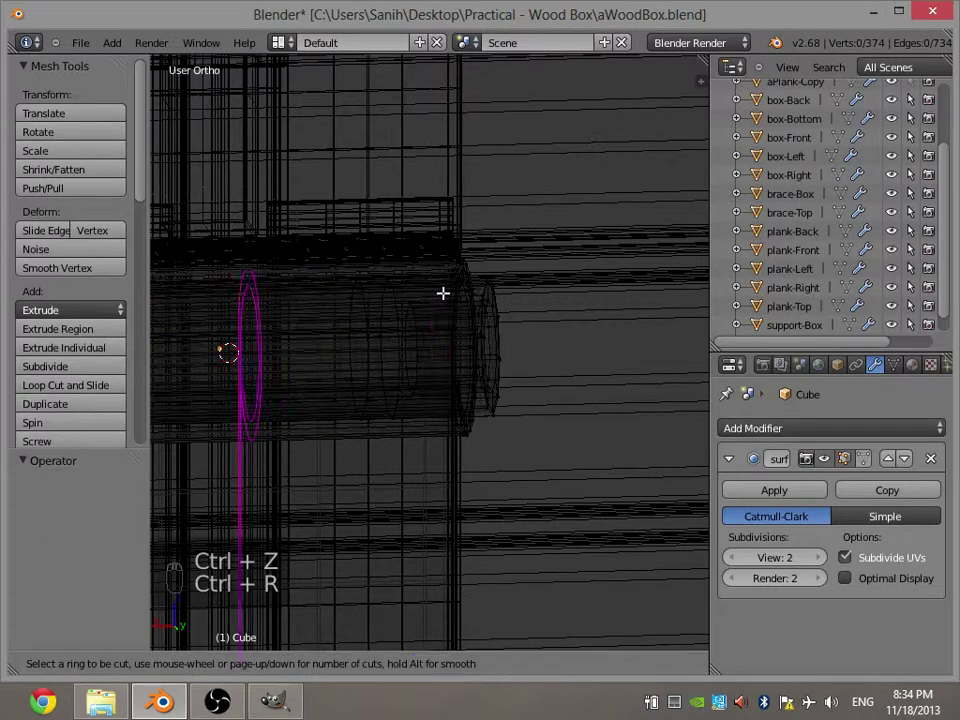
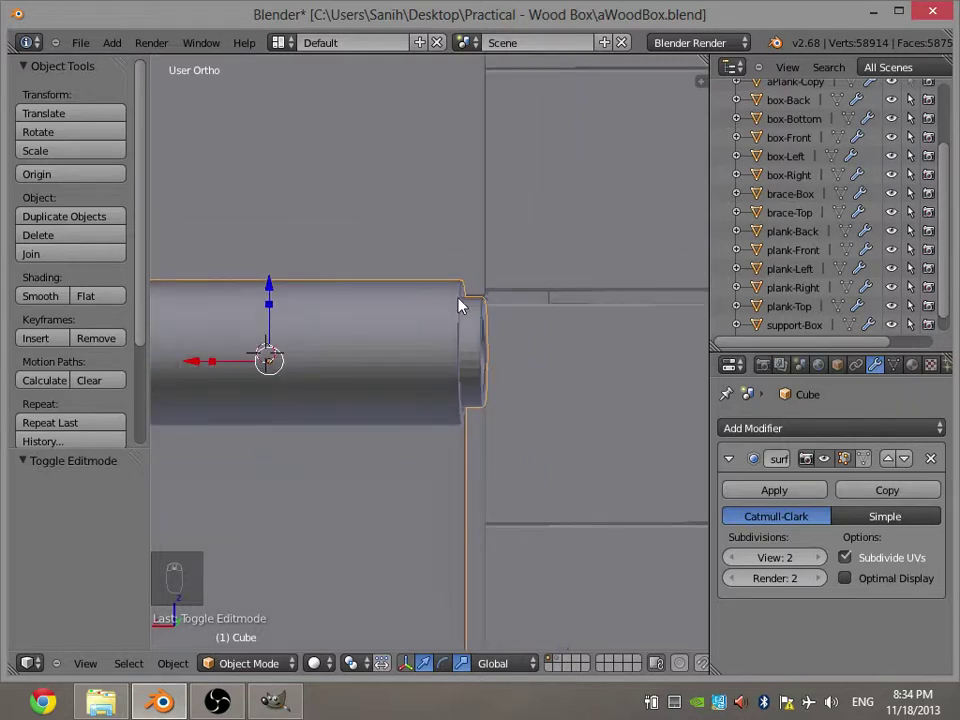
pyautogui.press('a')
pyautogui.press('ctrl+s')
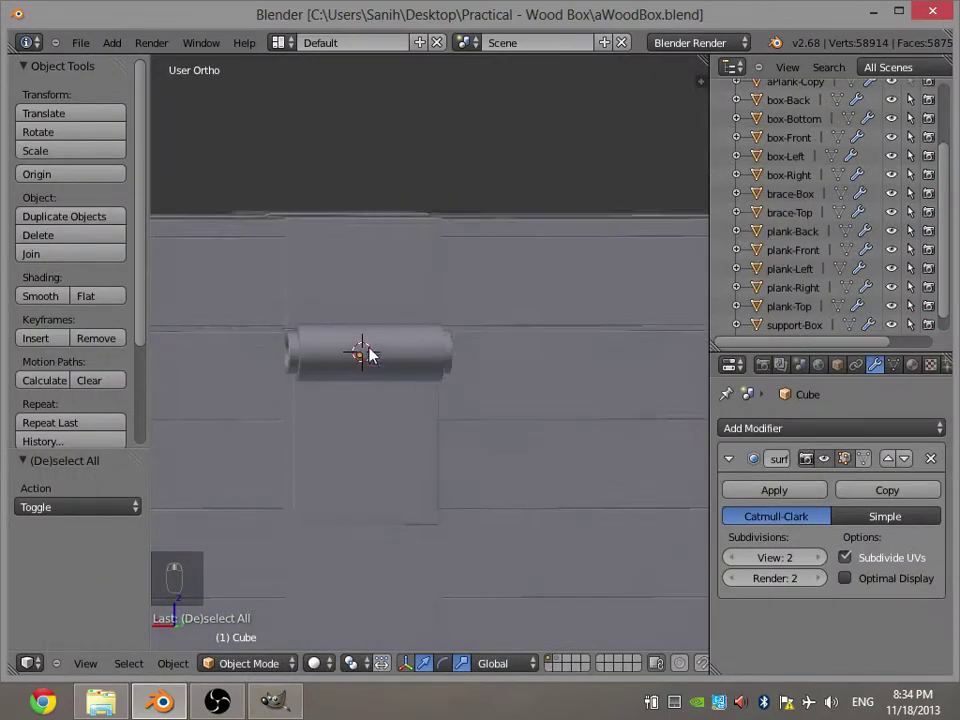
# From the back view, rescale the hinge barrel and confirm its new size.
pyautogui.moveTo(412, 394); pyautogui.dragTo(411, 394)
pyautogui.press('KP_1')
pyautogui.press('KP_3')
pyautogui.press('KP_1')
pyautogui.press('ctrl+KP_1')
pyautogui.press('s')
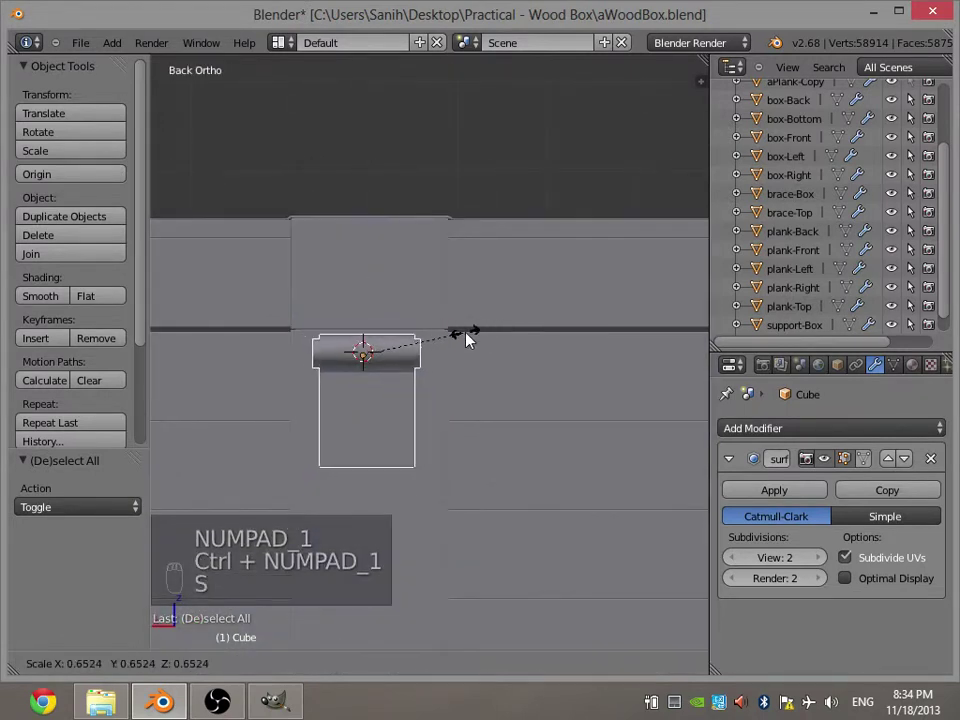
pyautogui.click(494, 334)
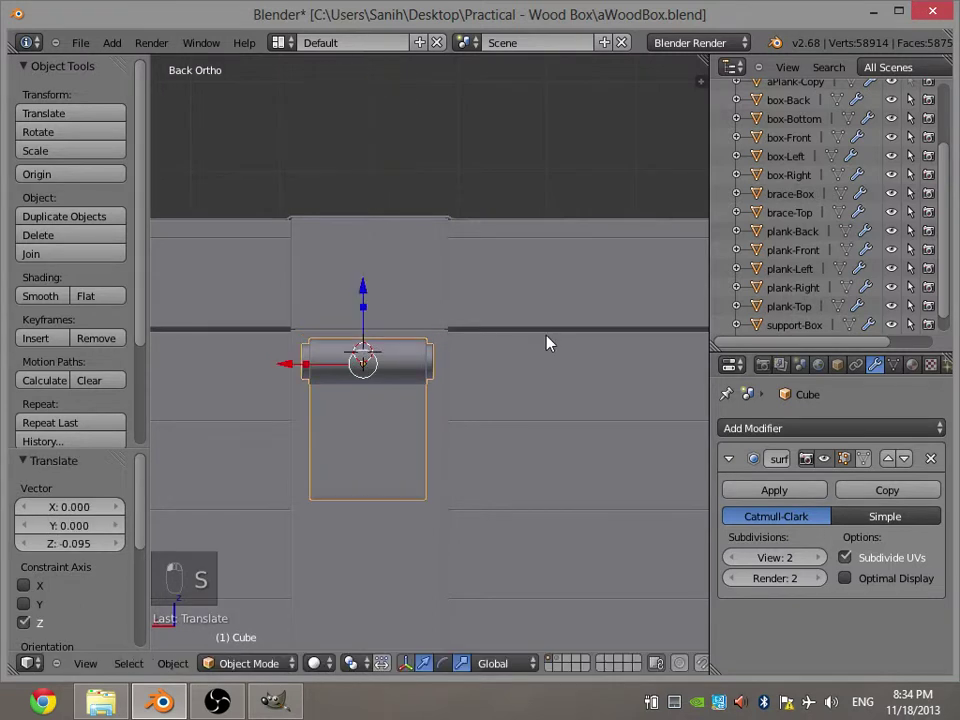
# Lower the barrel, save, then slide it along Y to the seam on the box's upper edge.
pyautogui.press('s')
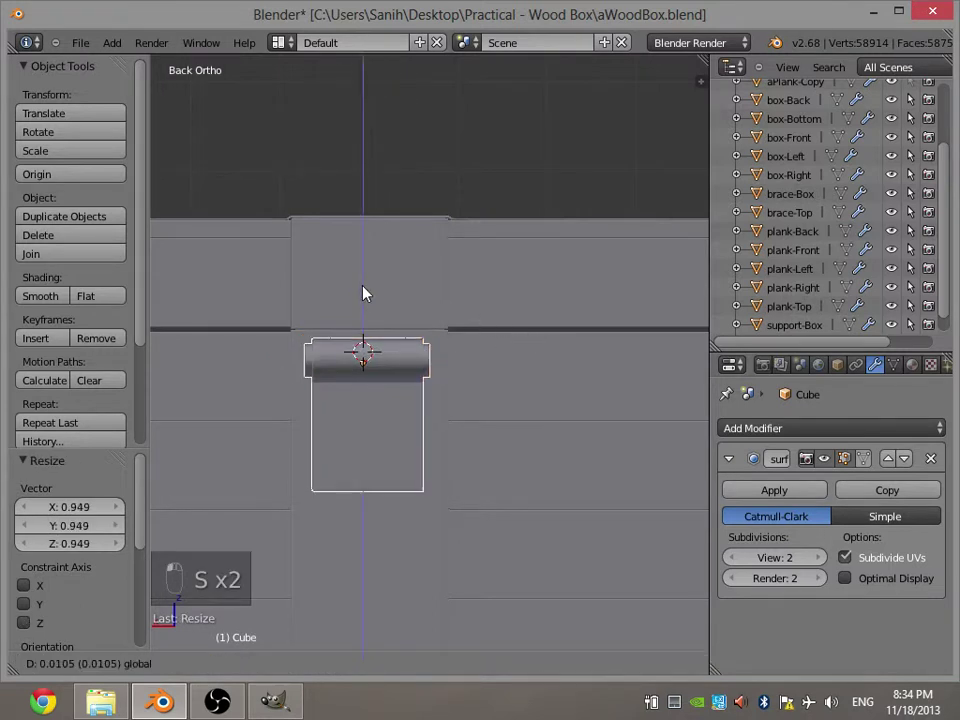
pyautogui.press('ctrl+s')
pyautogui.press('a')
pyautogui.press('ctrl+s')
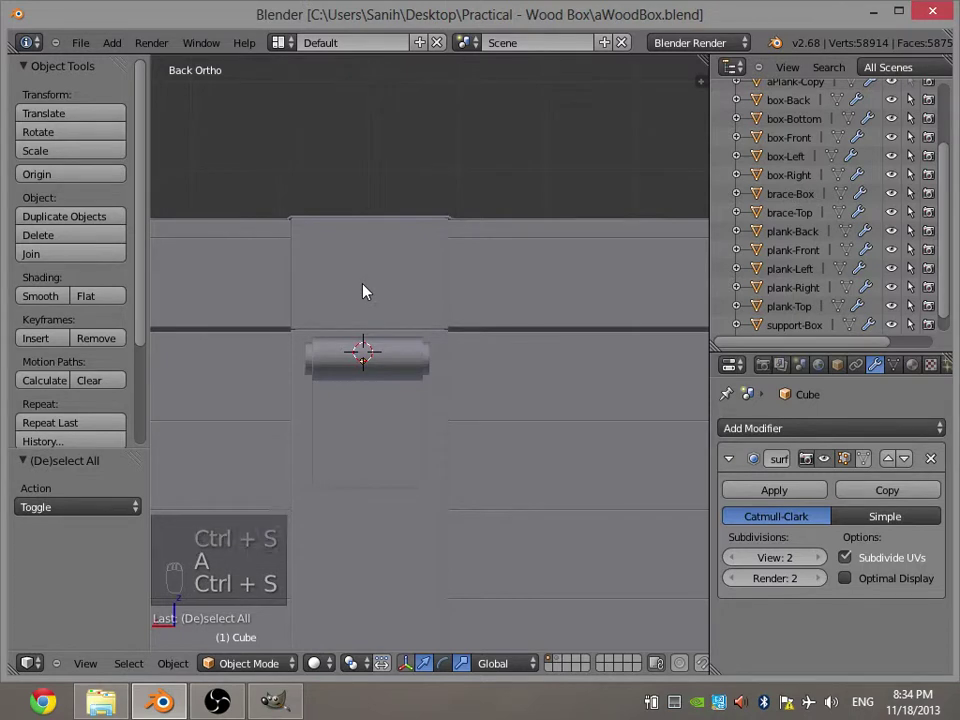
pyautogui.moveTo(423, 389); pyautogui.dragTo(436, 377)
pyautogui.press('ctrl+KP_3')
pyautogui.press('ctrl+KP_1')
pyautogui.press('ctrl+KP_3')
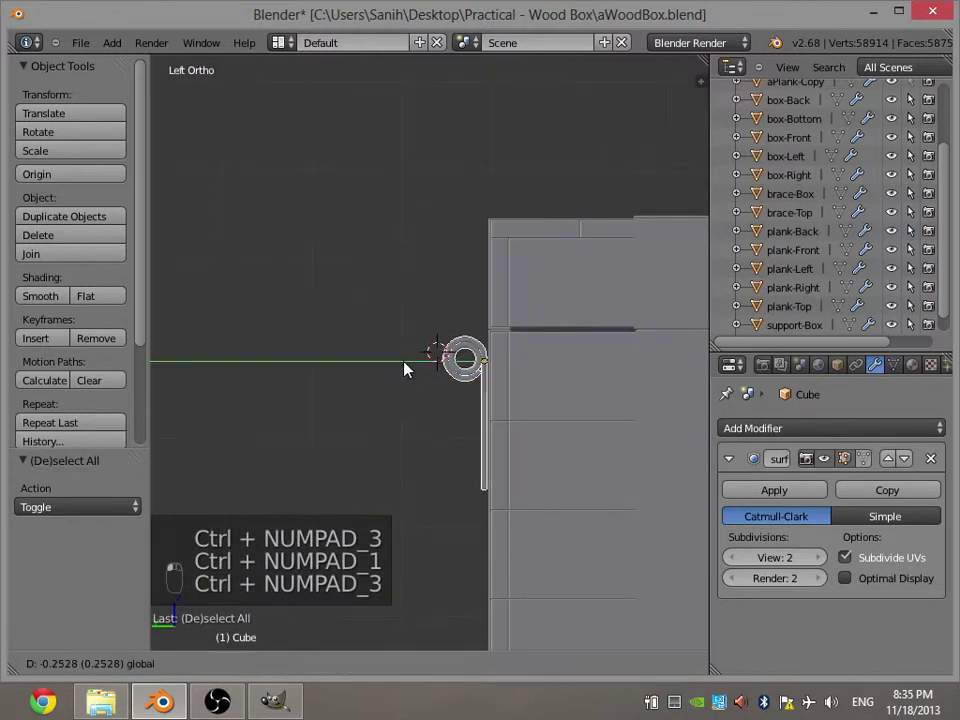
# Add a circle to the hinge mesh, rotate it 90° about X upright and move it beside the strap.
pyautogui.press('a')
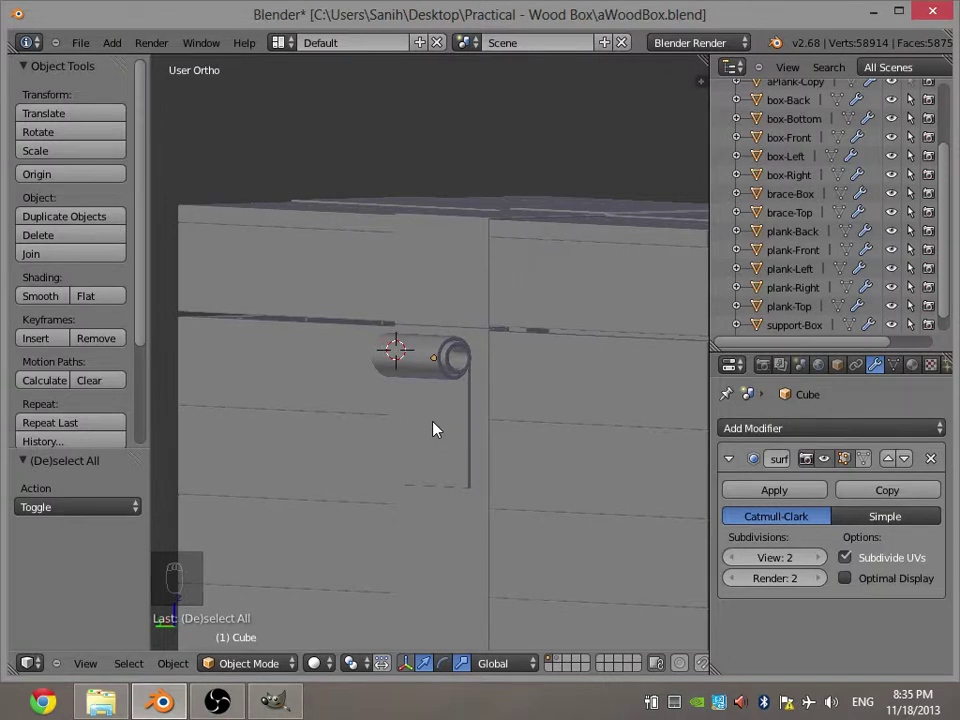
pyautogui.moveTo(397, 377); pyautogui.dragTo(418, 327)
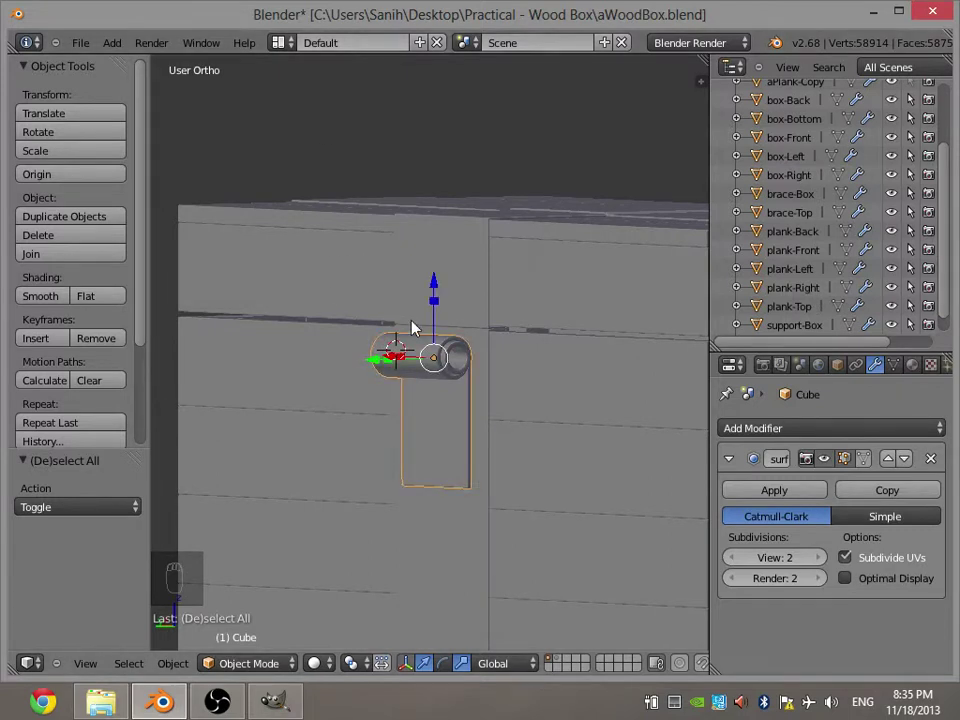
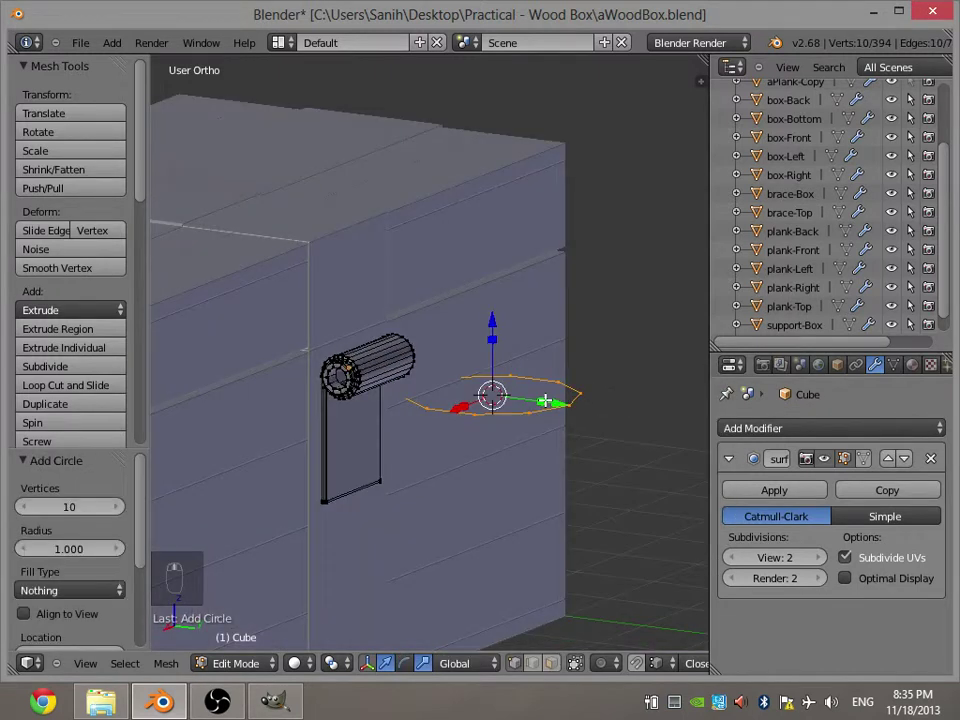
pyautogui.press('KP_1')
pyautogui.press('KP_3')
pyautogui.press('r')
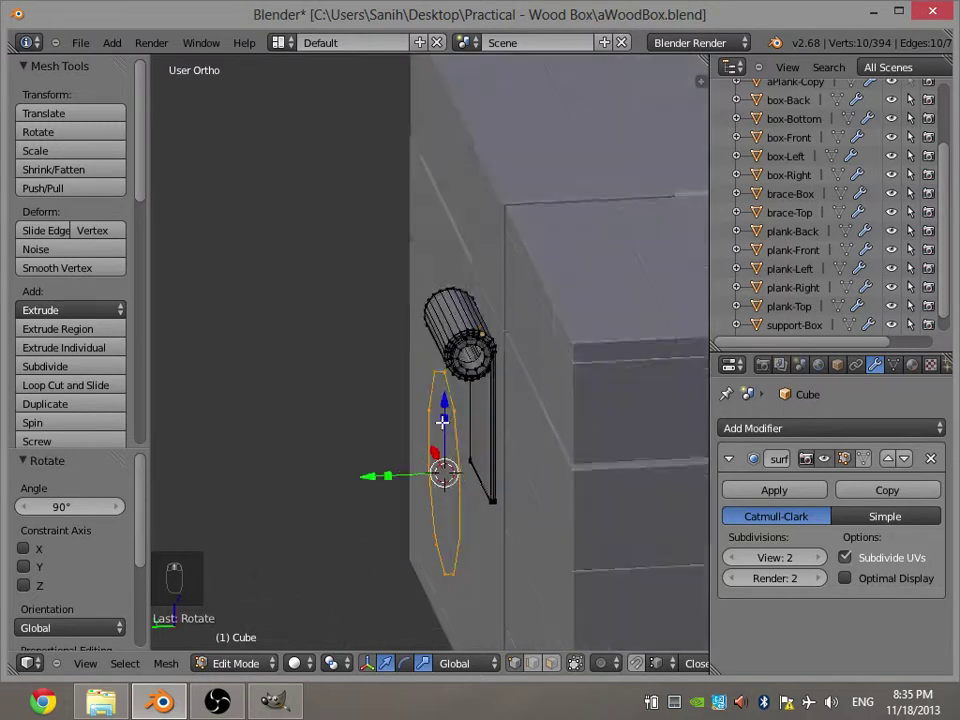
pyautogui.press('Tab')
pyautogui.press('Tab')
pyautogui.press('e')
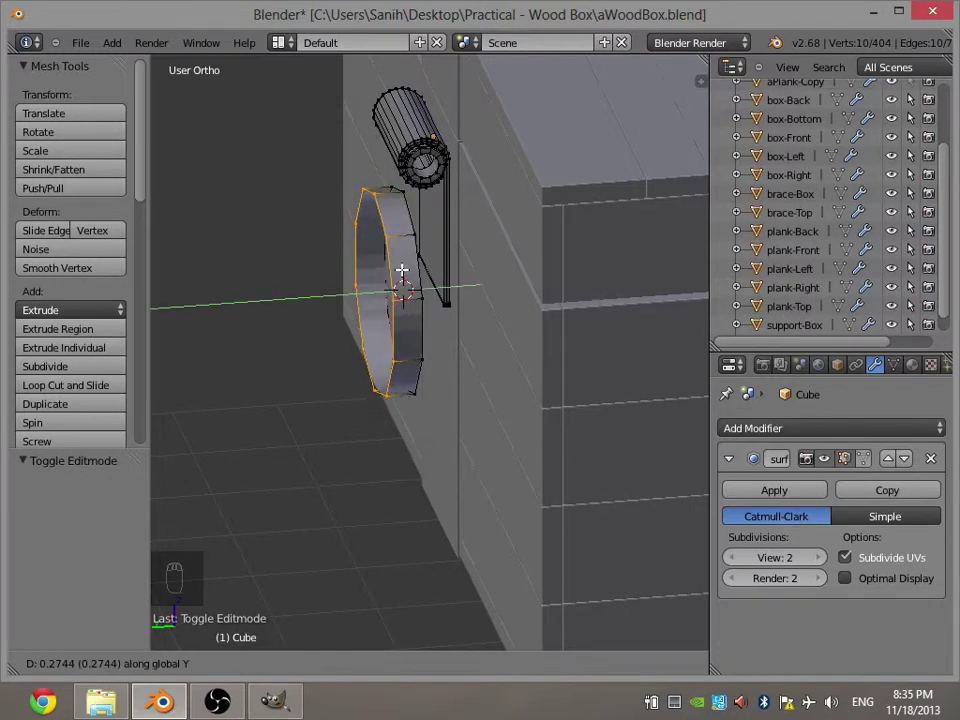
# Extrude and scale the circle twice into a thick stepped washer with a hollow centre.
pyautogui.moveTo(475, 255); pyautogui.dragTo(481, 216)
pyautogui.press('e')
pyautogui.press('s')
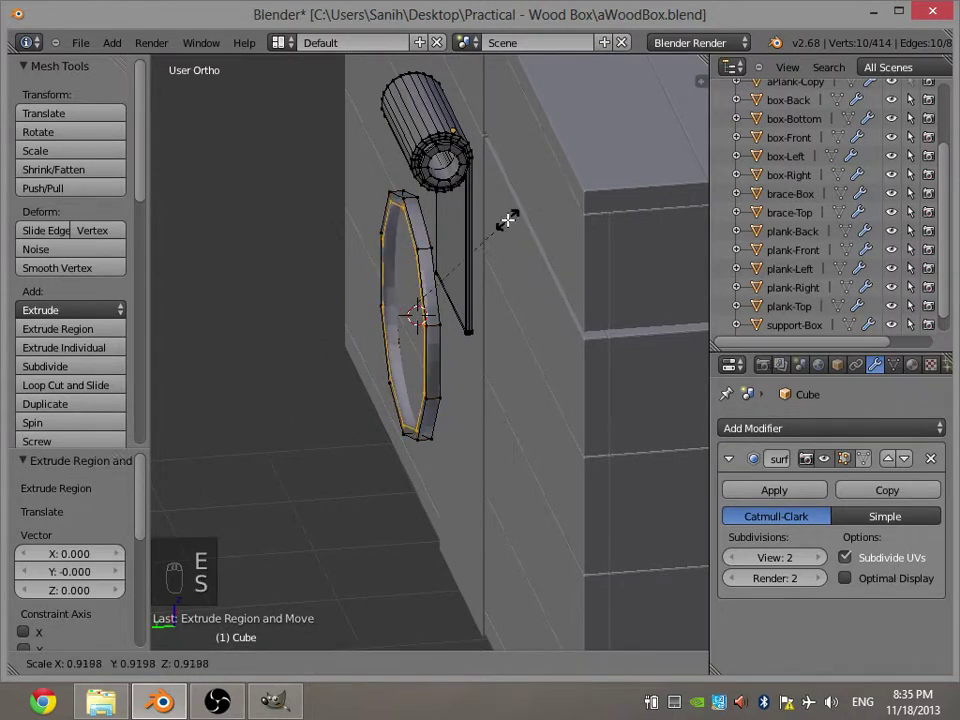
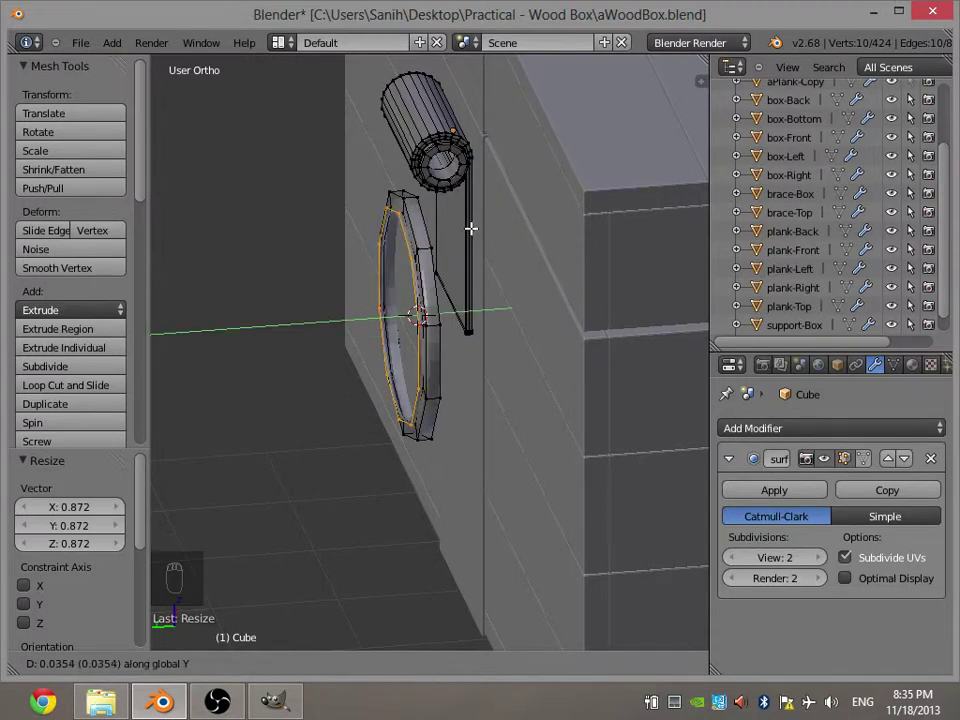
pyautogui.click(461, 238)
pyautogui.press('e')
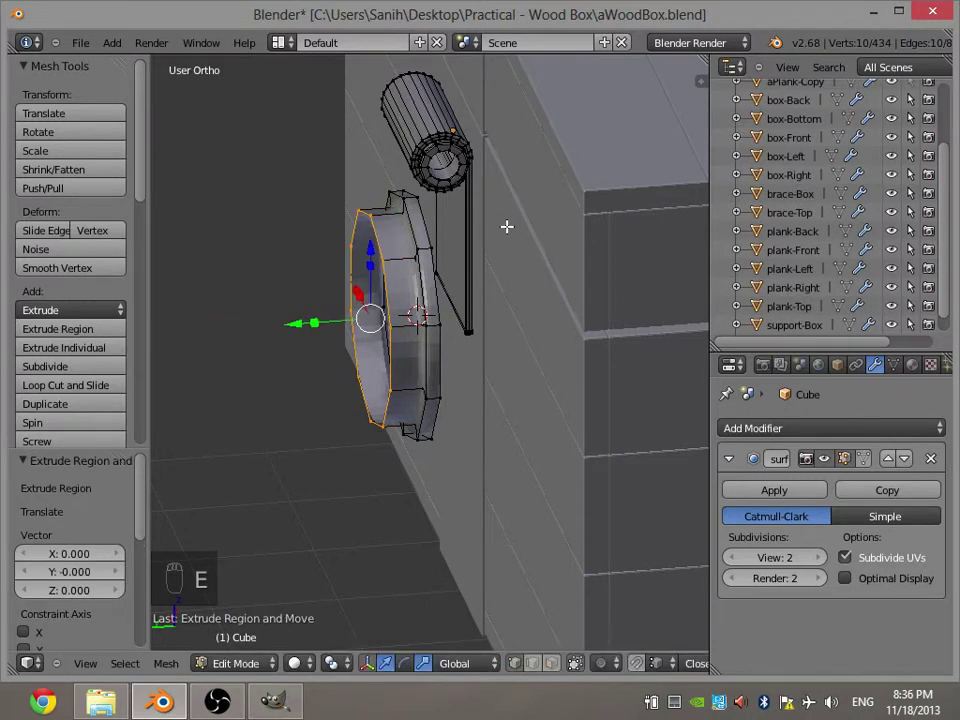
pyautogui.press('s')
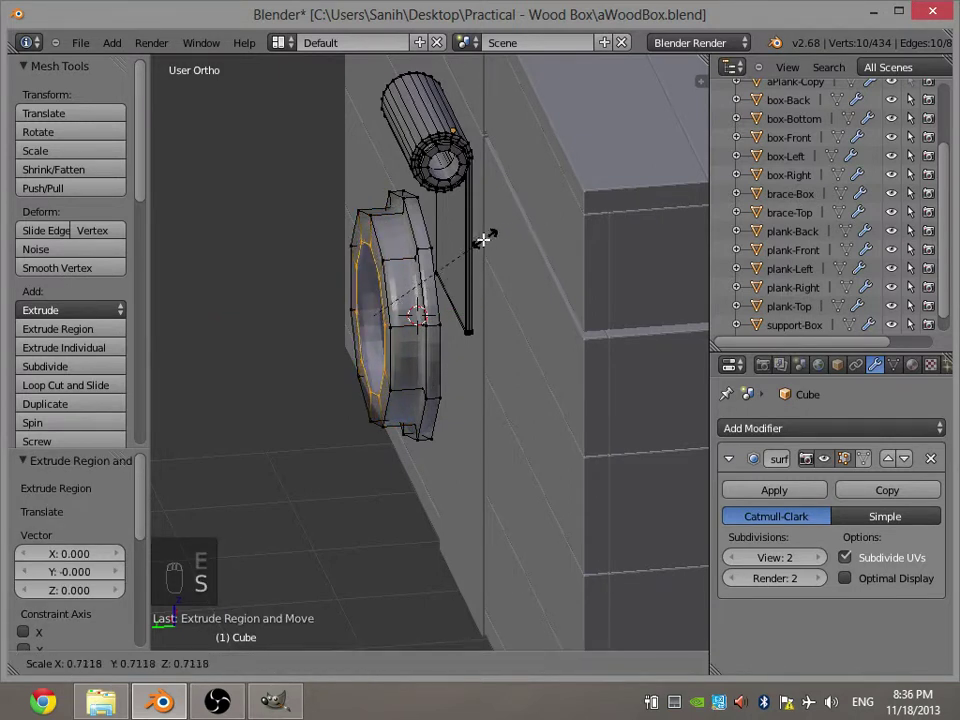
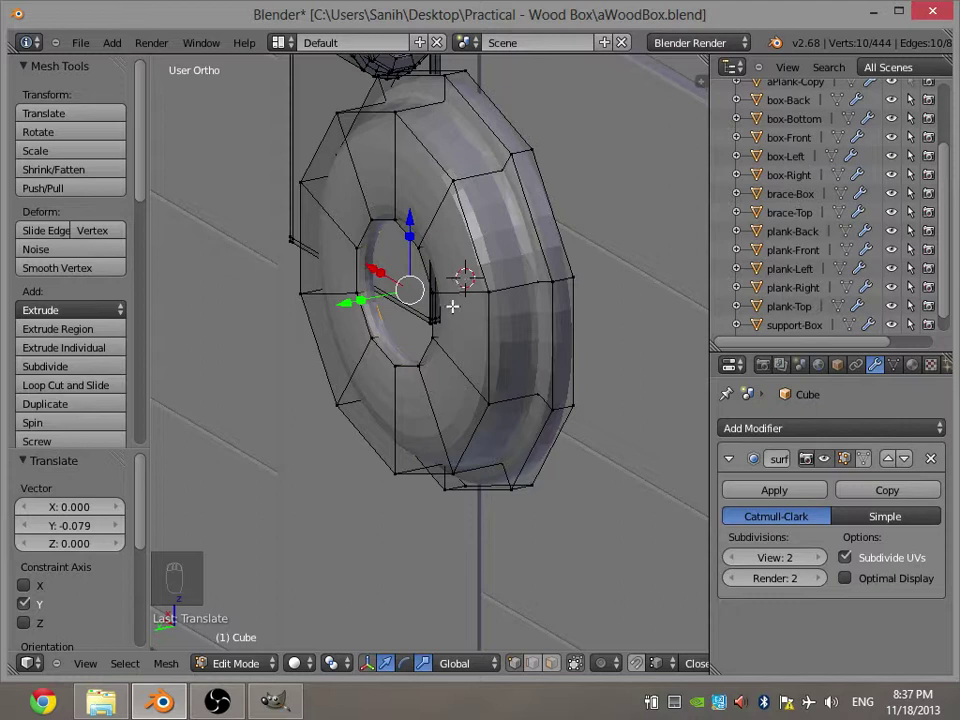
# Preview the subdivision, merge the washer's centre vertices to close the hole into a dome.
pyautogui.press('Tab')
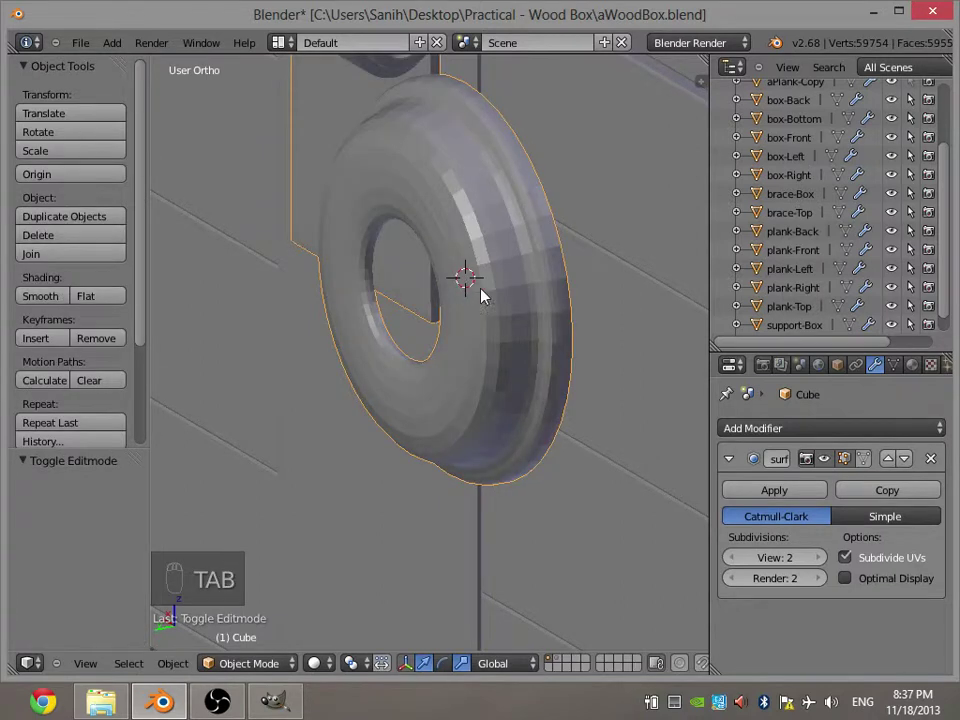
pyautogui.press('Escape')
pyautogui.press('Tab')
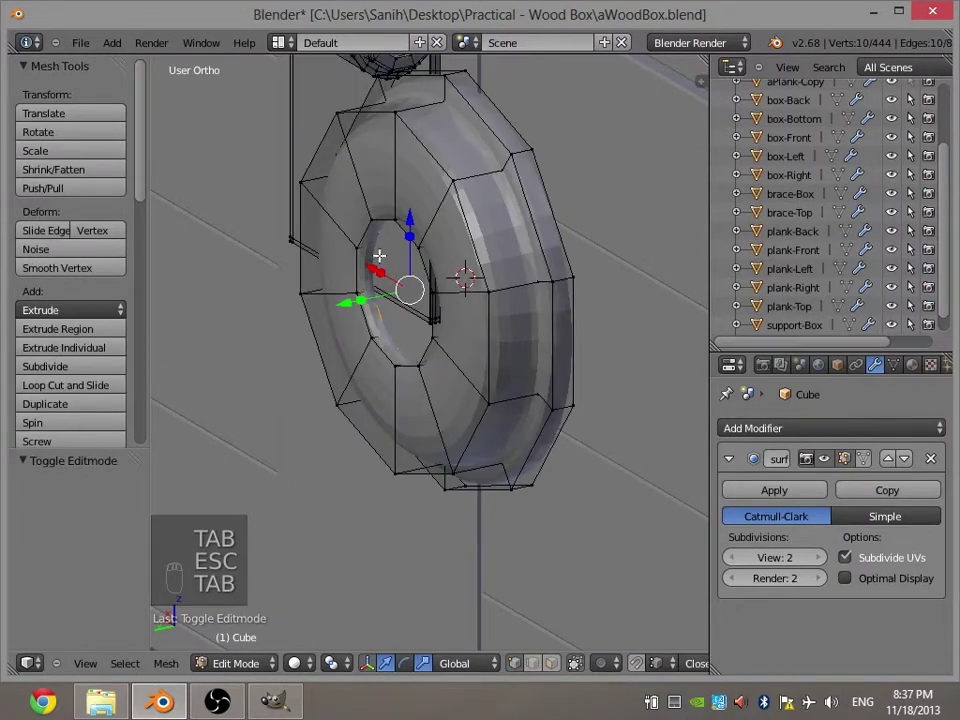
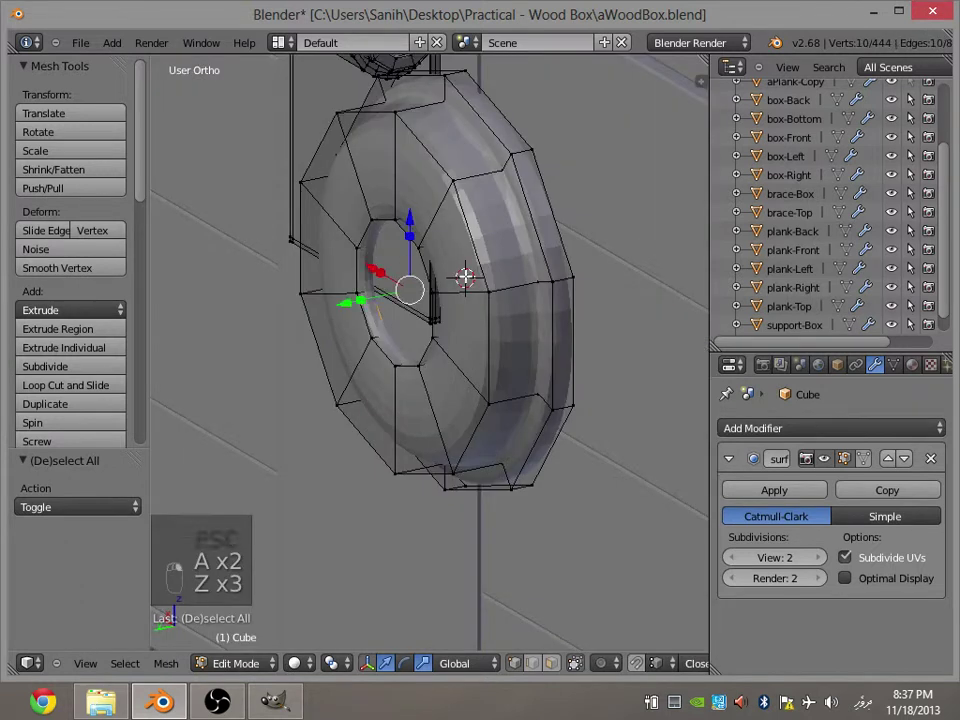
pyautogui.press('w')
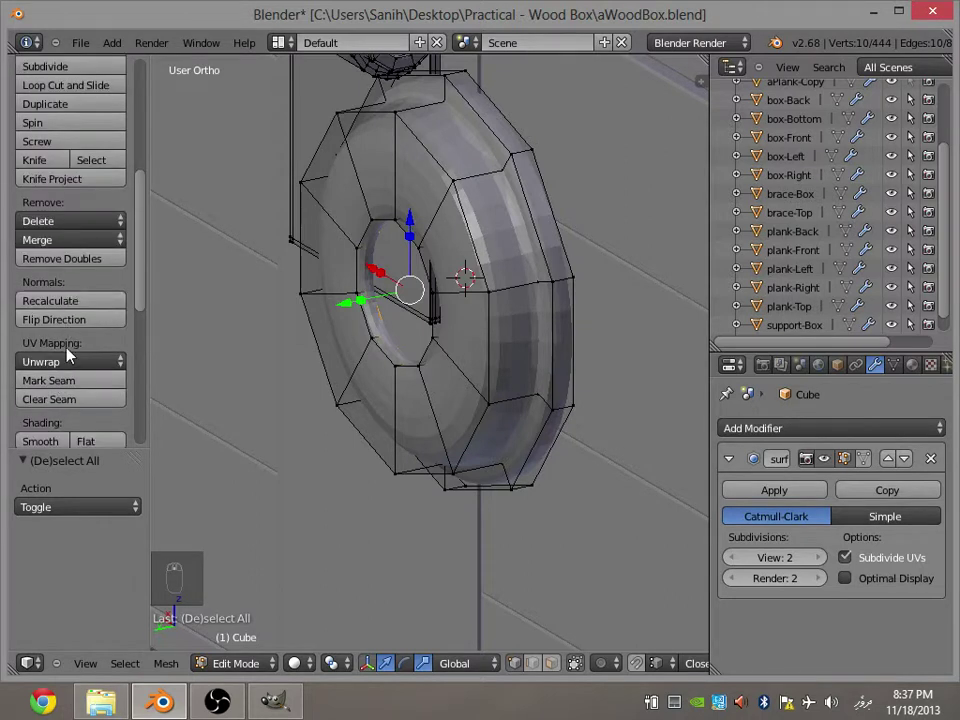
pyautogui.moveTo(66, 389); pyautogui.dragTo(509, 262)
pyautogui.press('a')
pyautogui.press('Tab')
# Zoom in and frame the domed rivet beside the hinge barrel.
pyautogui.middleClick(550, 249)
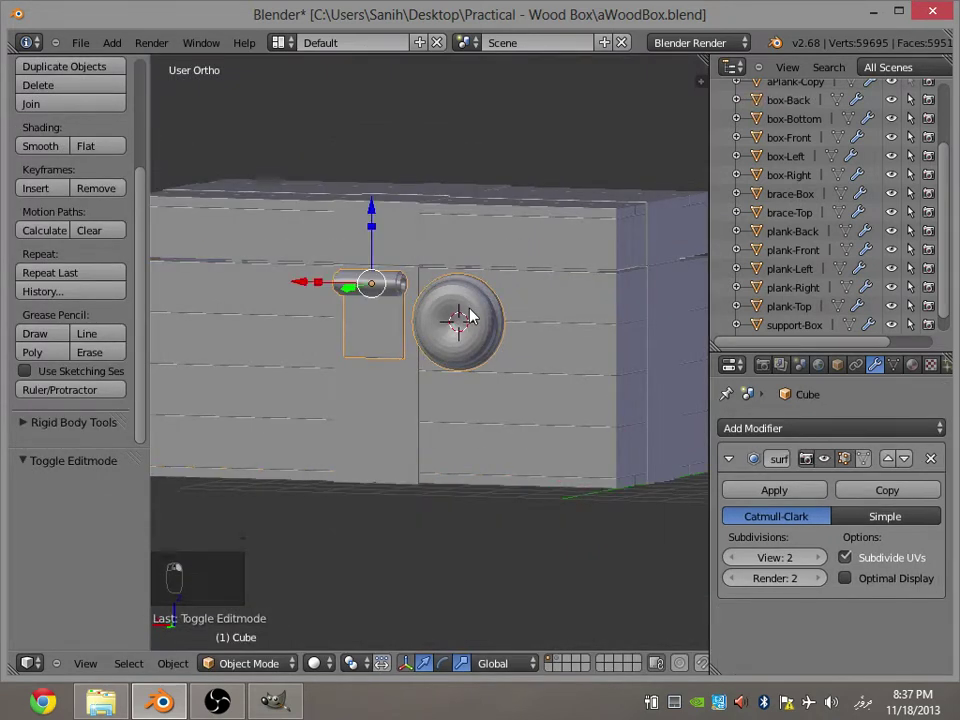
pyautogui.press('Tab')
pyautogui.press('a')
pyautogui.press('Tab')
pyautogui.press('a')
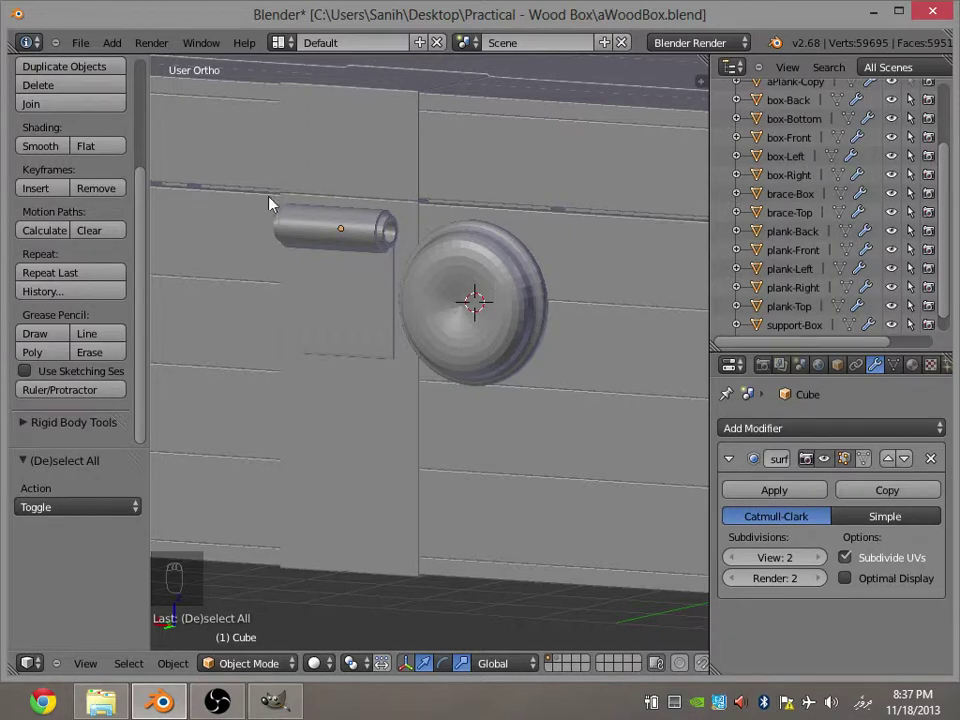
# Select the rivet and grow the selection with Select More to cover the whole mesh.
pyautogui.click(502, 257)
pyautogui.press('Tab')
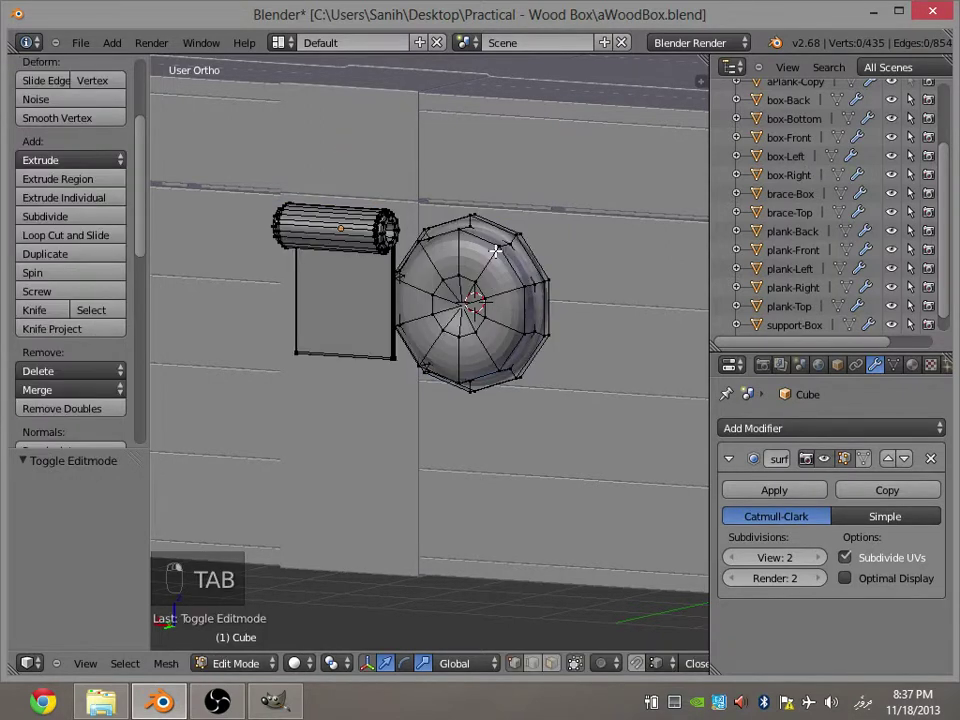
pyautogui.press('a')
pyautogui.press('a')
pyautogui.press('ctrl+KP_Add')
pyautogui.press('ctrl+KP_Add')
pyautogui.press('ctrl+KP_Add')
pyautogui.press('ctrl+KP_Add')
pyautogui.press('g')
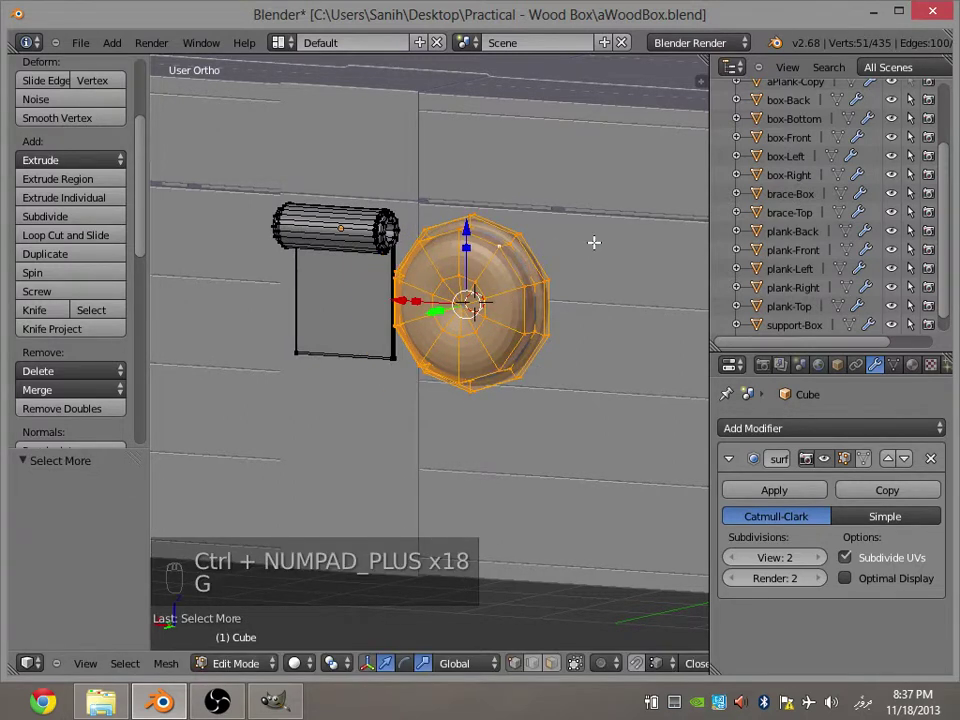
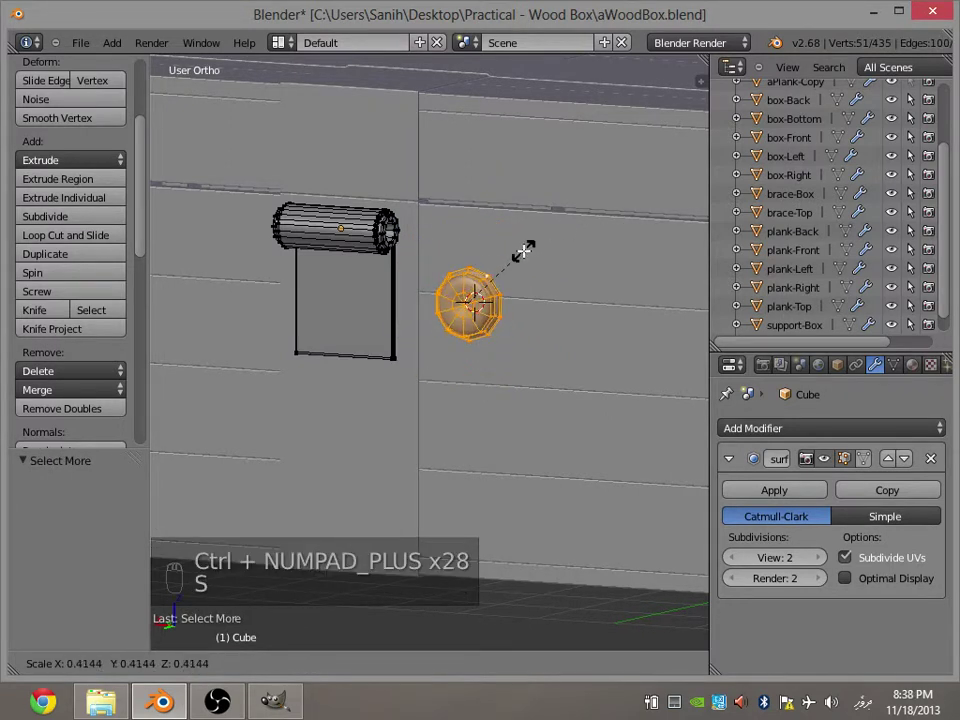
# Scale the rivet down small and, from Back view, move it onto the hinge strap.
pyautogui.press('KP_1')
pyautogui.press('ctrl+KP_1')
pyautogui.press('s')
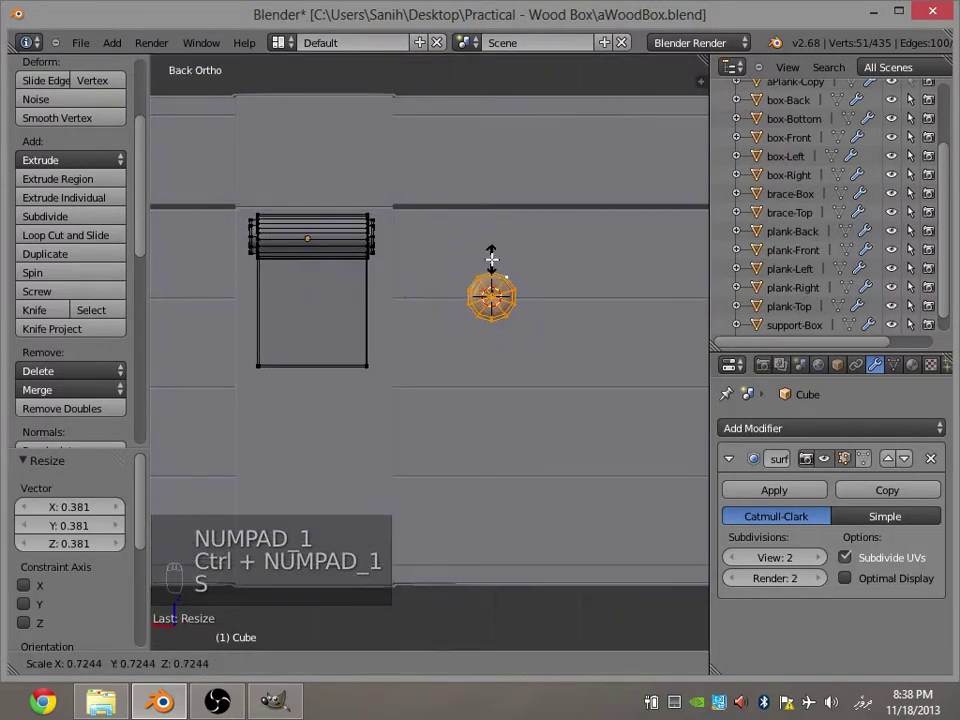
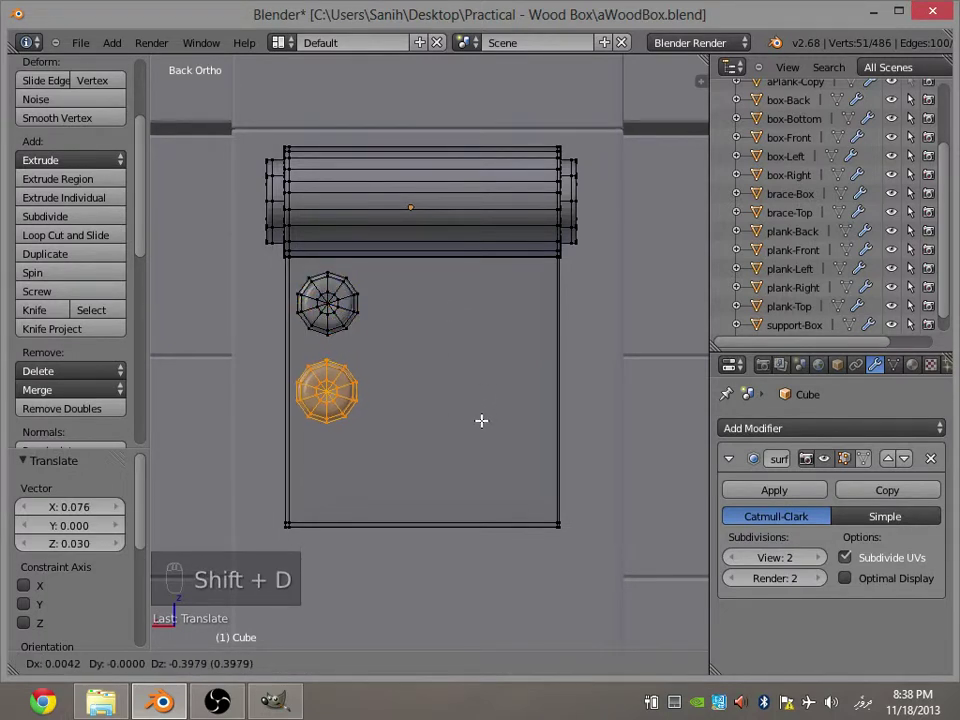
# Position the copied rivet, then undo the second copy and the stray edits back to one rivet.
pyautogui.moveTo(484, 423); pyautogui.dragTo(461, 370)
pyautogui.press('ctrl+z')
pyautogui.press('a')
pyautogui.press('a')
pyautogui.press('w')
pyautogui.press('5')
pyautogui.press('a')
pyautogui.press('a')
pyautogui.press('w')
pyautogui.press('a')
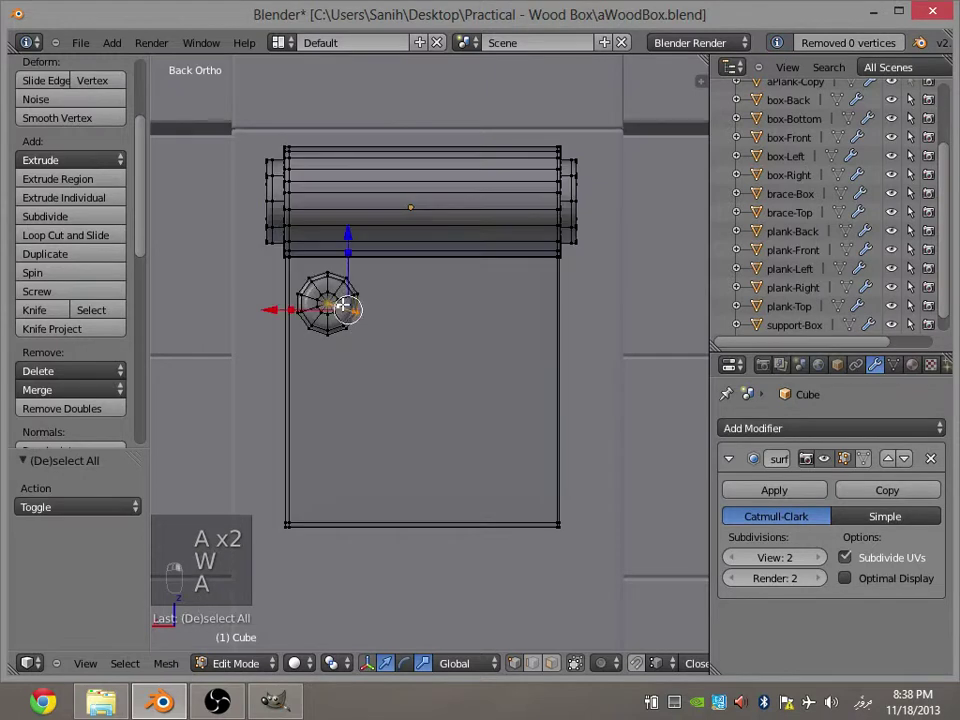
pyautogui.press('a')
pyautogui.press('ctrl+z')
pyautogui.press('ctrl+z')
pyautogui.press('ctrl+z')
pyautogui.press('ctrl+z')
pyautogui.press('ctrl+z')
pyautogui.press('ctrl+z')
pyautogui.press('ctrl+z')
pyautogui.press('ctrl+z')
pyautogui.press('ctrl+z')
# From the side view, grab the rivet and seat it against the hinge strap.
pyautogui.press('Up')
pyautogui.press('KP_1')
pyautogui.press('KP_3')
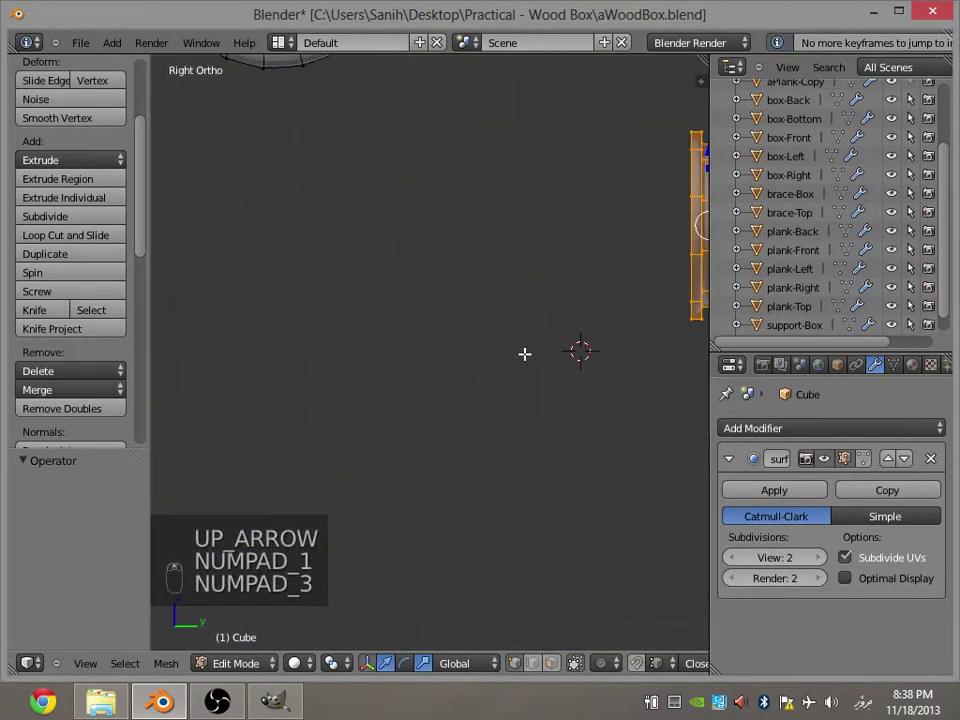
pyautogui.press('g')
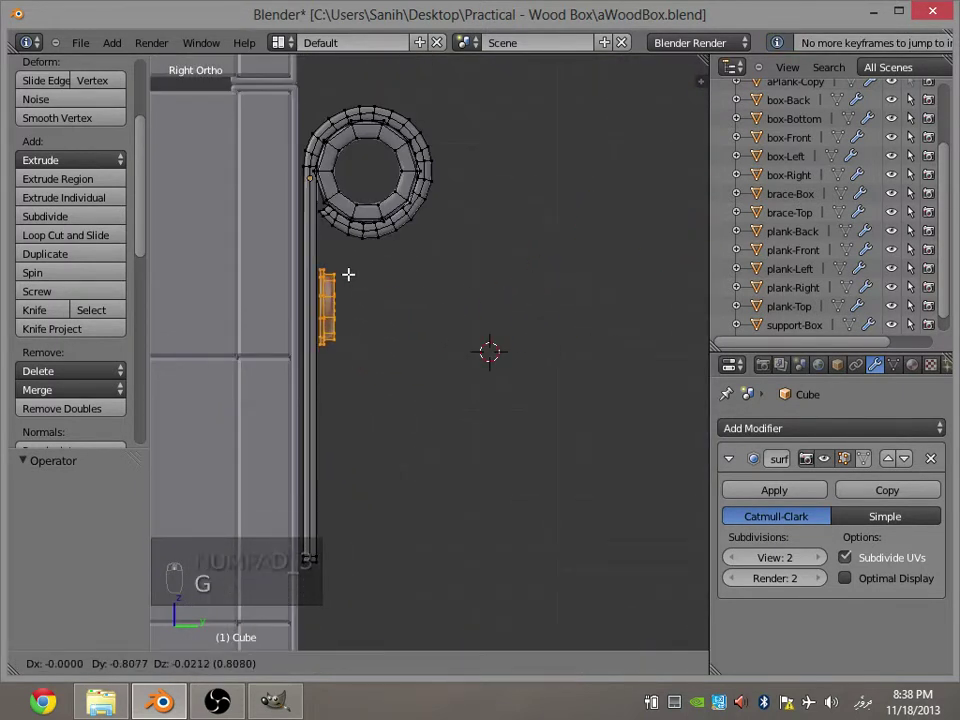
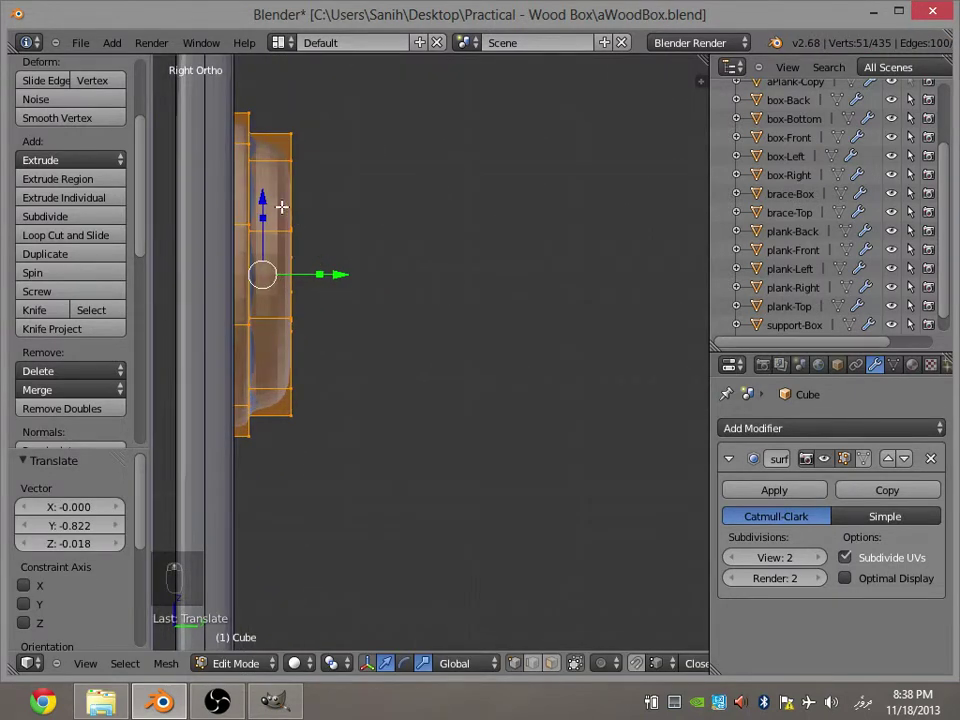
pyautogui.press('Tab')
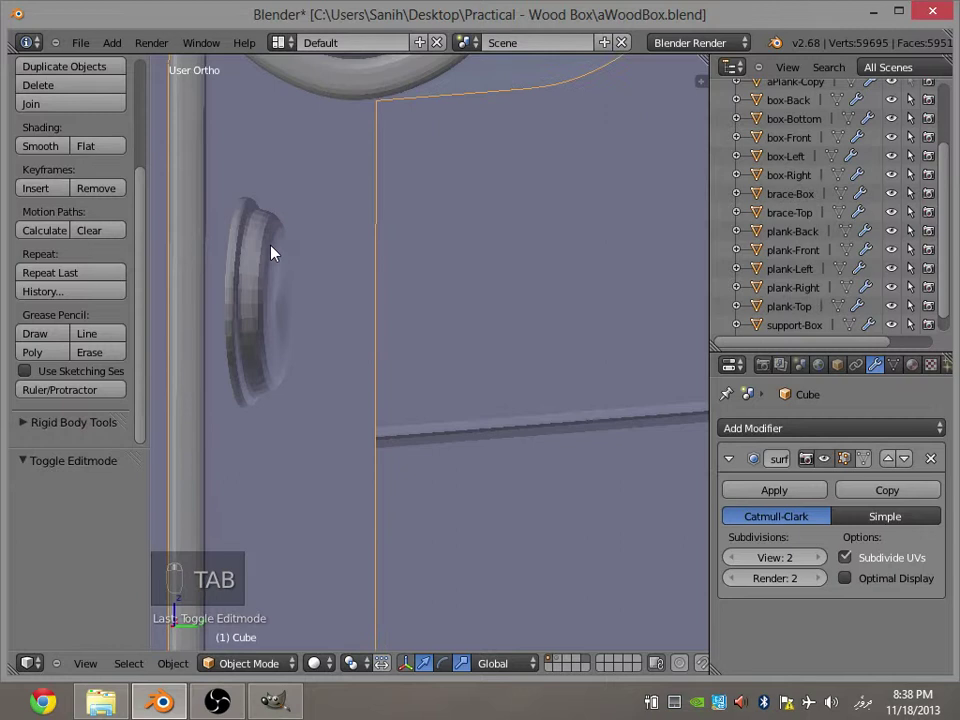
# Grow-select the rivet's vertices, shift them along Y into a domed head, and leave Edit Mode.
pyautogui.click(394, 265)
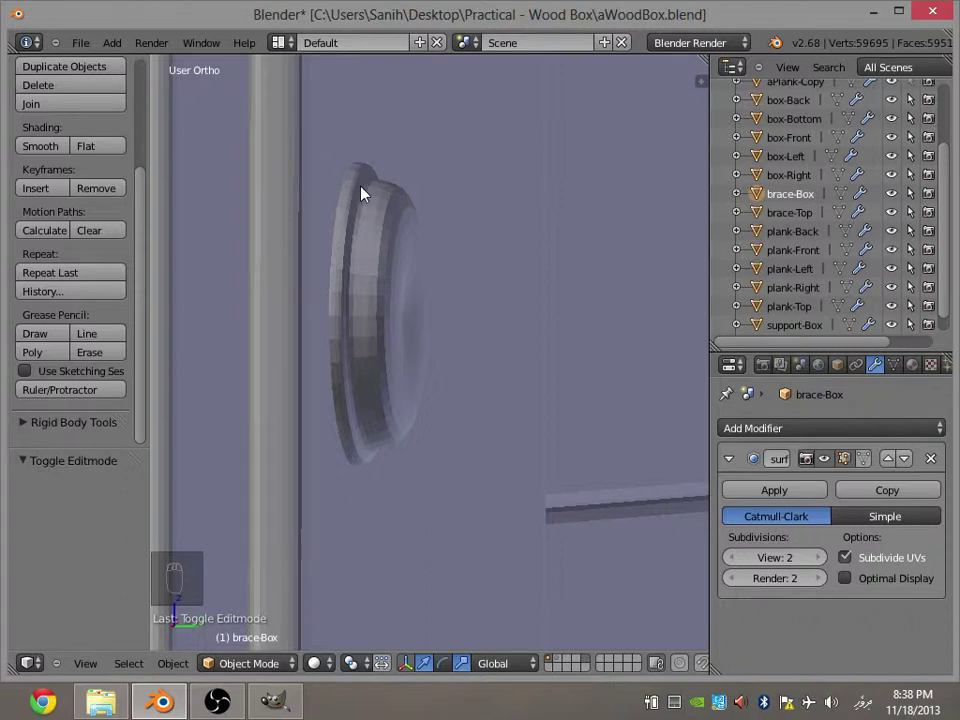
pyautogui.press('Tab')
pyautogui.press('a')
pyautogui.press('ctrl+KP_Add')
pyautogui.press('ctrl+KP_Add')
pyautogui.press('ctrl+KP_Add')
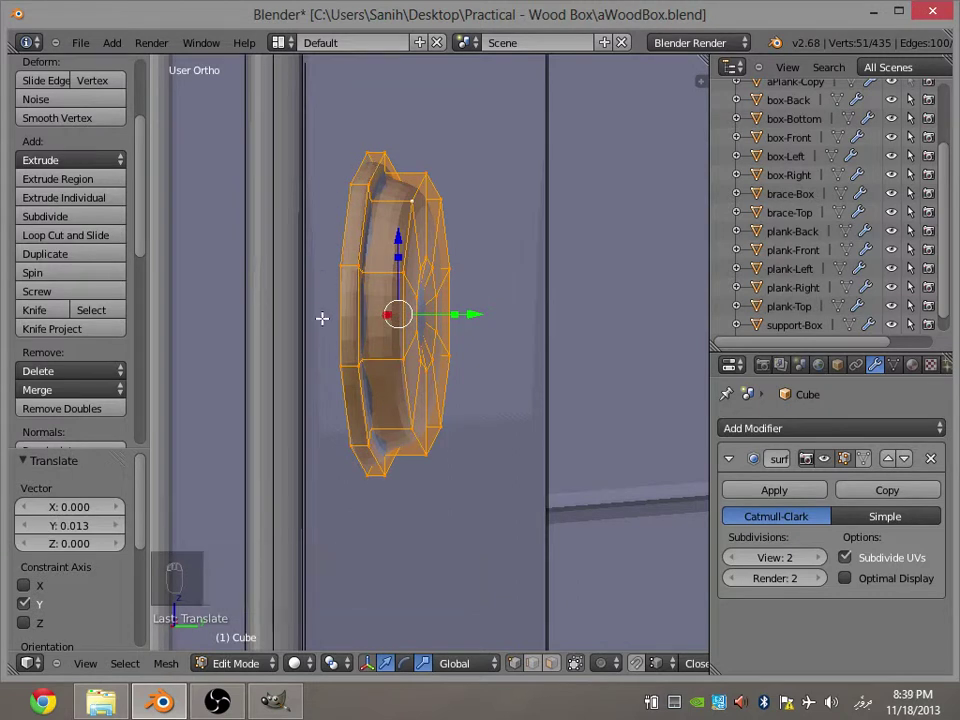
pyautogui.moveTo(474, 317); pyautogui.dragTo(465, 317)
pyautogui.press('Tab')
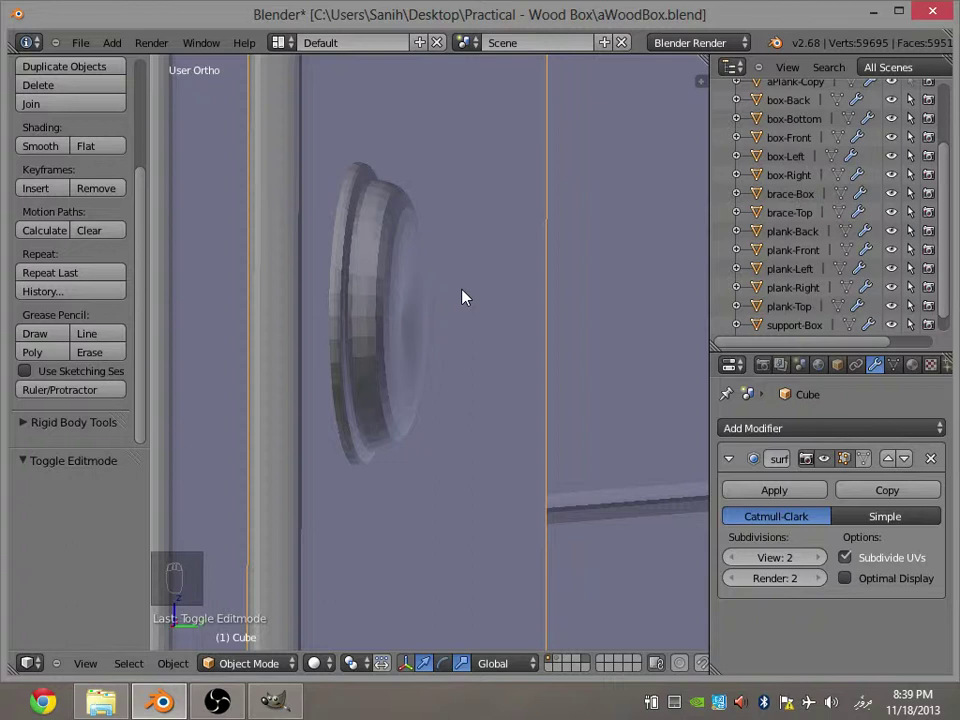
# Shift the rivet dome's vertices along Y so the head sits snug on the strap, checked side-on.
pyautogui.press('Tab')
pyautogui.press('a')
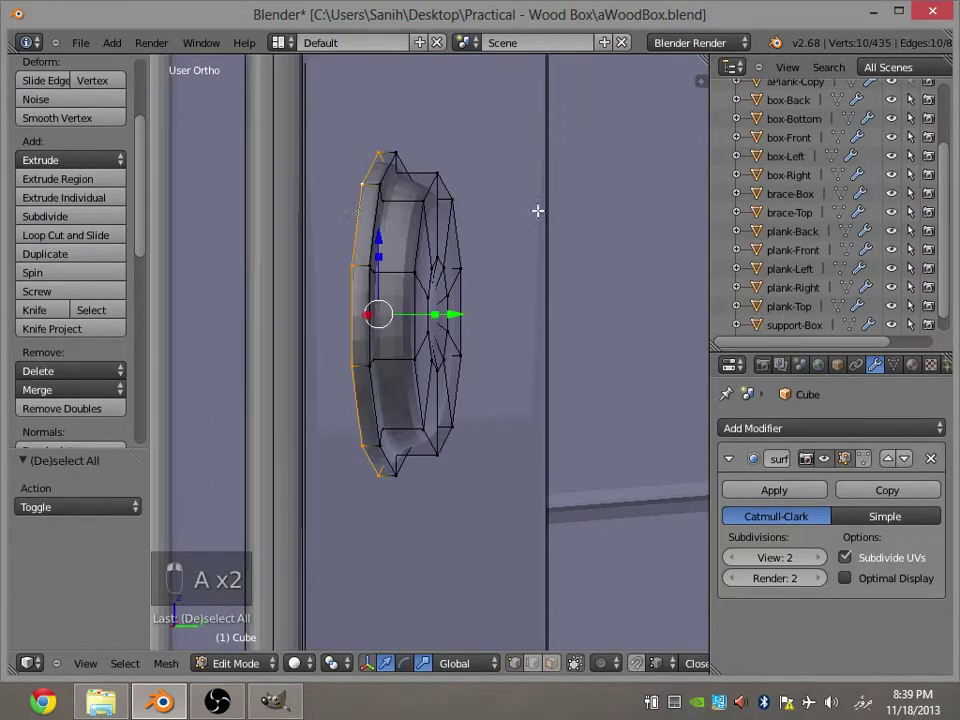
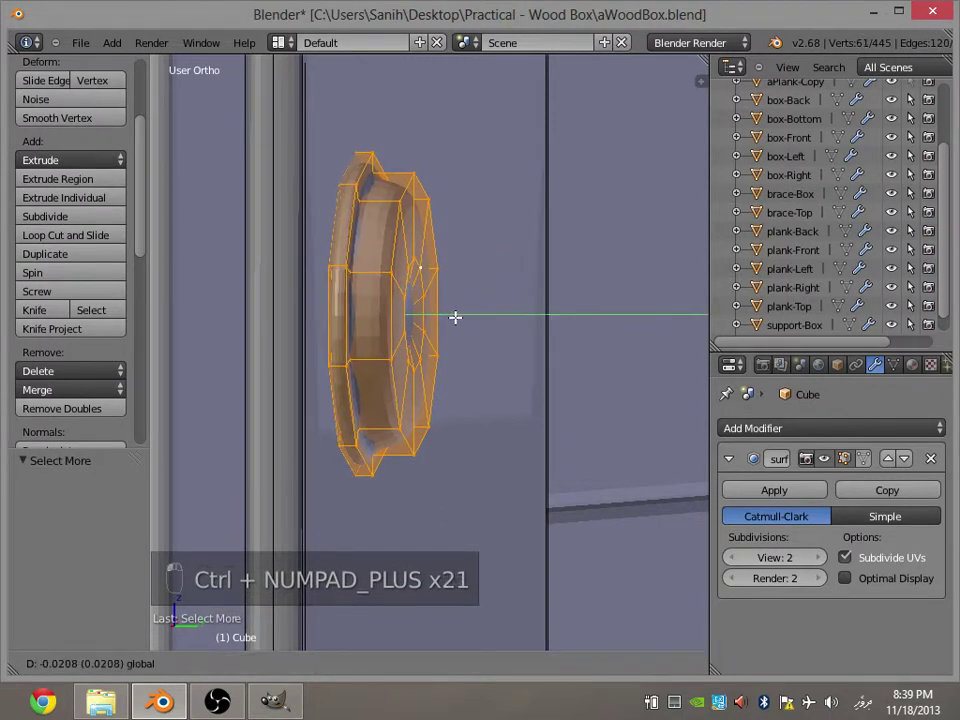
pyautogui.press('Tab')
pyautogui.press('KP_1')
pyautogui.press('ctrl+KP_3')
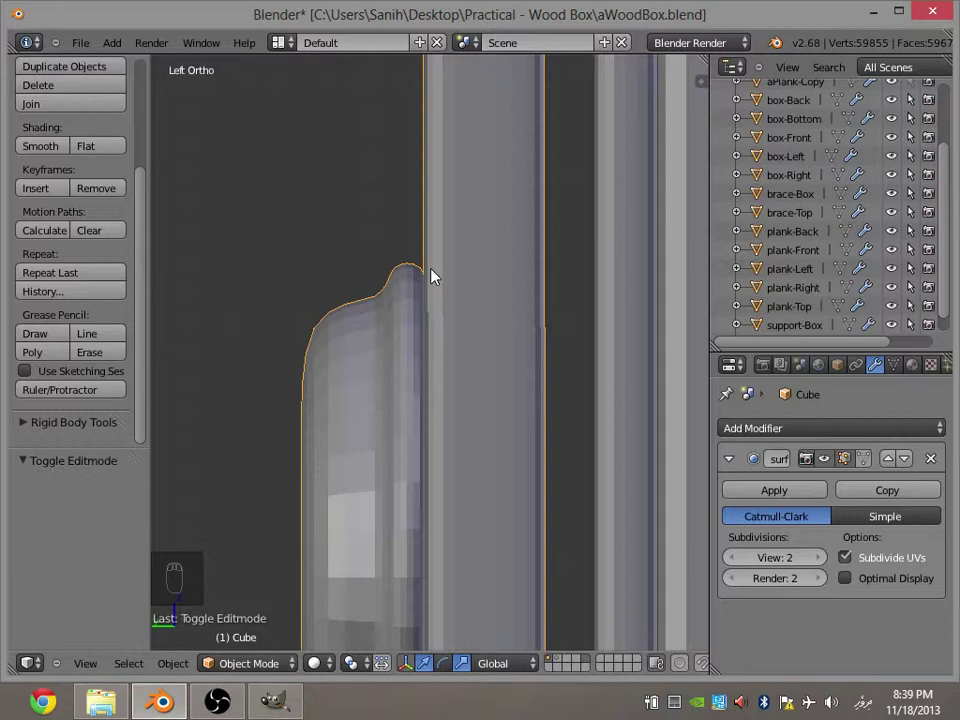
# View the strap from the back in Edit Mode and select the single rivet.
pyautogui.press('Tab')
pyautogui.press('a')
pyautogui.press('KP_1')
pyautogui.press('ctrl+KP_1')
pyautogui.press('ctrl+KP_Add')
pyautogui.press('ctrl+KP_Add')
pyautogui.press('ctrl+KP_Add')
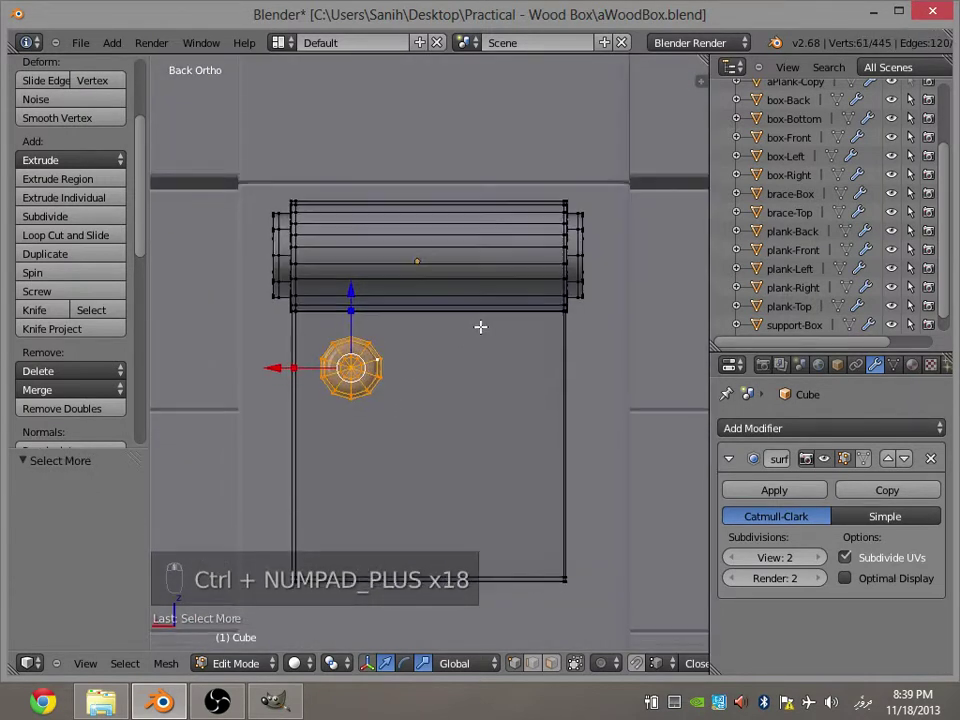
pyautogui.press('g')
pyautogui.click(390, 288)
# Duplicate the rivet into two columns of three along the strap.
pyautogui.press('shift+d')
pyautogui.press('shift+d')
pyautogui.press('shift+d')
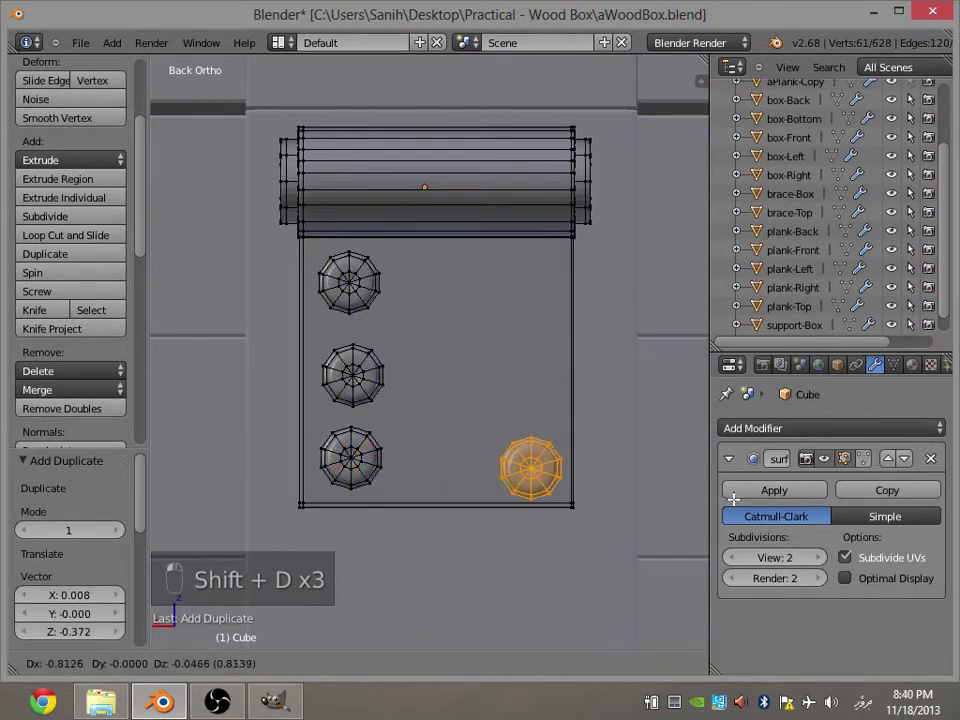
pyautogui.press('shift+d')
pyautogui.press('shift+d')
pyautogui.press('shift+d')
pyautogui.press('shift+d')
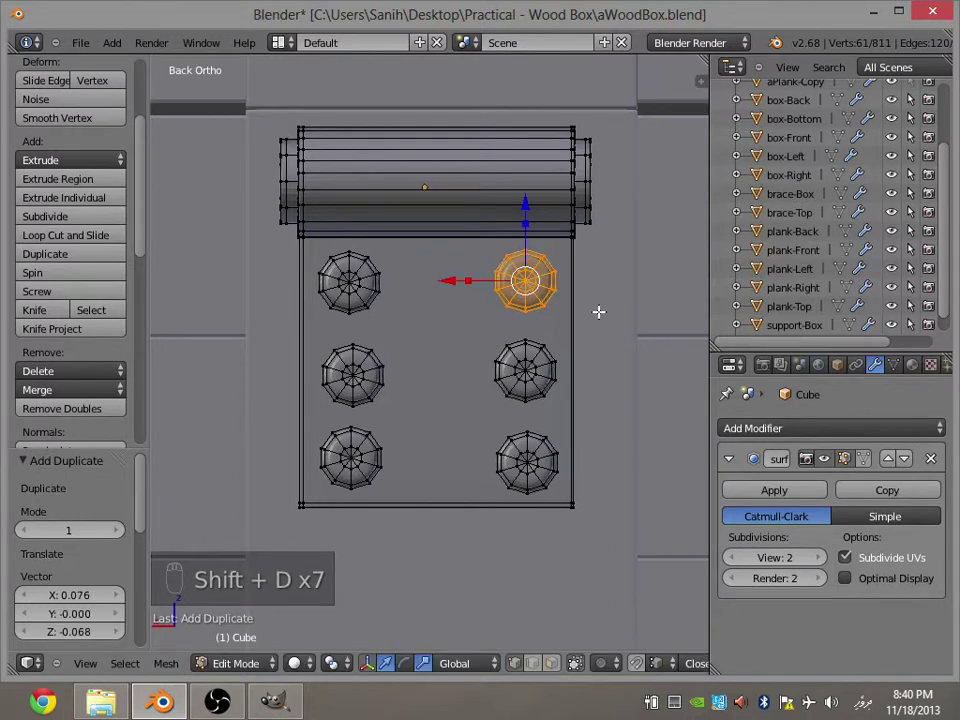
# Delete the stray extra rivet copy's vertices.
pyautogui.press('c')
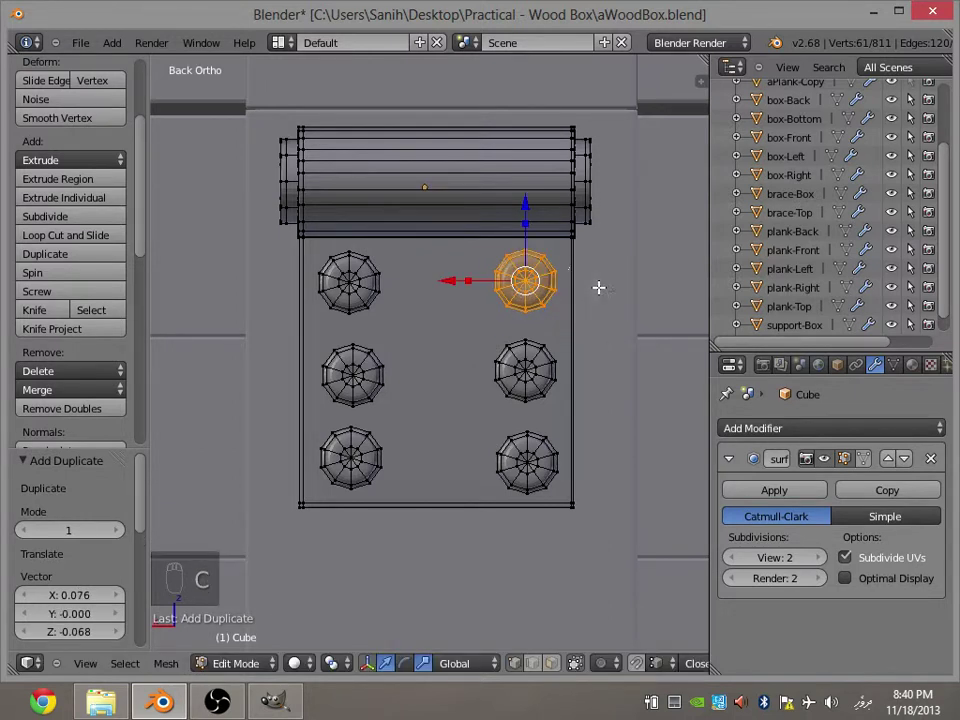
pyautogui.press('x')
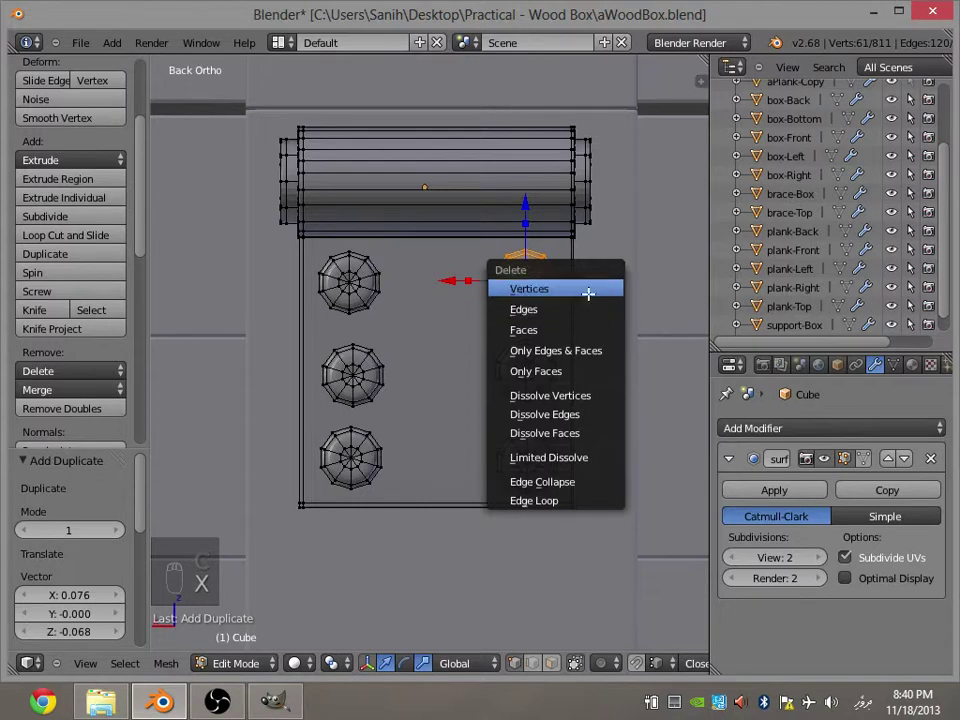
pyautogui.press('ctrl+s')
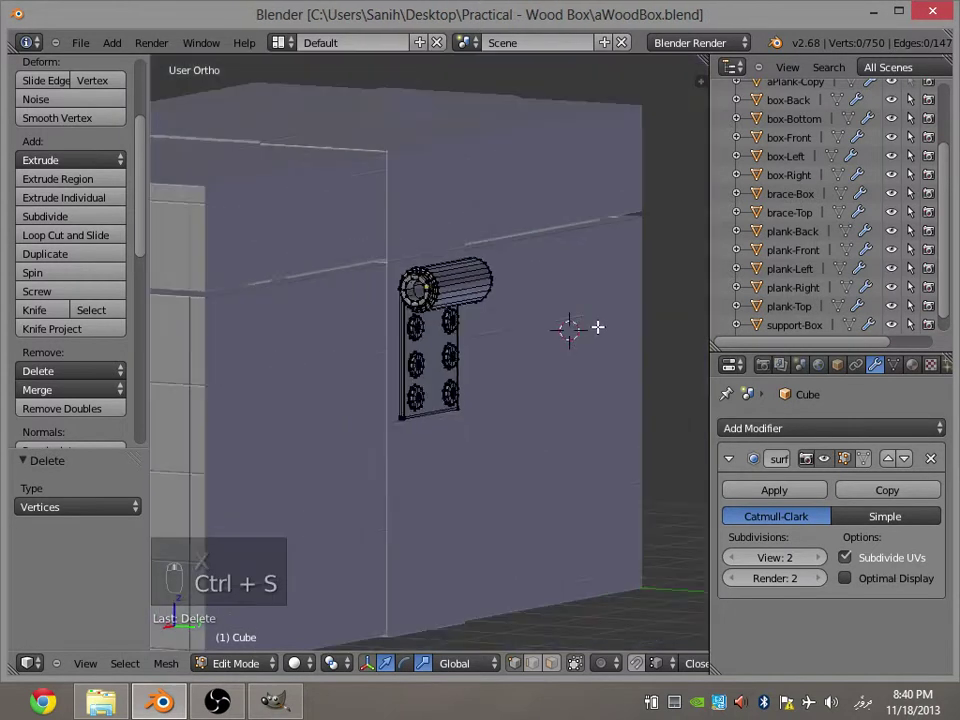
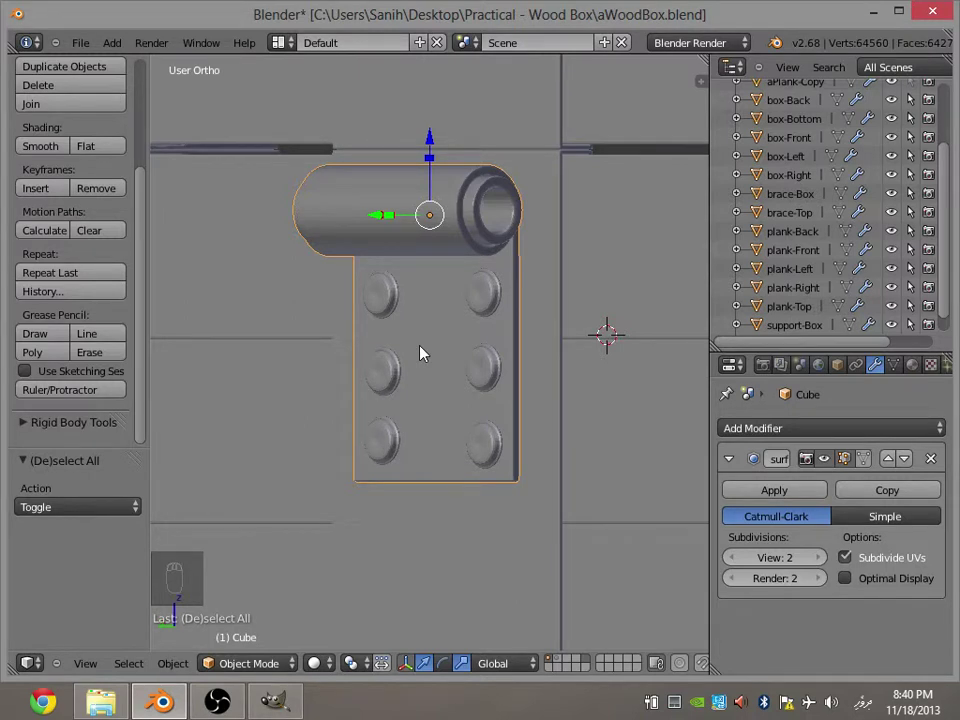
# Slide the hinge along Y from side view until strap and barrel sit tight against the box front.
pyautogui.press('ctrl+s')
pyautogui.press('KP_1')
pyautogui.press('ctrl+KP_3')
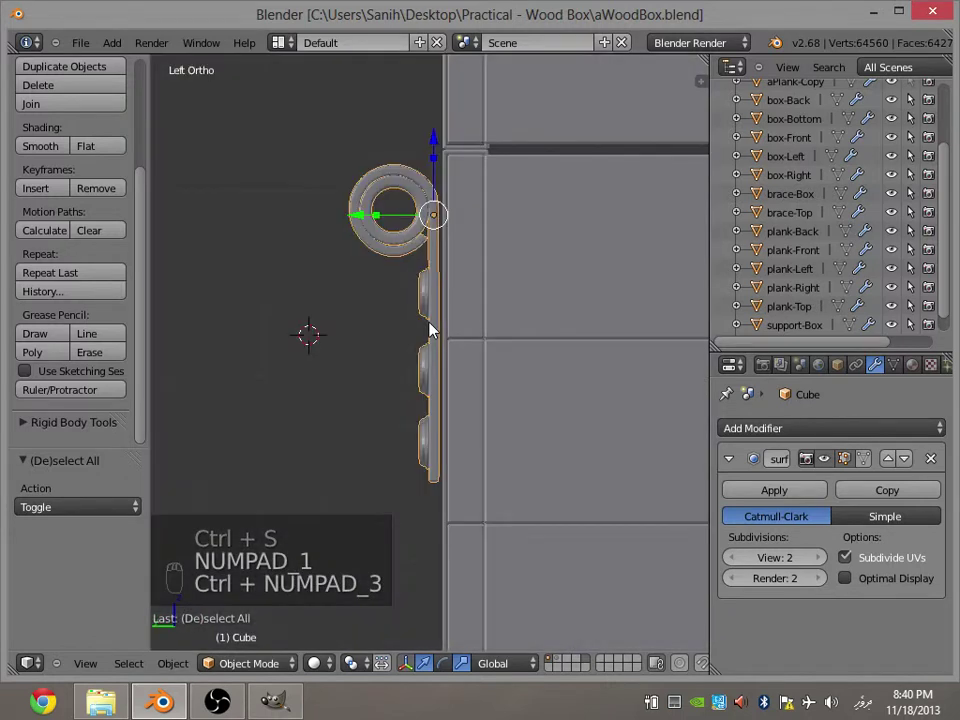
pyautogui.moveTo(363, 223); pyautogui.dragTo(368, 222)
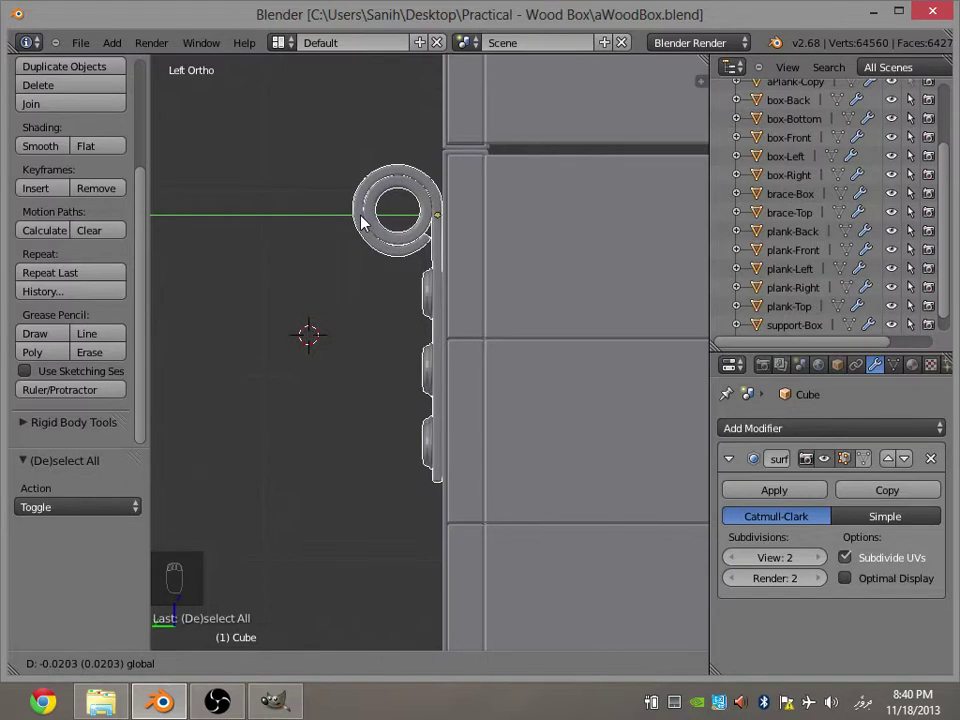
pyautogui.moveTo(443, 141); pyautogui.dragTo(441, 185)
pyautogui.press('ctrl+s')
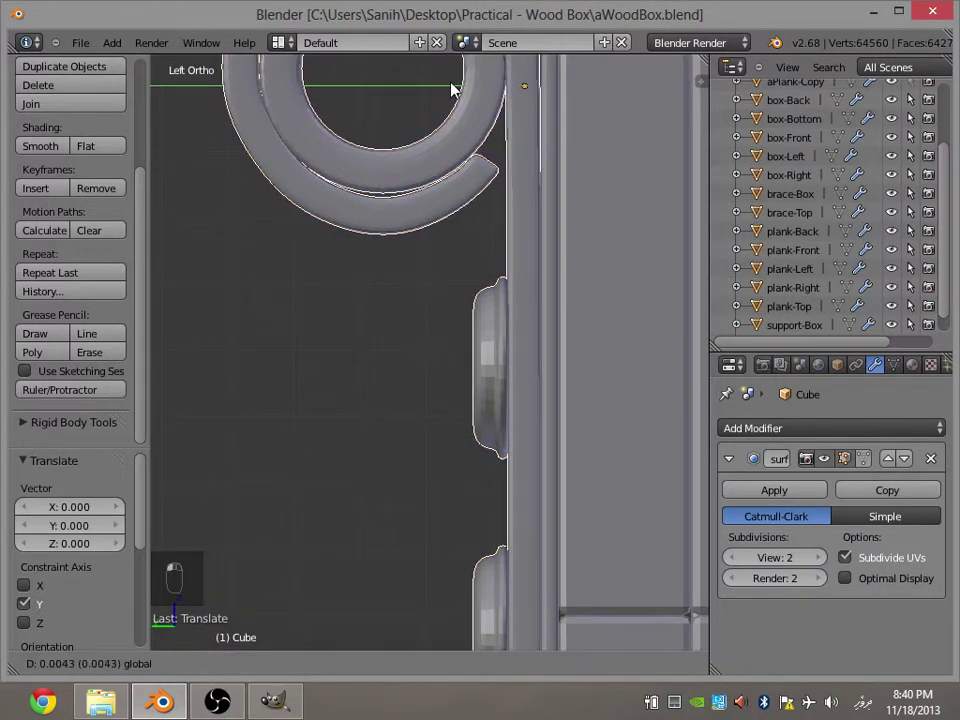
pyautogui.press('ctrl+s')
pyautogui.press('a')
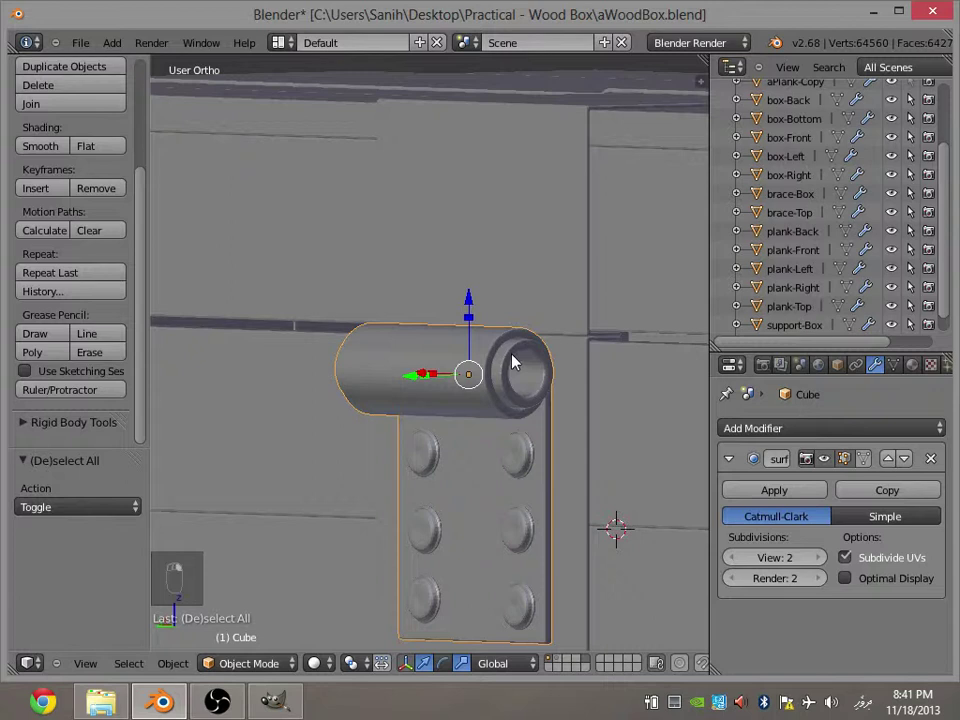
# Duplicate the whole hinge and rotate the copy -180 about Y so it hangs upside down.
pyautogui.press('shift+d')
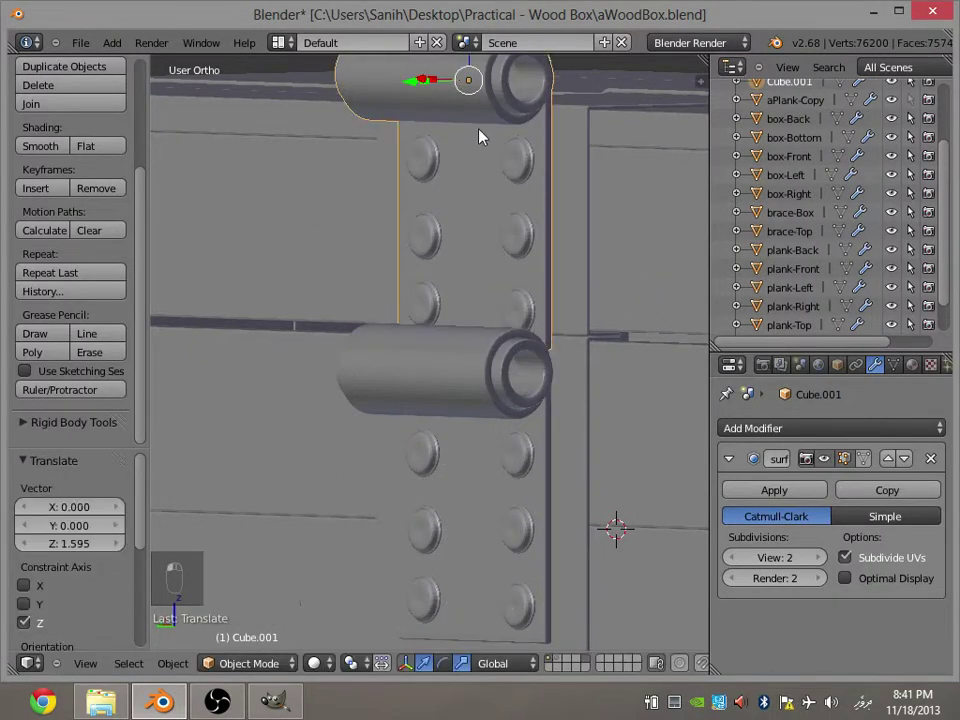
pyautogui.press('r')
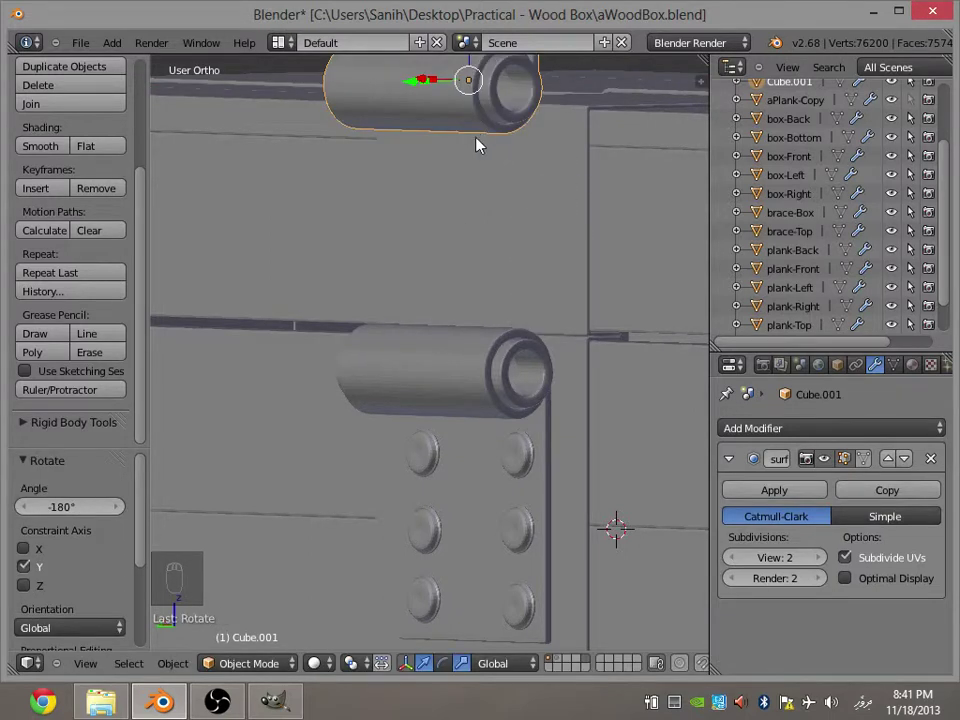
pyautogui.moveTo(449, 198); pyautogui.dragTo(479, 414)
pyautogui.moveTo(457, 390); pyautogui.dragTo(463, 297)
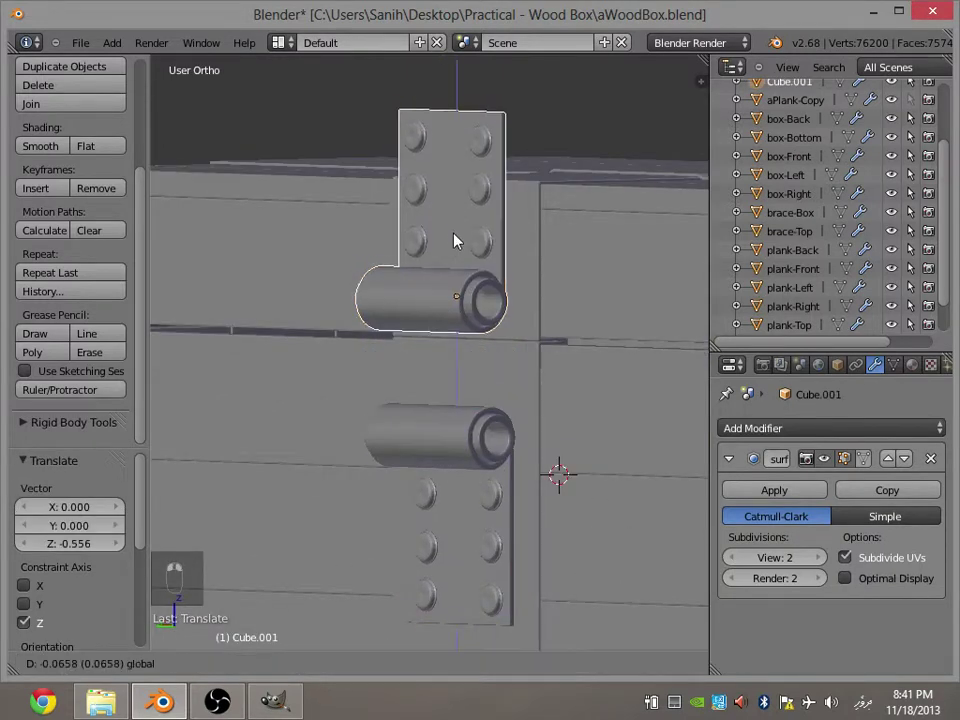
# Lower the flipped copy along Z so its barrel rests just above the original barrel.
pyautogui.press('KP_1')
pyautogui.press('KP_3')
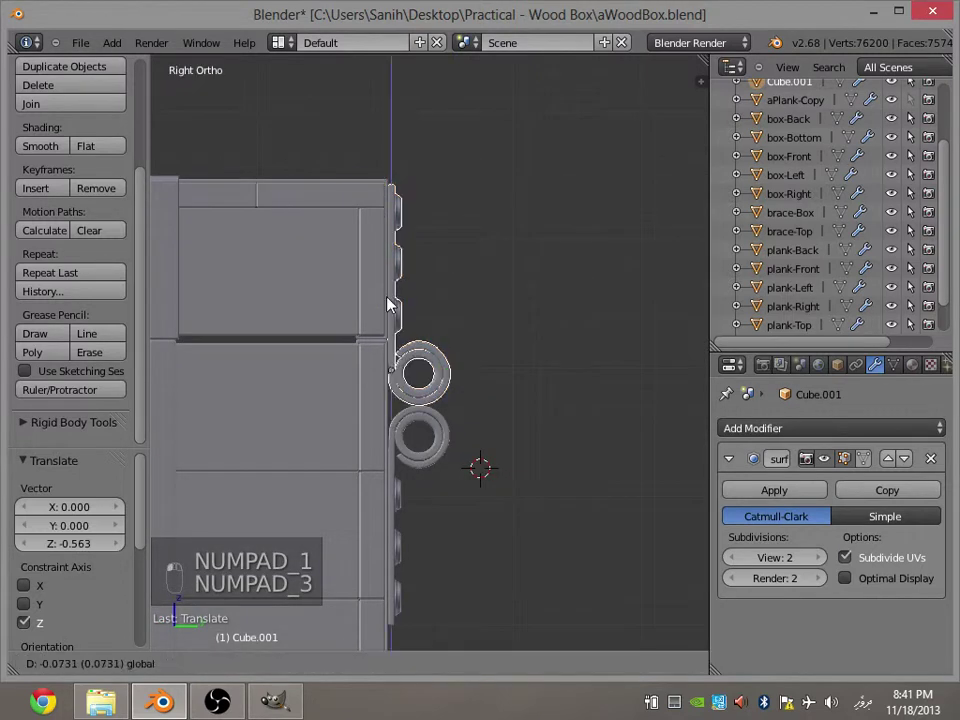
pyautogui.click(431, 428)
pyautogui.press('a')
pyautogui.press('ctrl+s')
pyautogui.click(389, 335)
# Slide the copy along X so its strap aligns with the box front.
pyautogui.press('KP_1')
pyautogui.press('ctrl+KP_1')
pyautogui.moveTo(356, 372); pyautogui.dragTo(364, 371)
pyautogui.moveTo(416, 377); pyautogui.dragTo(540, 306)
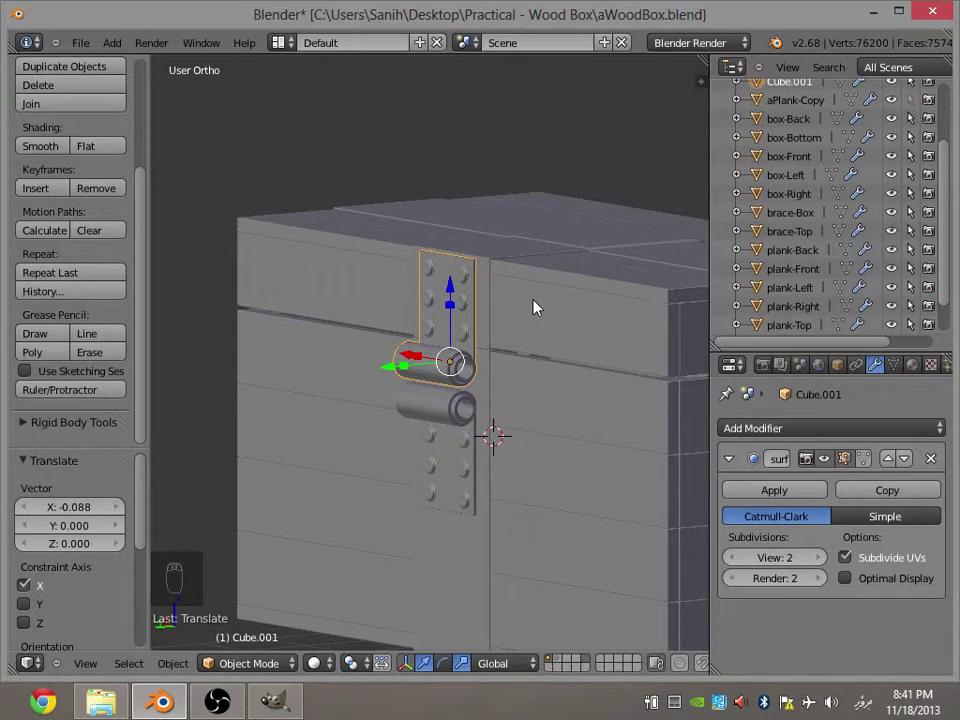
pyautogui.middleClick(540, 306)
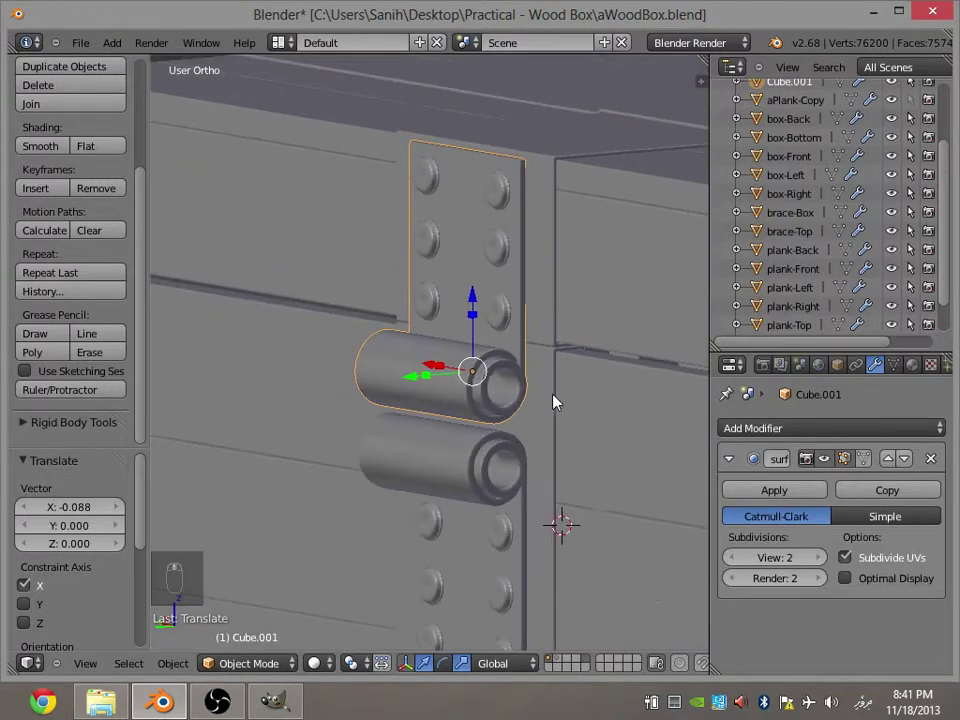
pyautogui.press('a')
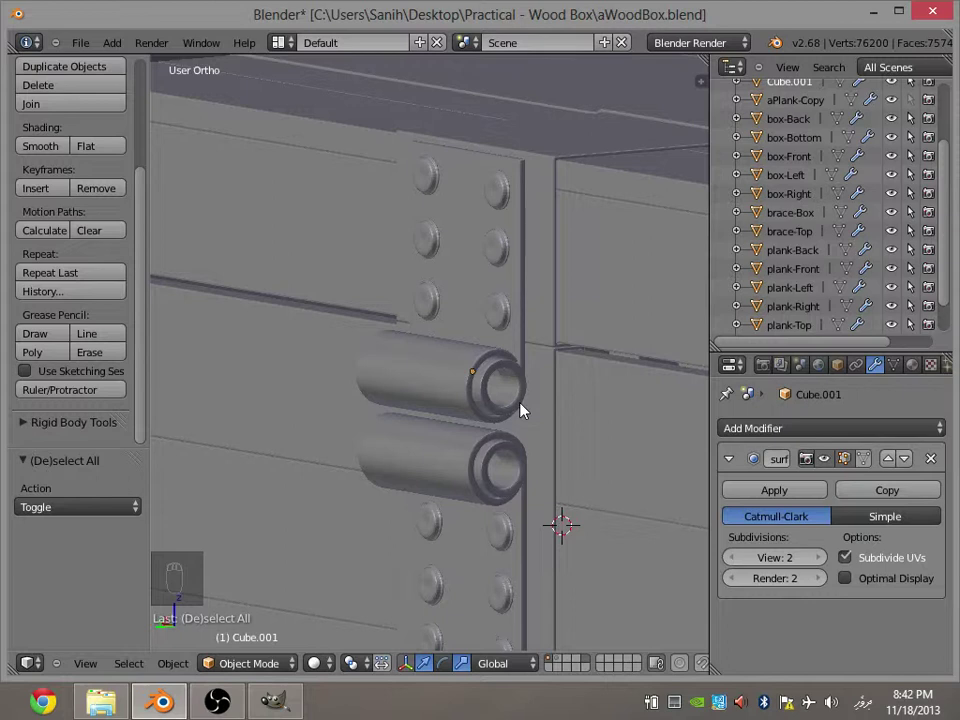
pyautogui.moveTo(500, 363); pyautogui.dragTo(464, 432)
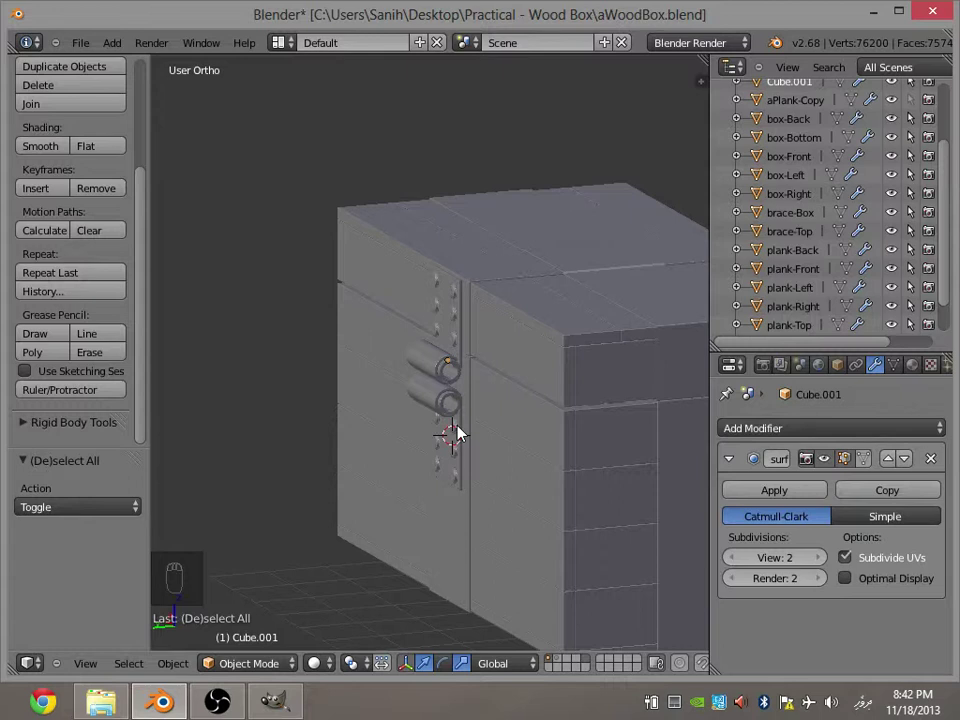
pyautogui.middleClick(503, 477)
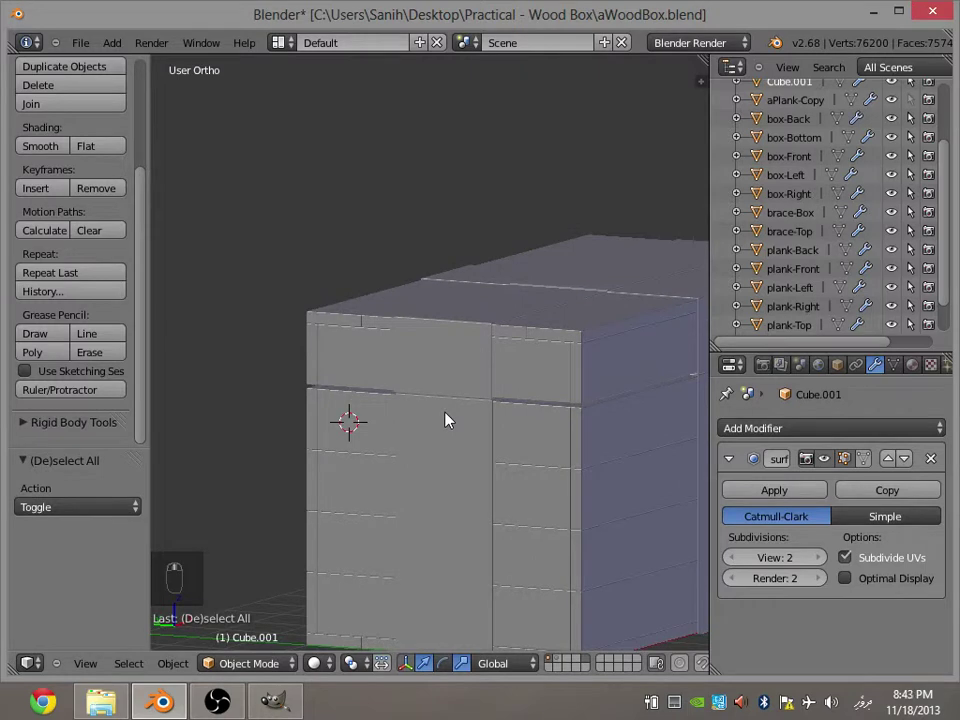
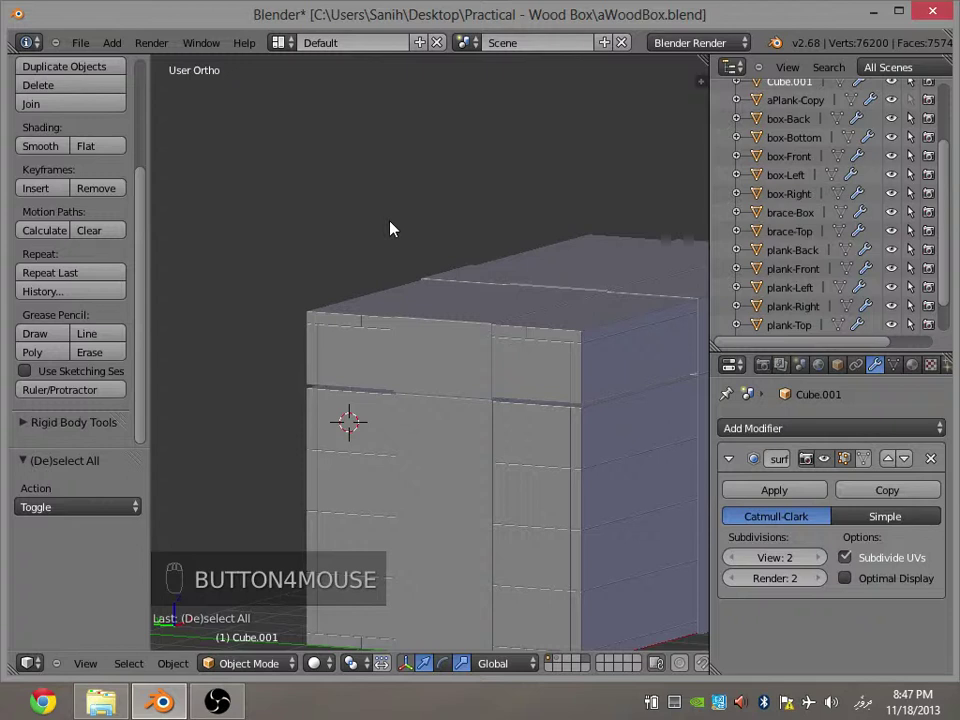
pyautogui.moveTo(288, 251); pyautogui.dragTo(225, 518)
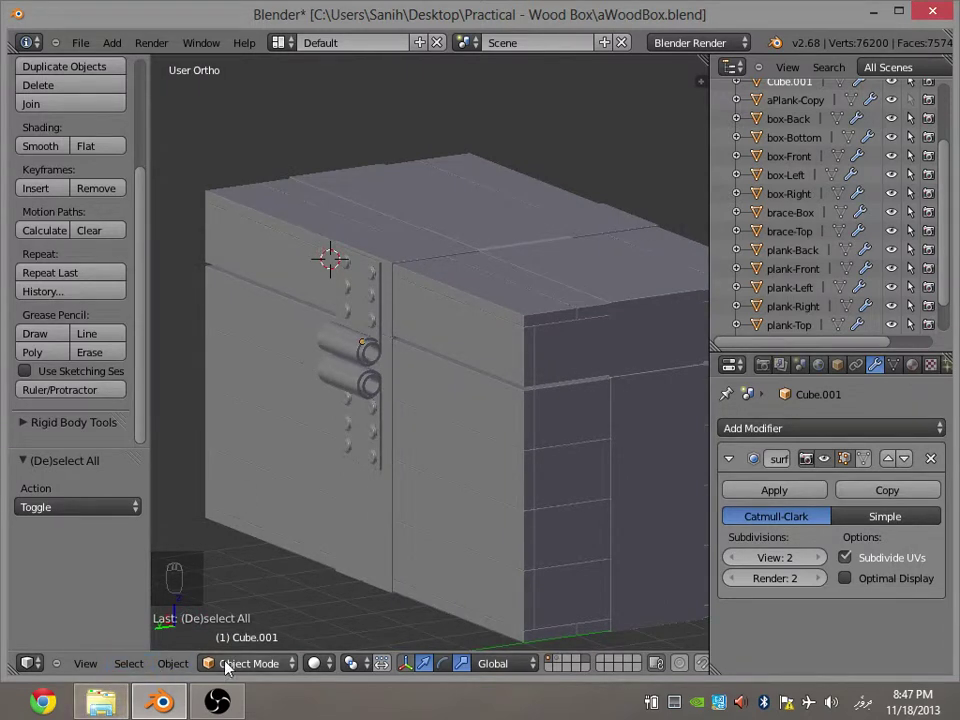